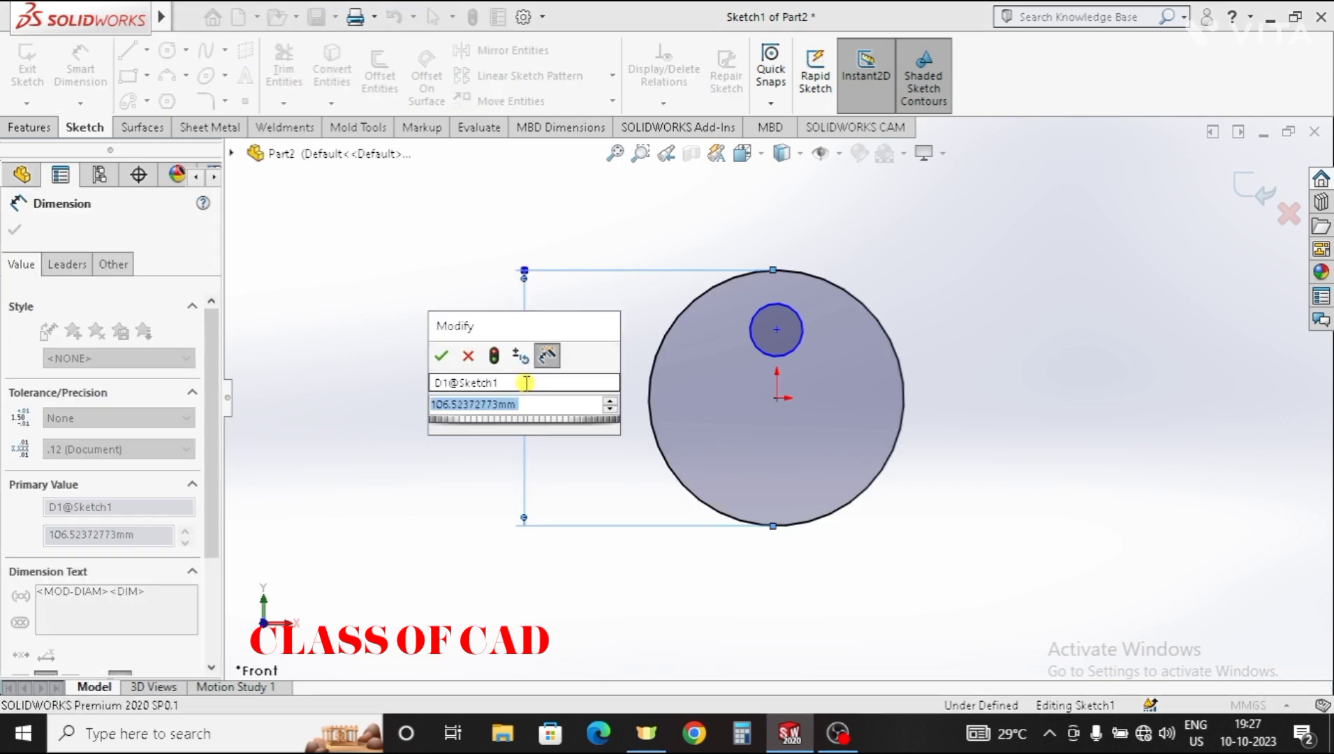
- Dimension the large circle to 240 mm diameter and the small circle to 60 mm
text(240)
key(Return)
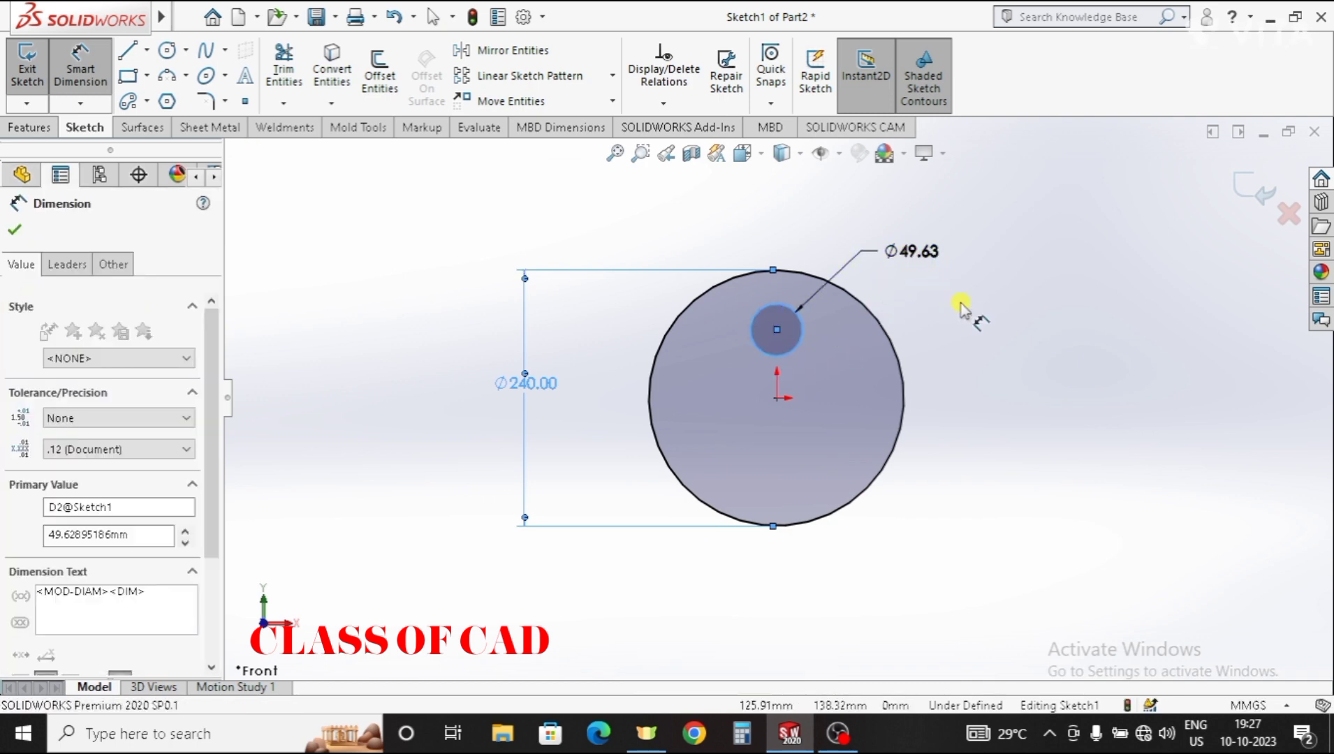
text(6)
key(Return)
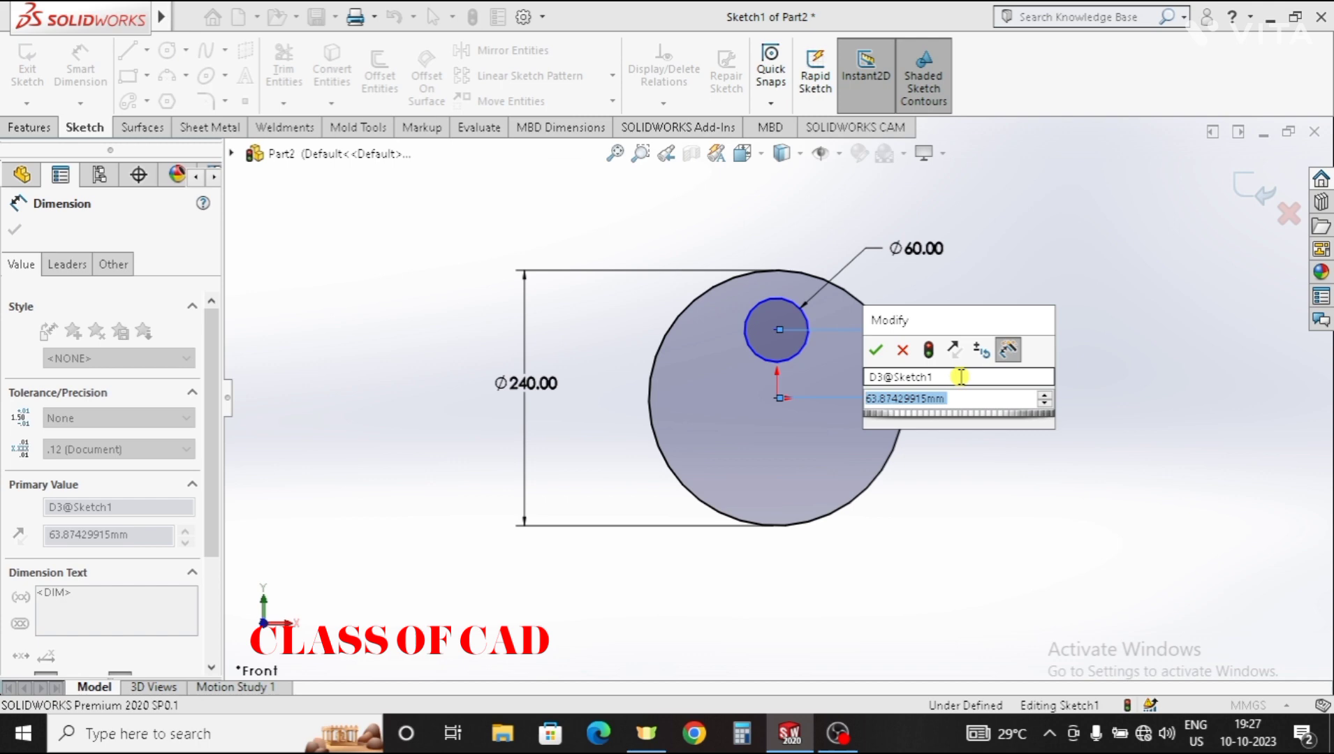
- Set the small circle's centre 70 mm above the large circle's centre
text(7)
key(Return)
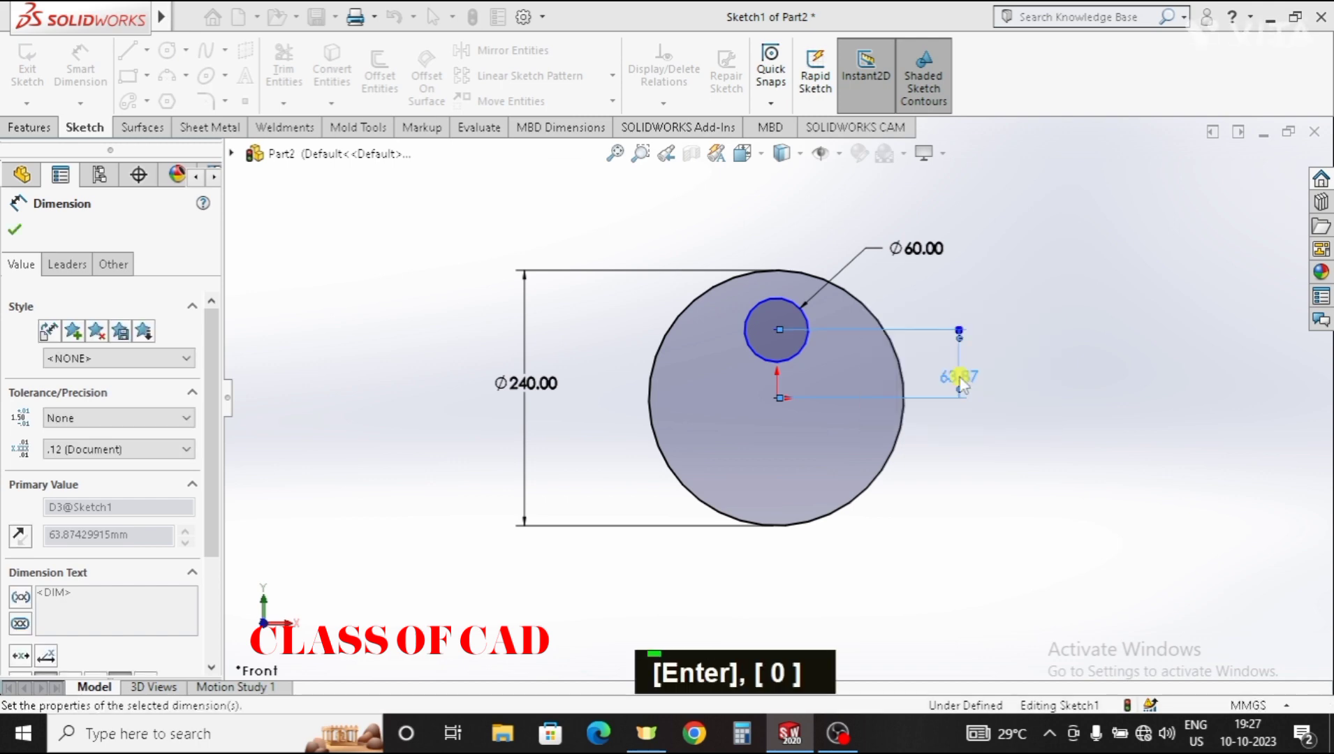
key(Escape)
key(Escape)
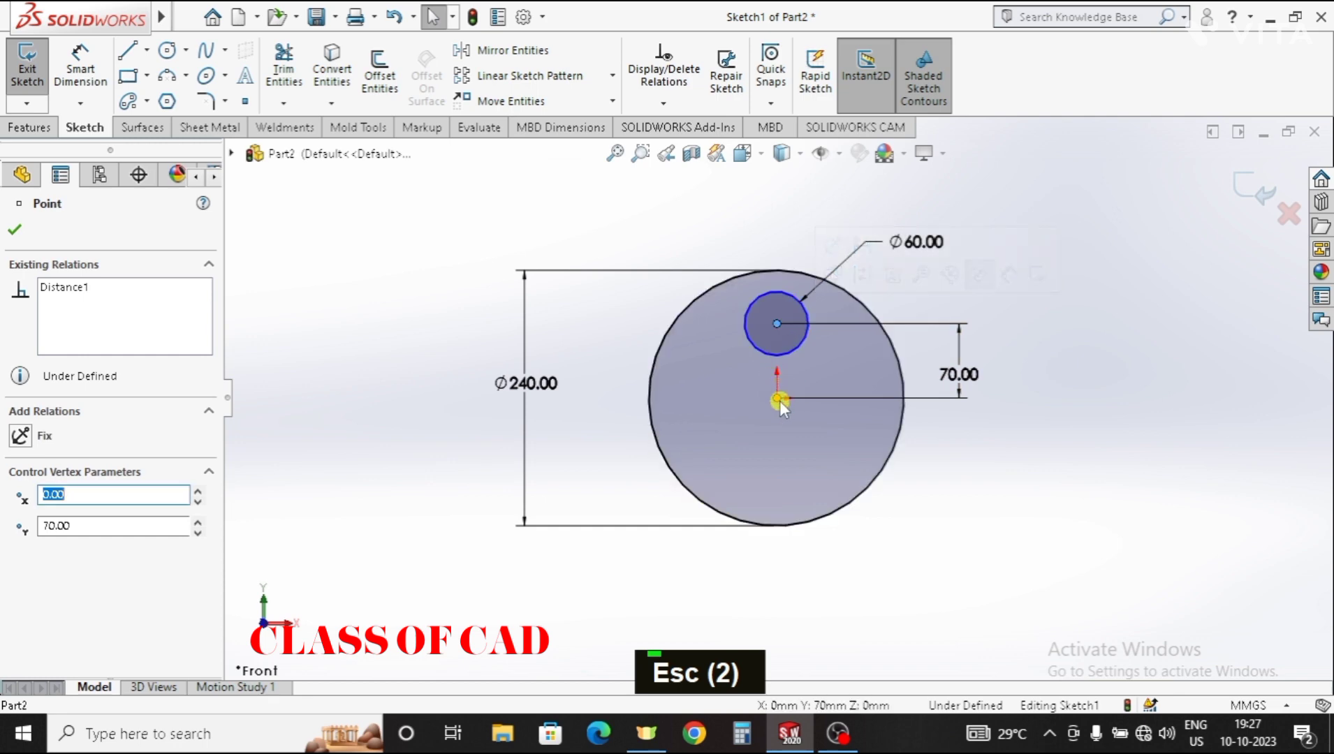
- Add a Vertical relation between the two circle centre points to fully define the sketch
click(787, 410)
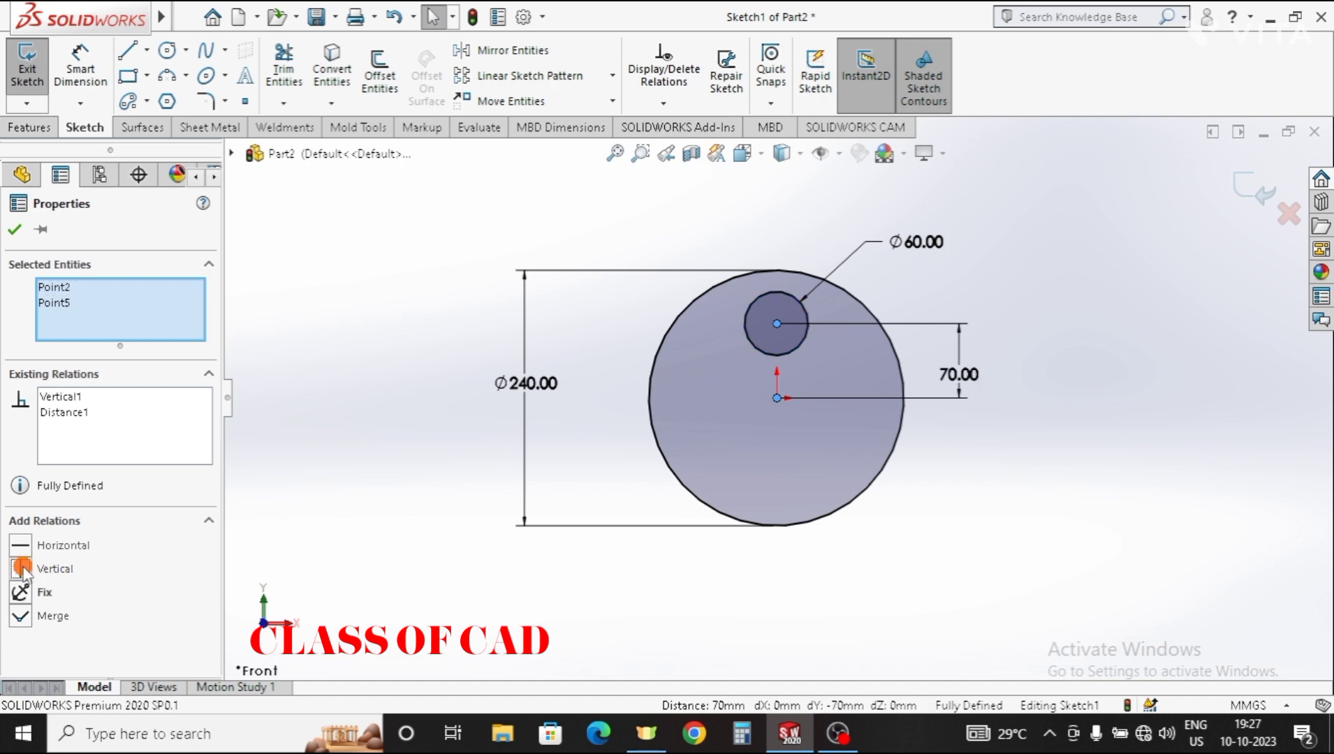
key(Escape)
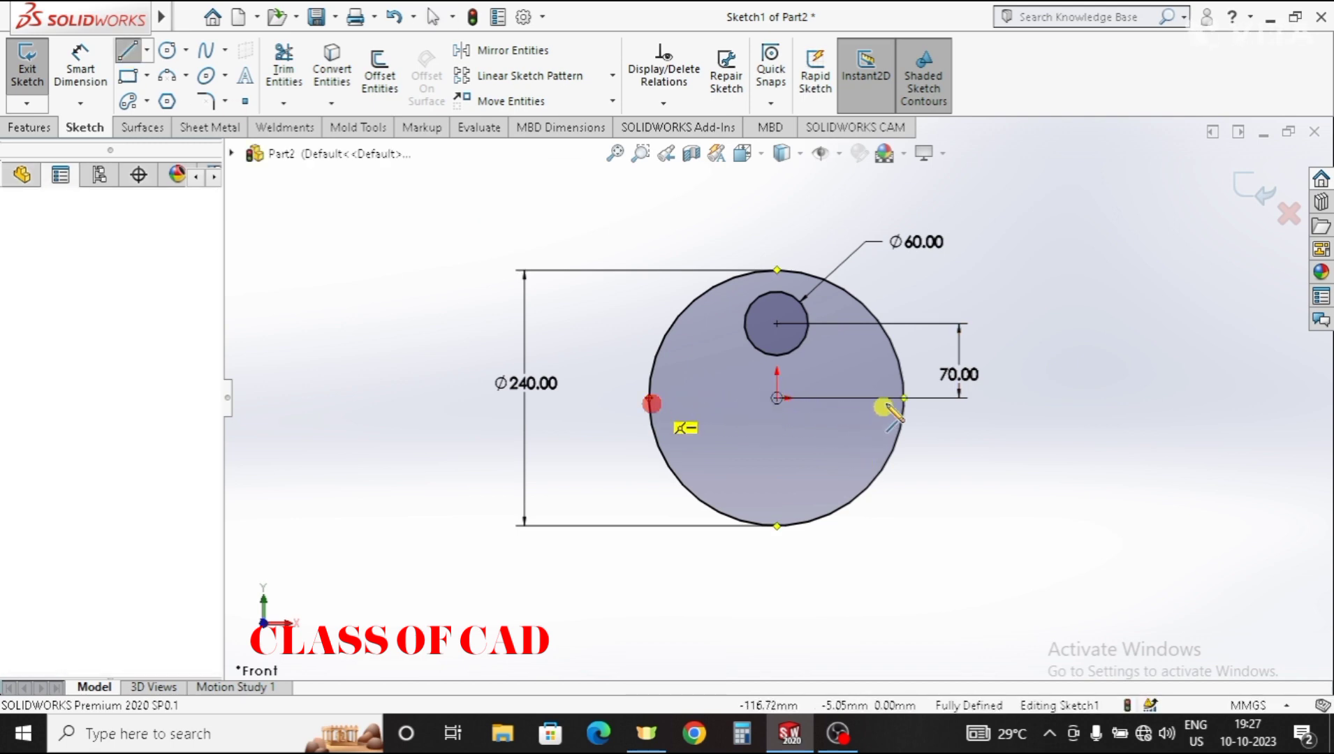
- Sketch the left slanted tangent line from the small circle and check its relations
key(Escape)
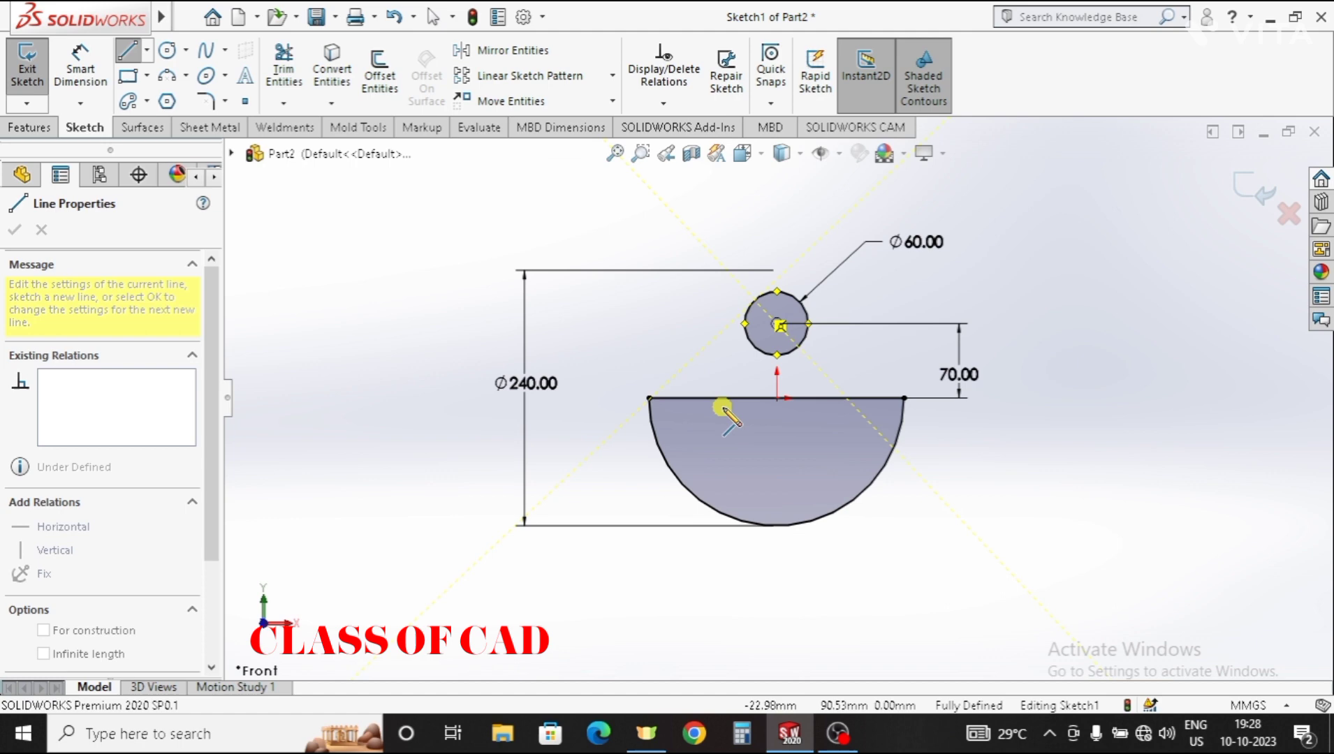
key(Escape)
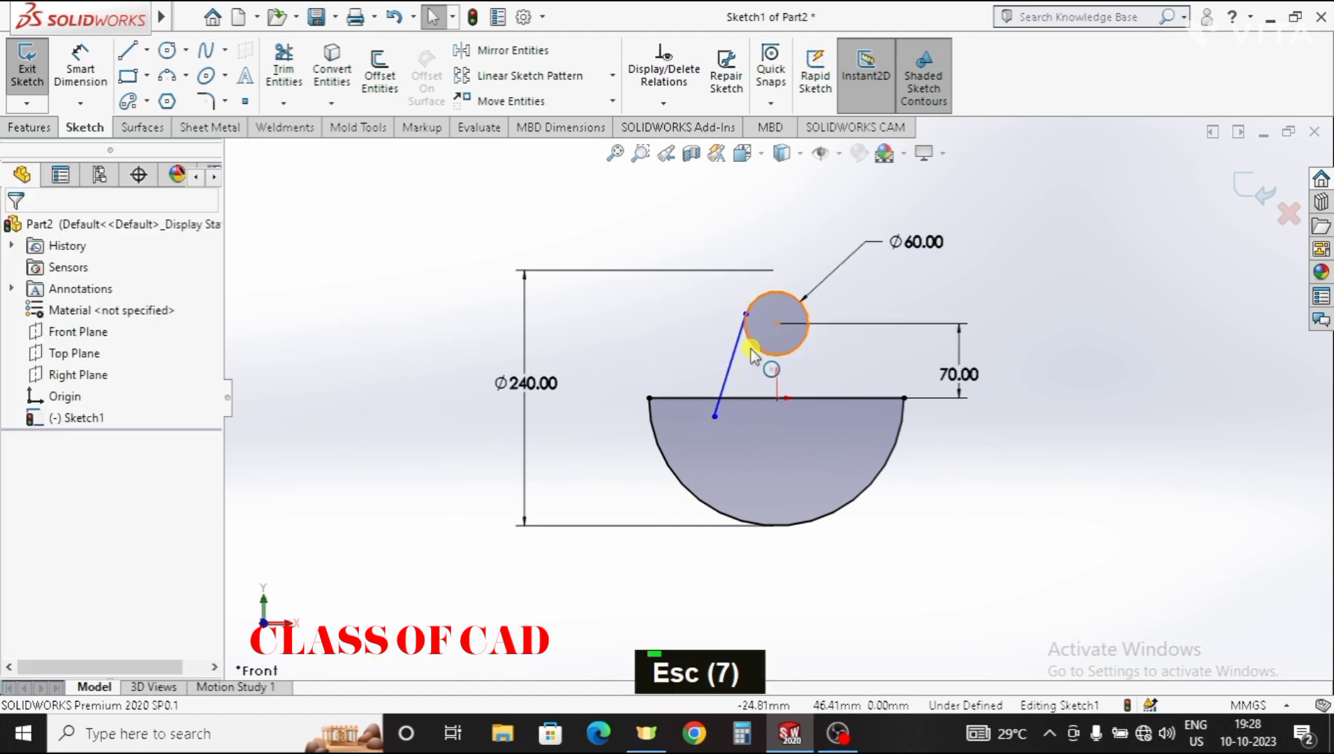
click(735, 380)
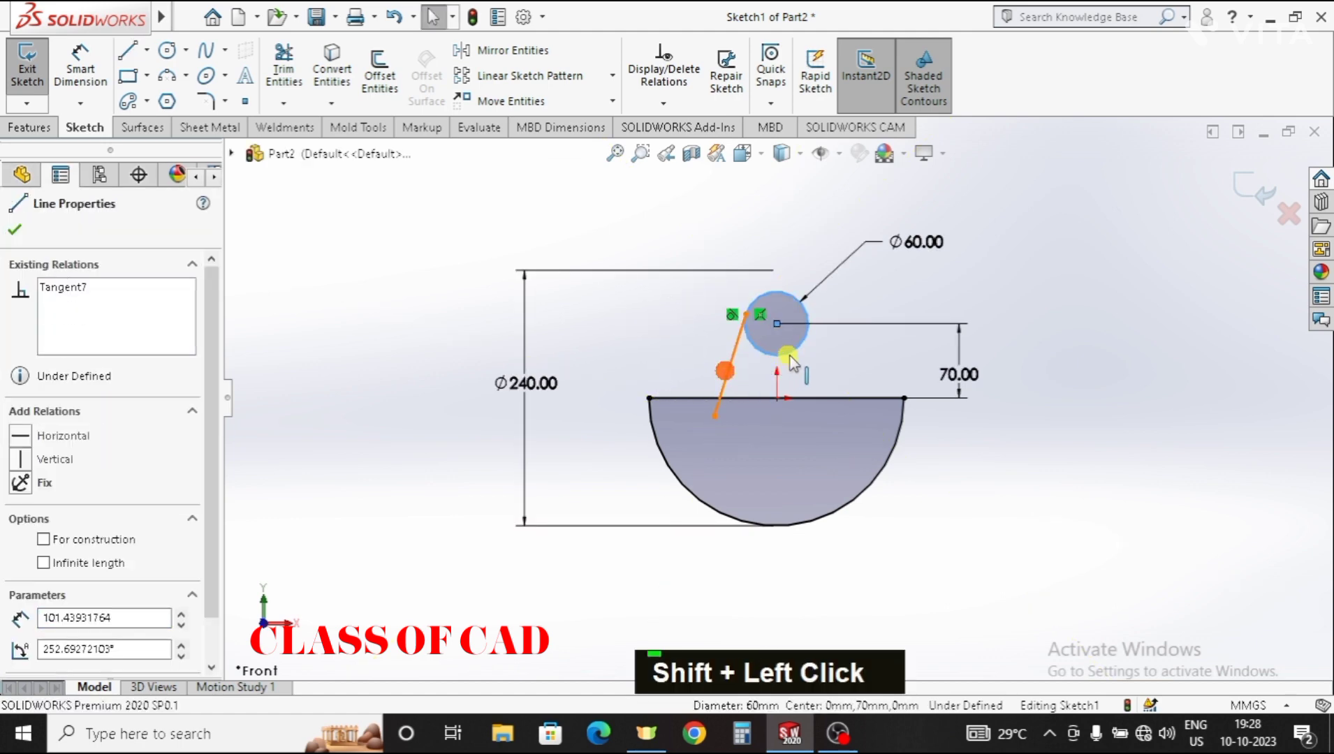
key(Escape)
- Draw a vertical construction centreline through the circle and the matching right slanted line
key(Escape)
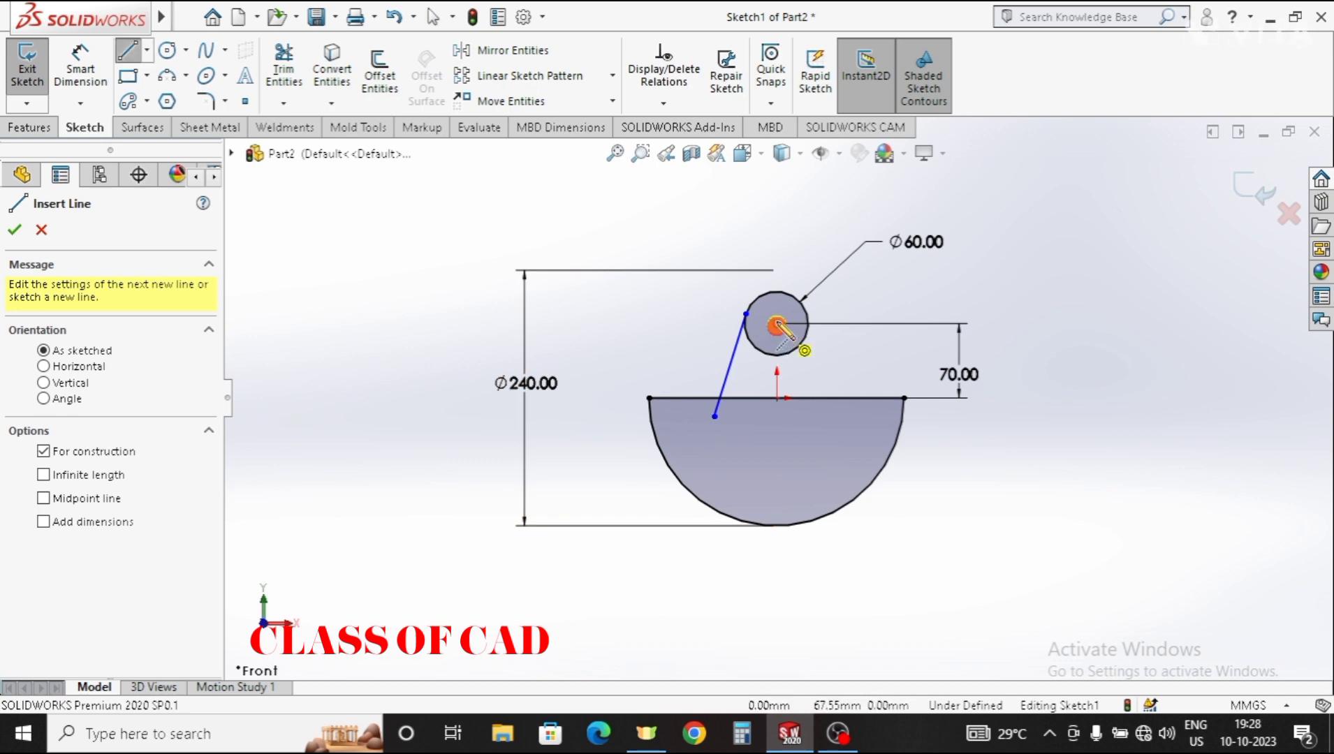
key(Escape)
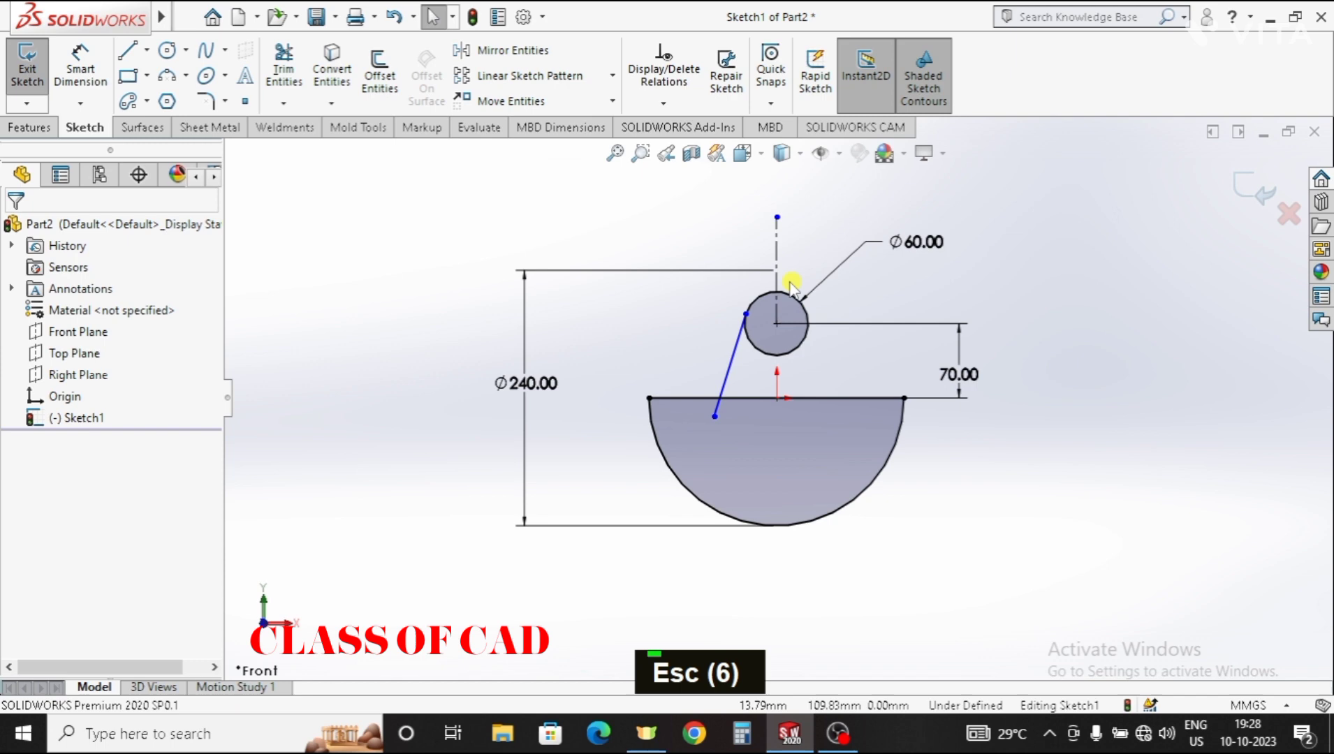
click(740, 363)
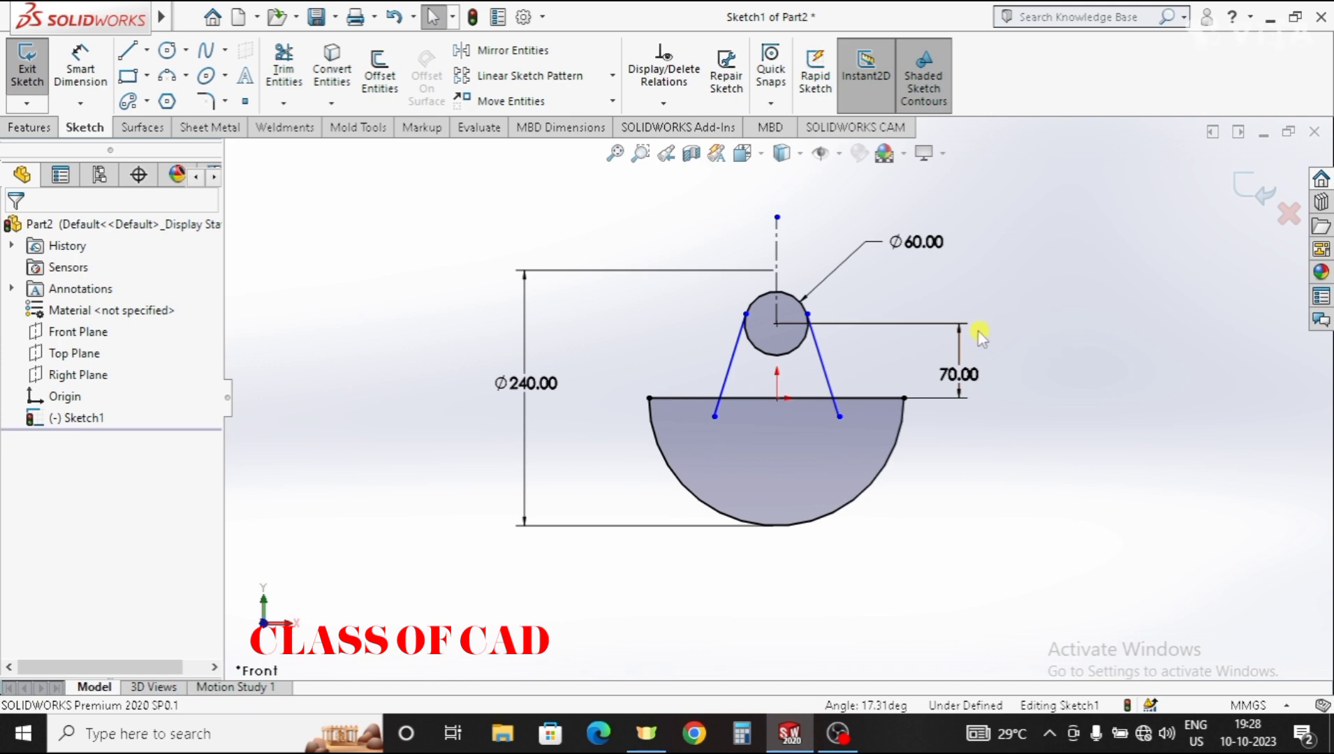
key(Escape)
- Trim away the lower part of the small circle, leaving an arc capping the slanted lines
key(Escape)
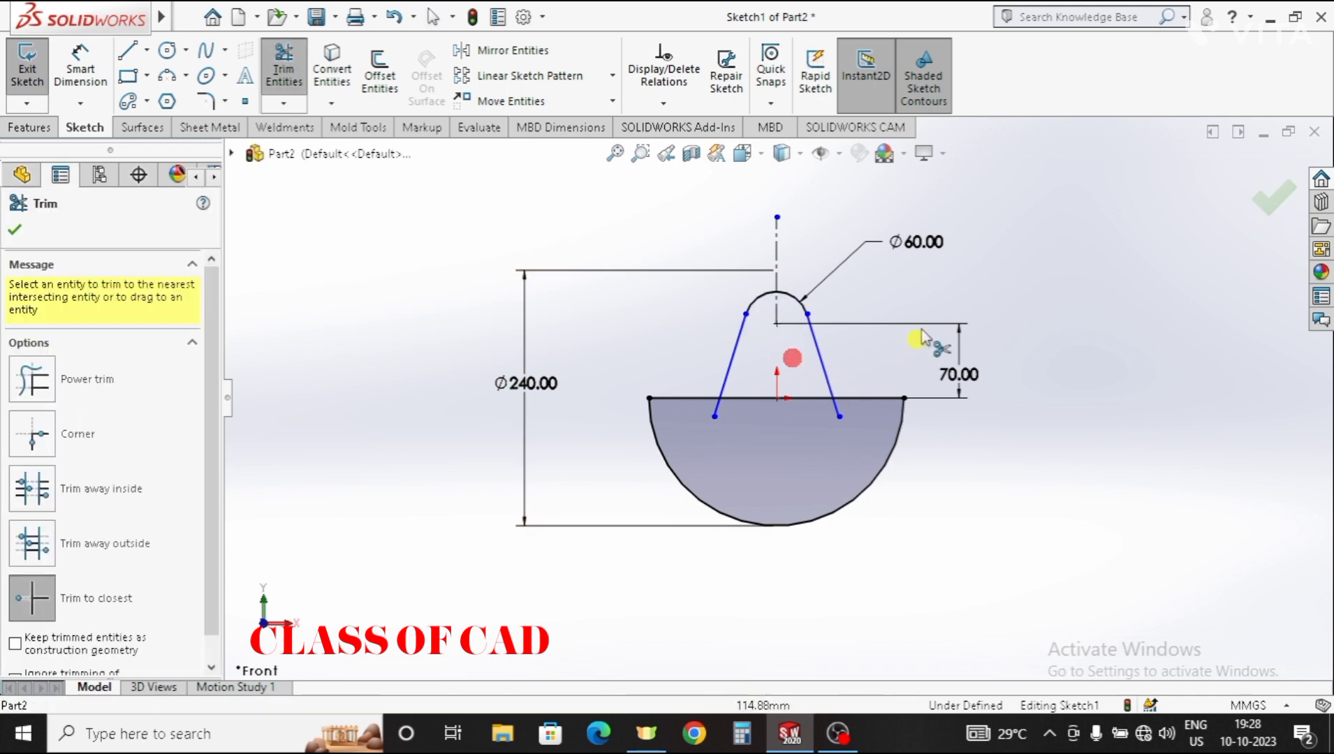
key(Escape)
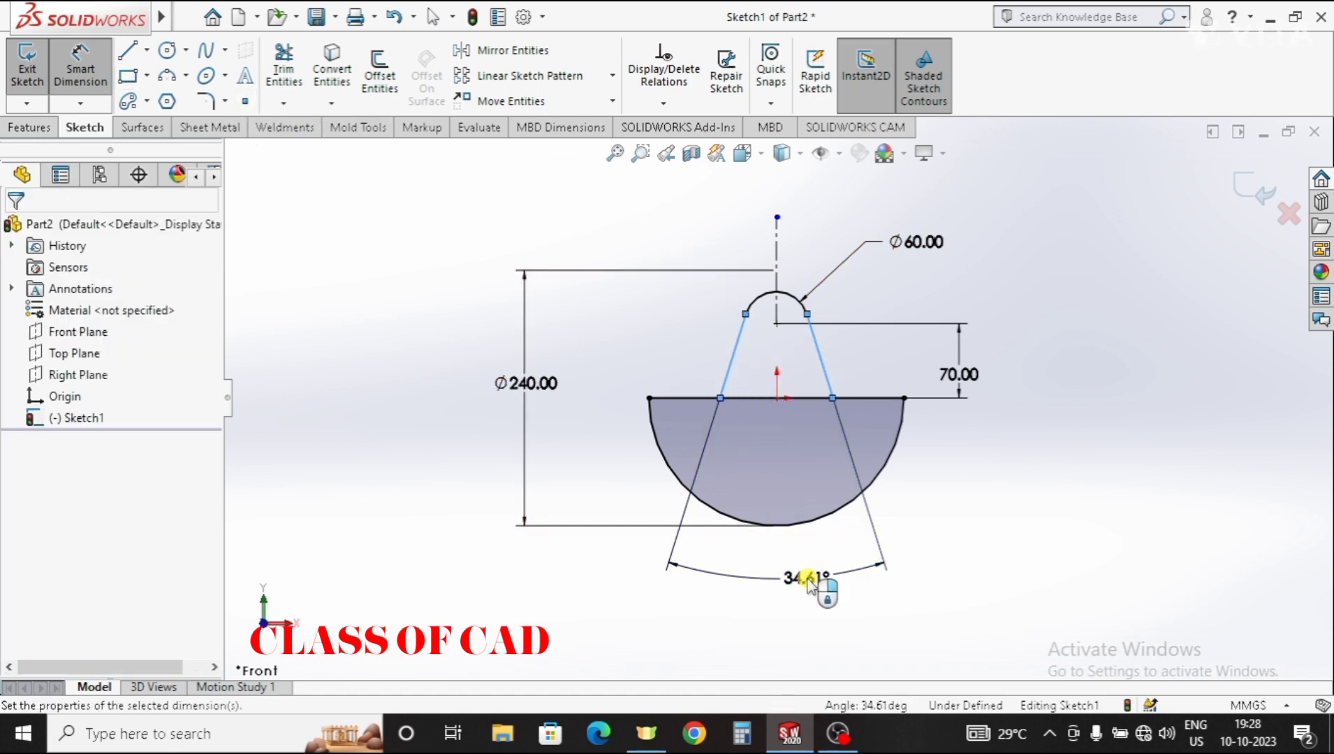
- Set the taper angle between the slanted lines to 32 degrees
text(32)
key(Return)
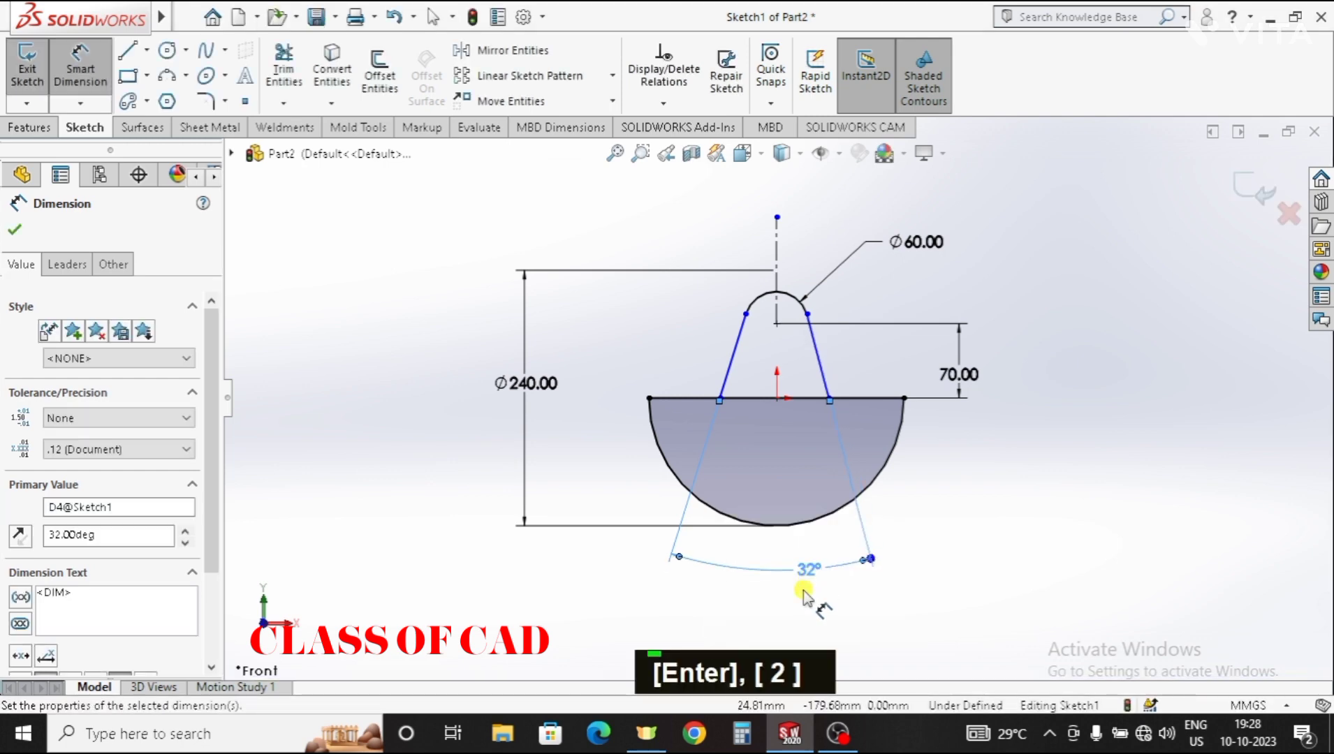
key(Escape)
key(Escape)
- Make the two slanted lines symmetric about the centreline
click(781, 251)
click(751, 344)
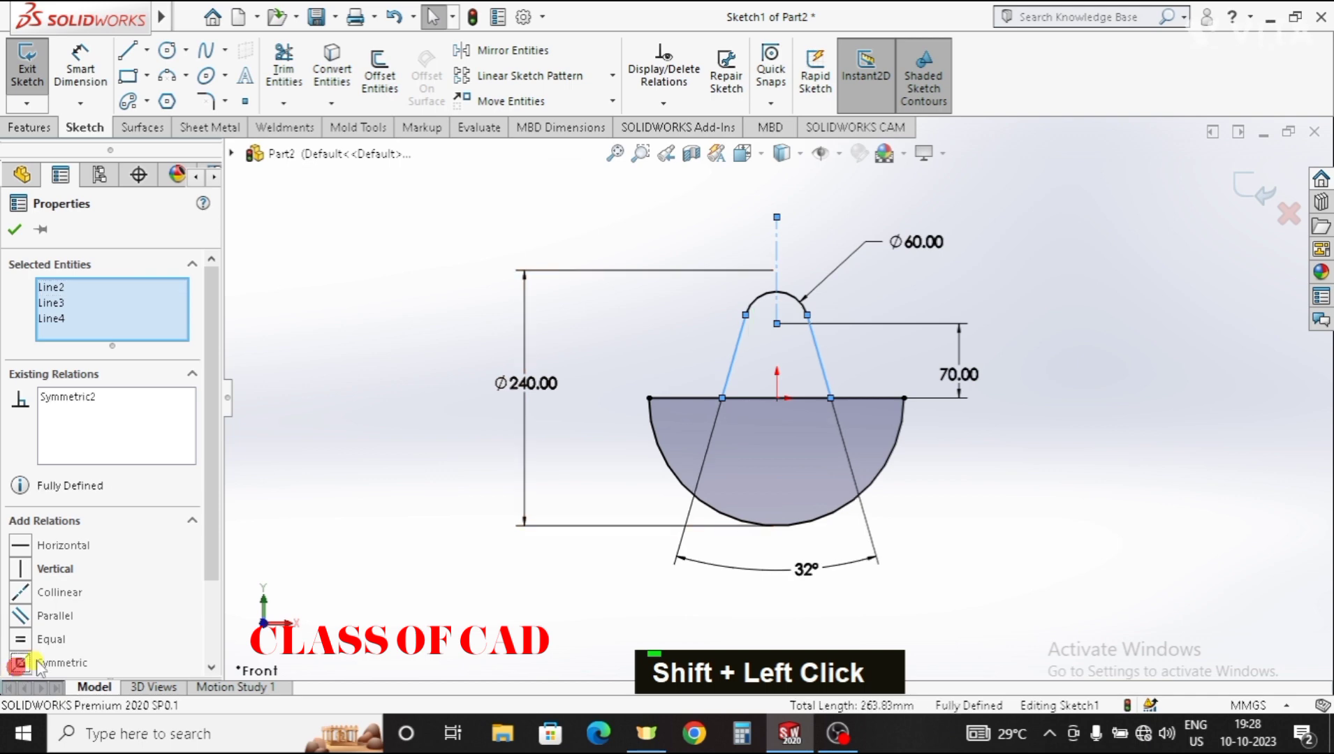
key(Escape)
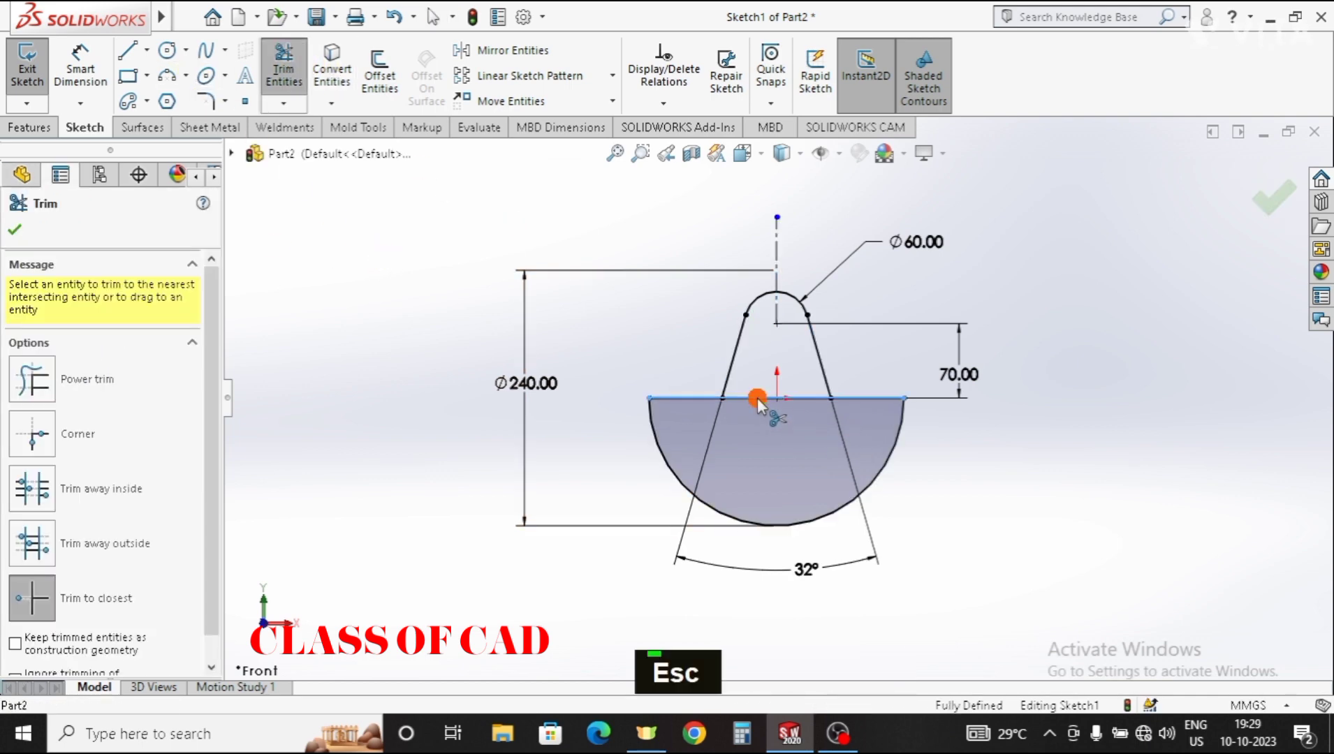
- Trim the unwanted bottom segments so the tapered arm becomes a closed profile
key(Escape)
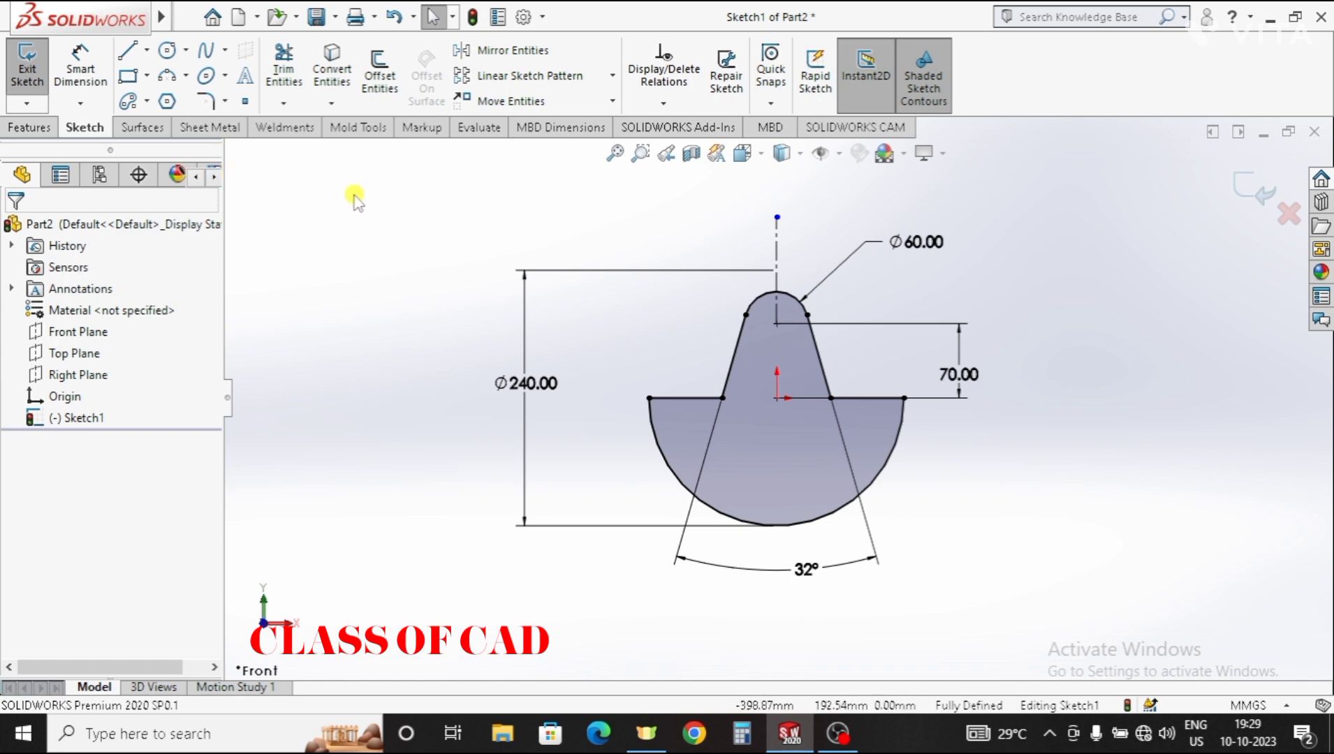
key(Escape)
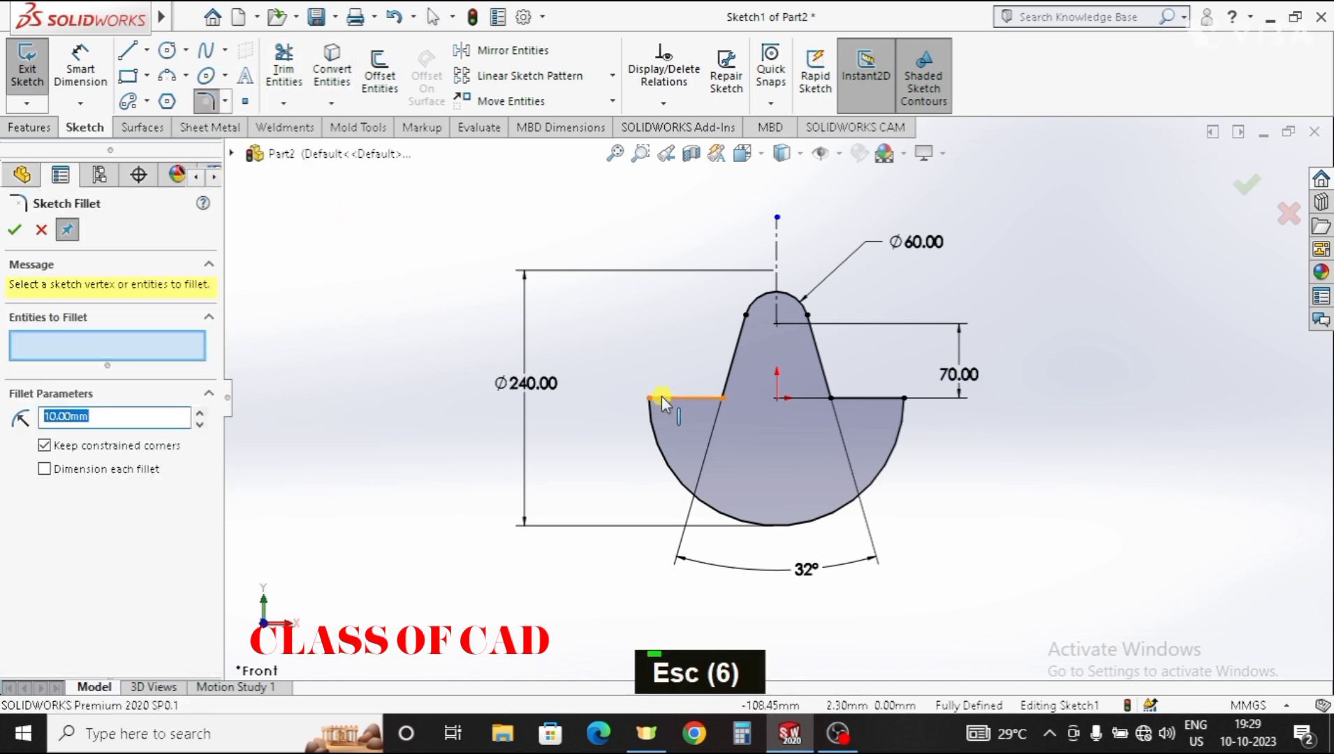
- Round the two lower corners of the arm profile with 10 mm sketch fillets
double_click(664, 431)
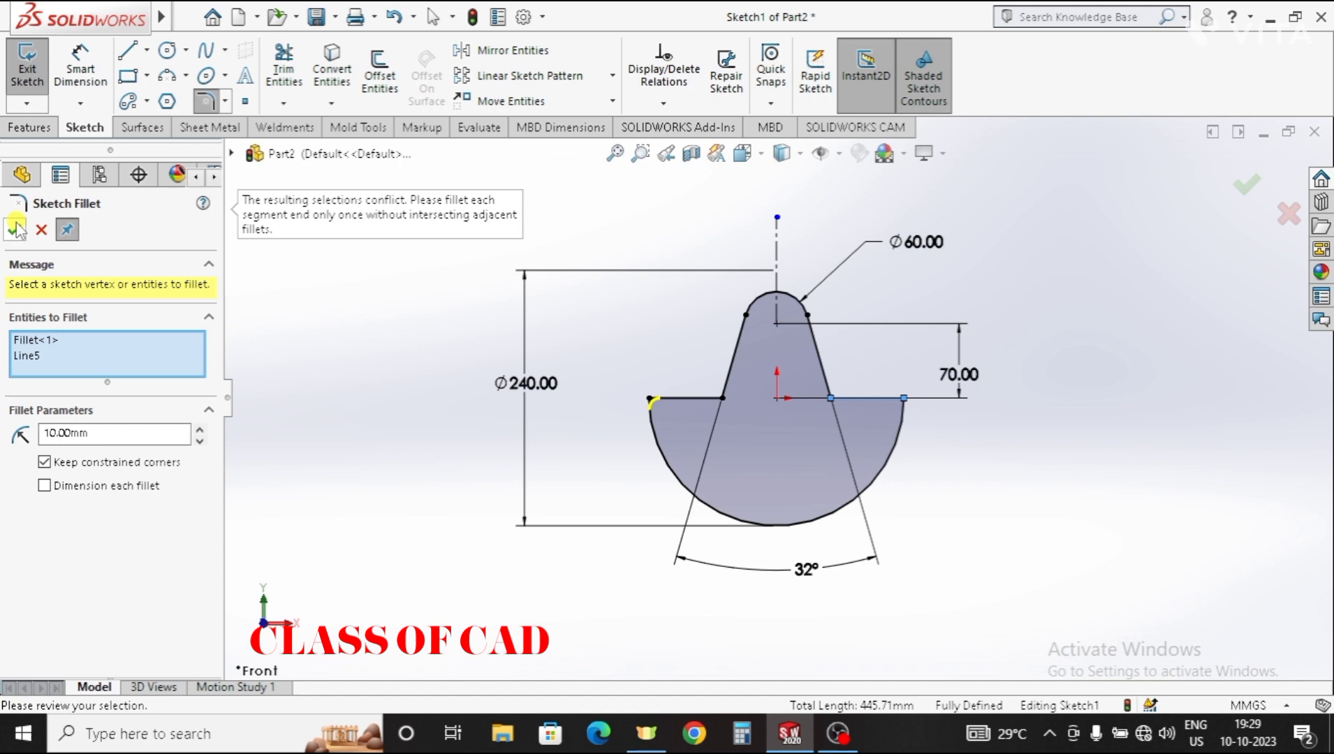
double_click(911, 424)
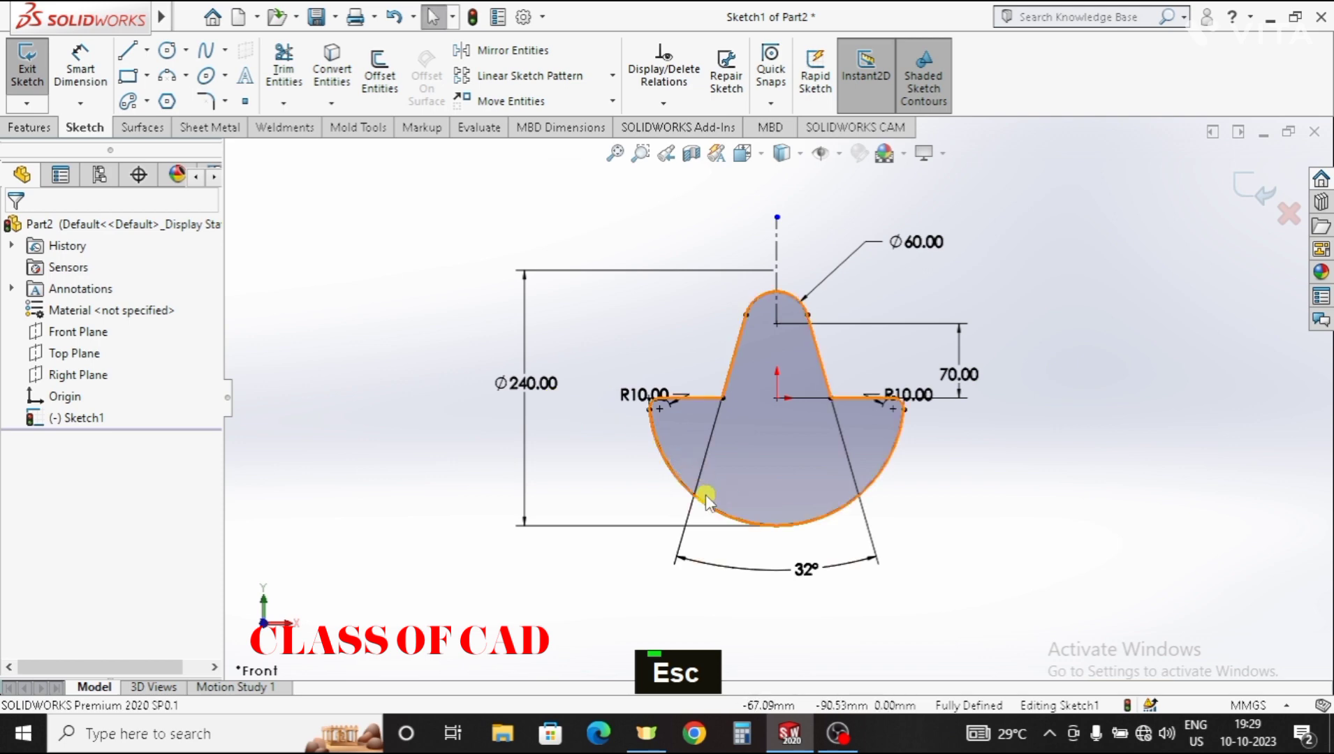
key(Escape)
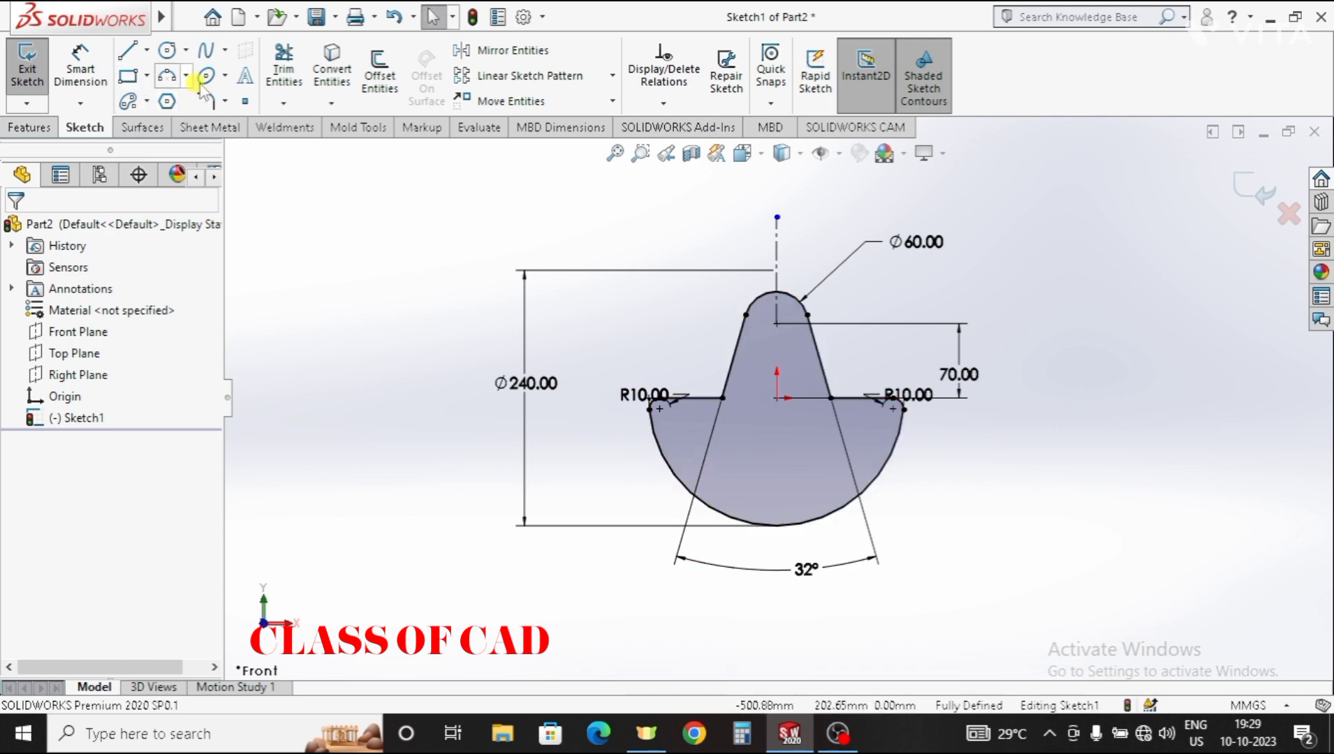
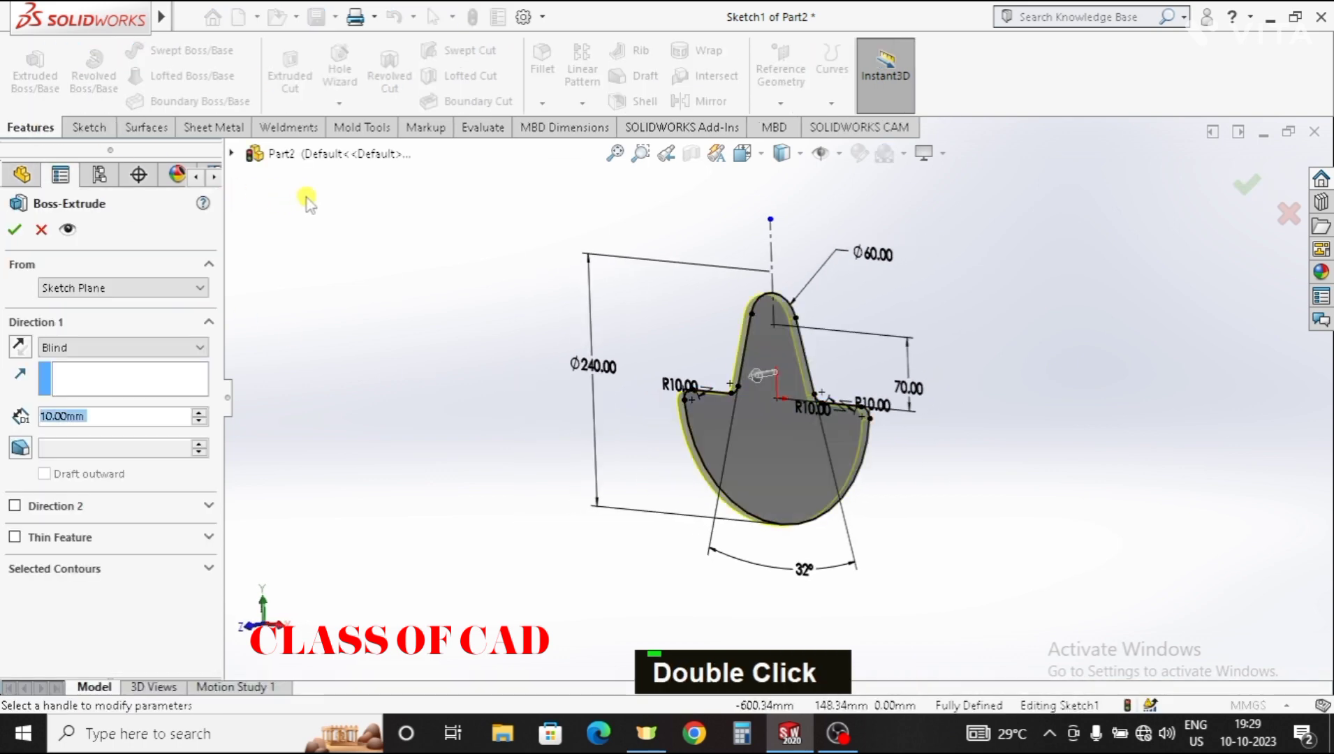
- Extrude the arm profile as a Blind boss with 40 mm depth
text(40)
- Confirm the 40 mm extrusion and sketch a 95 mm circle on the arm's front face
key(Return)
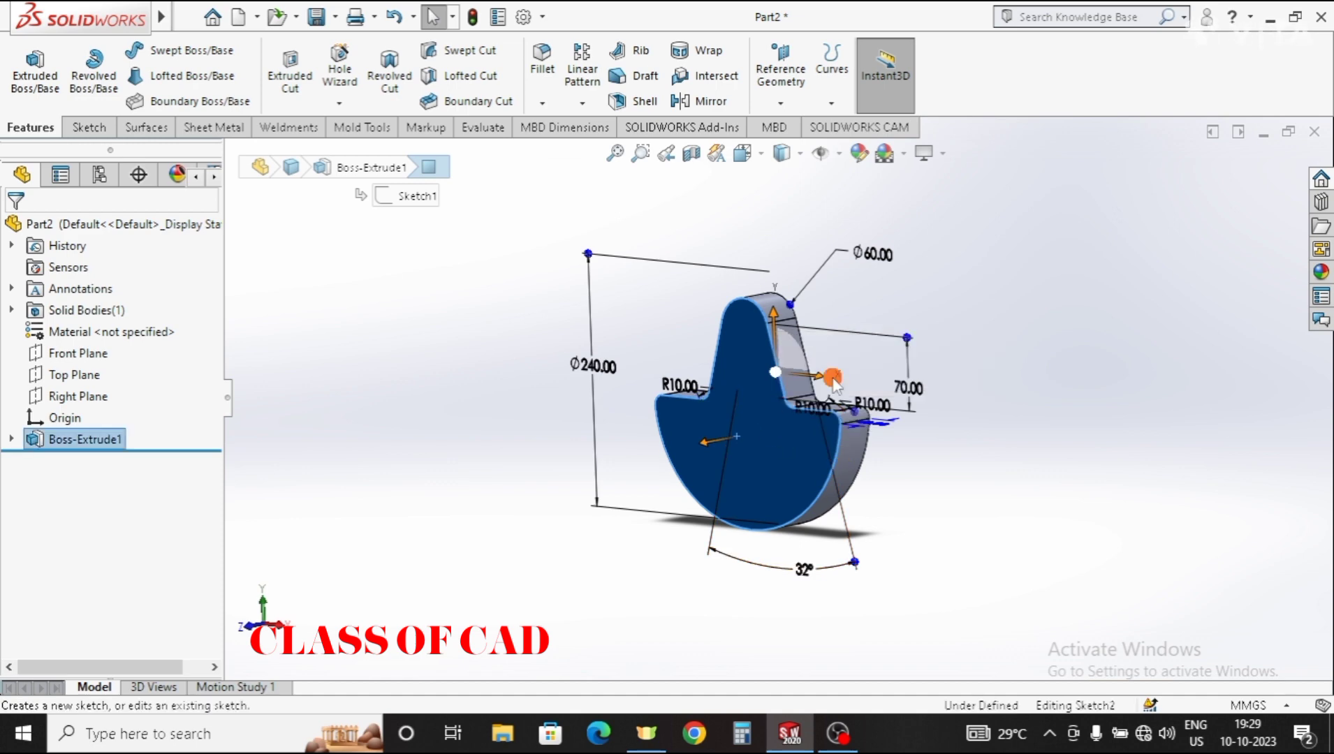
key(ctrl+8)
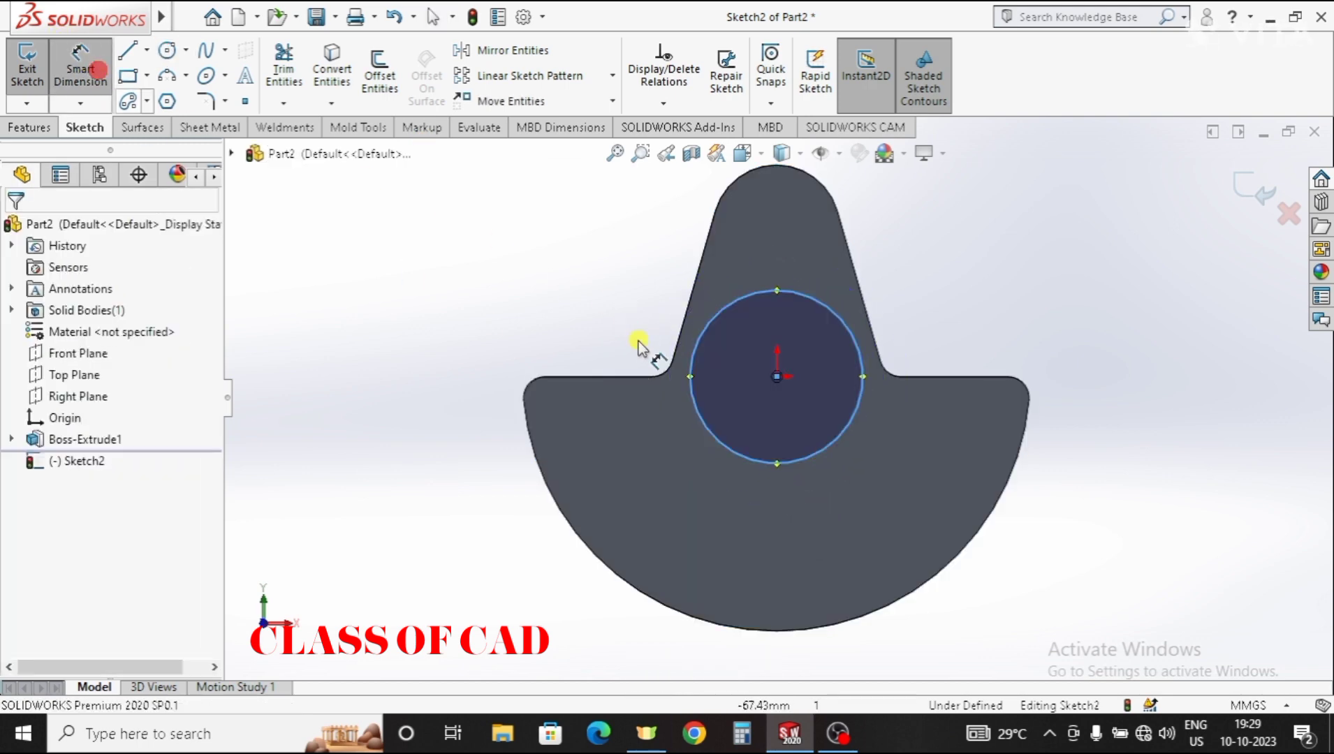
double_click(618, 307)
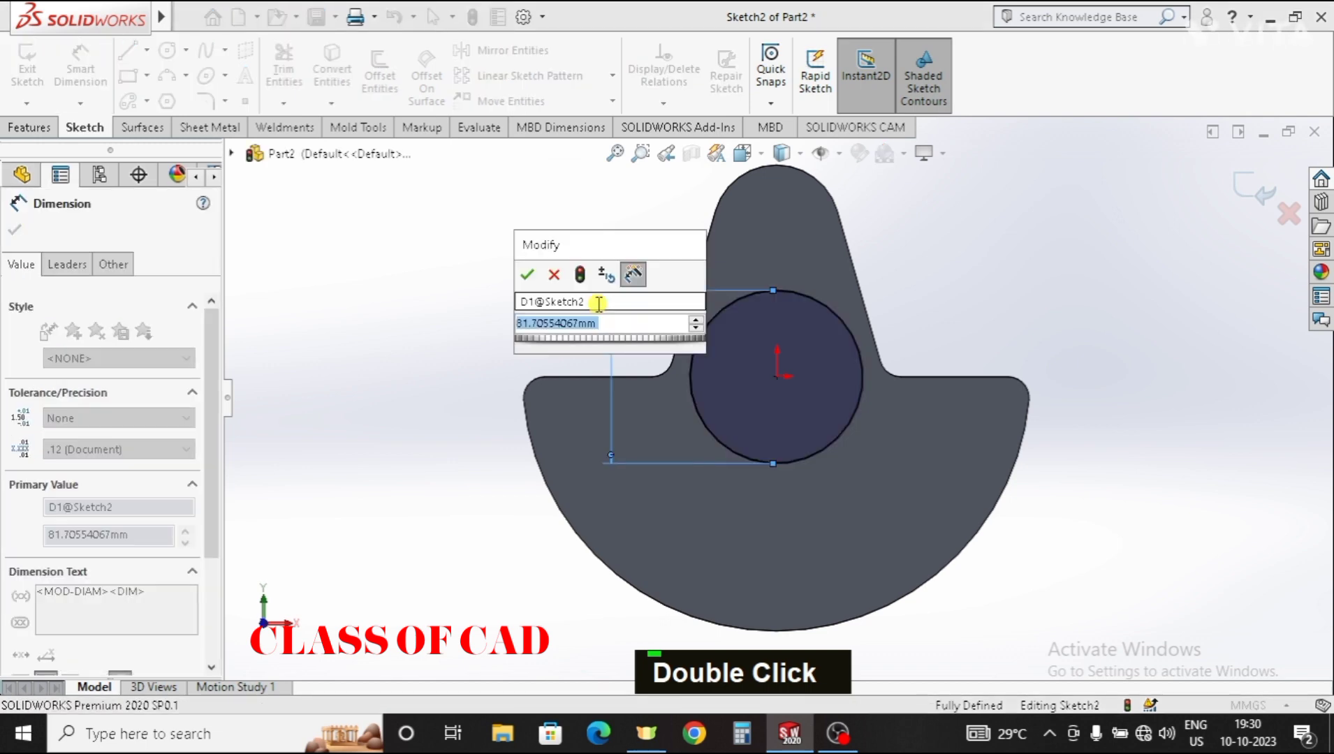
text(9)
key(Return)
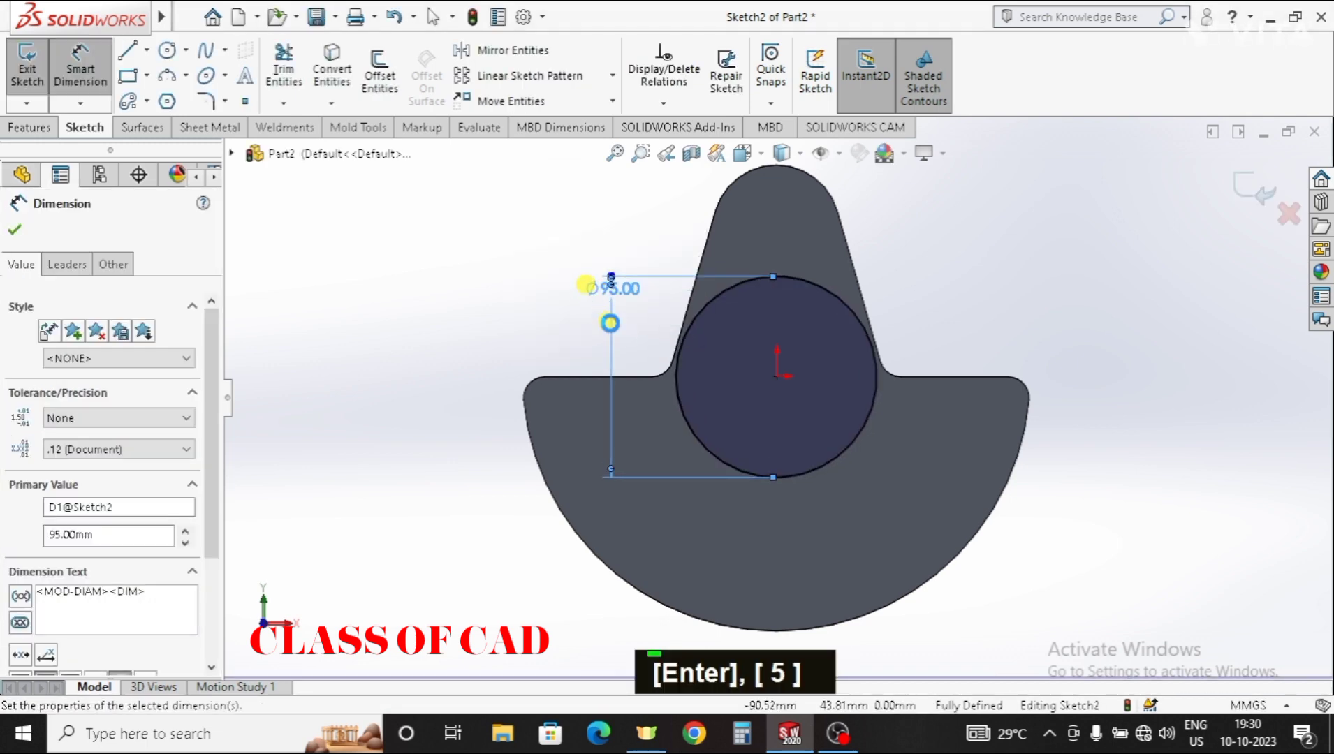
- Extrude the 95 mm circle 2 mm as Boss-Extrude2
double_click(52, 87)
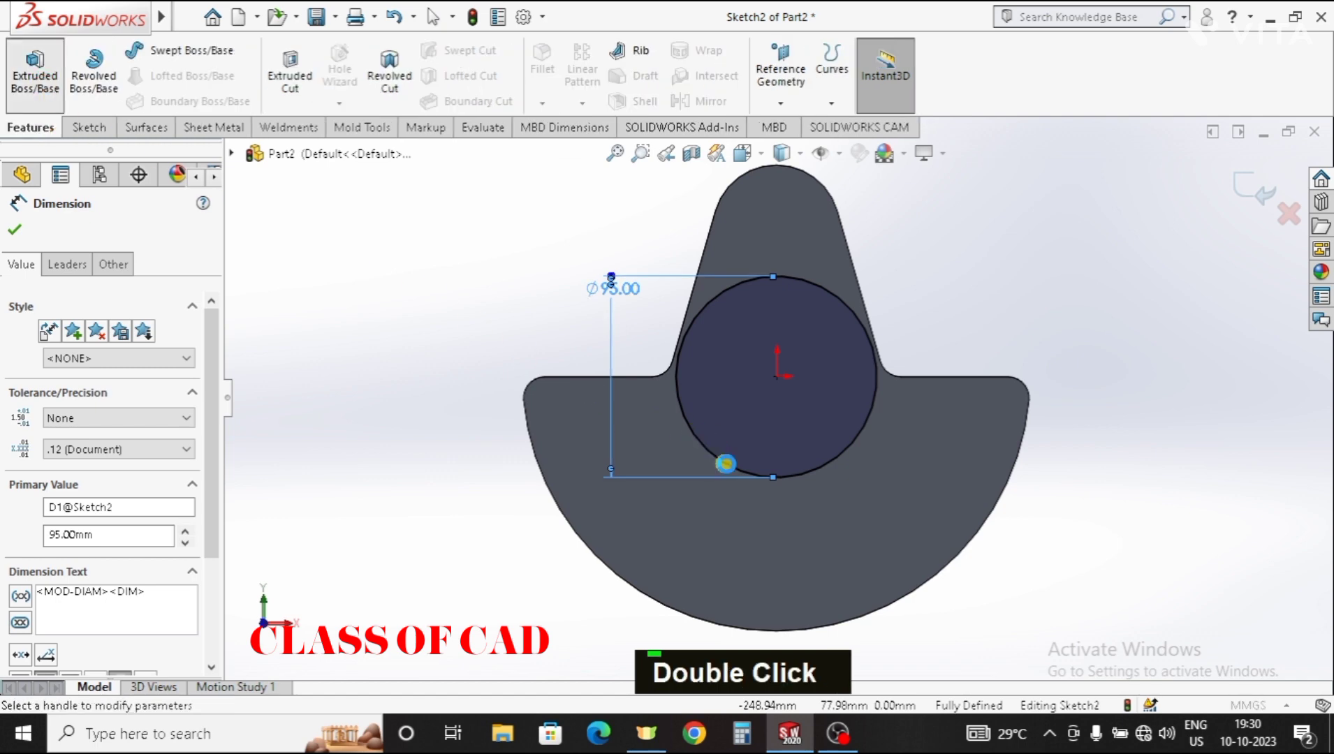
text(2)
key(Return)
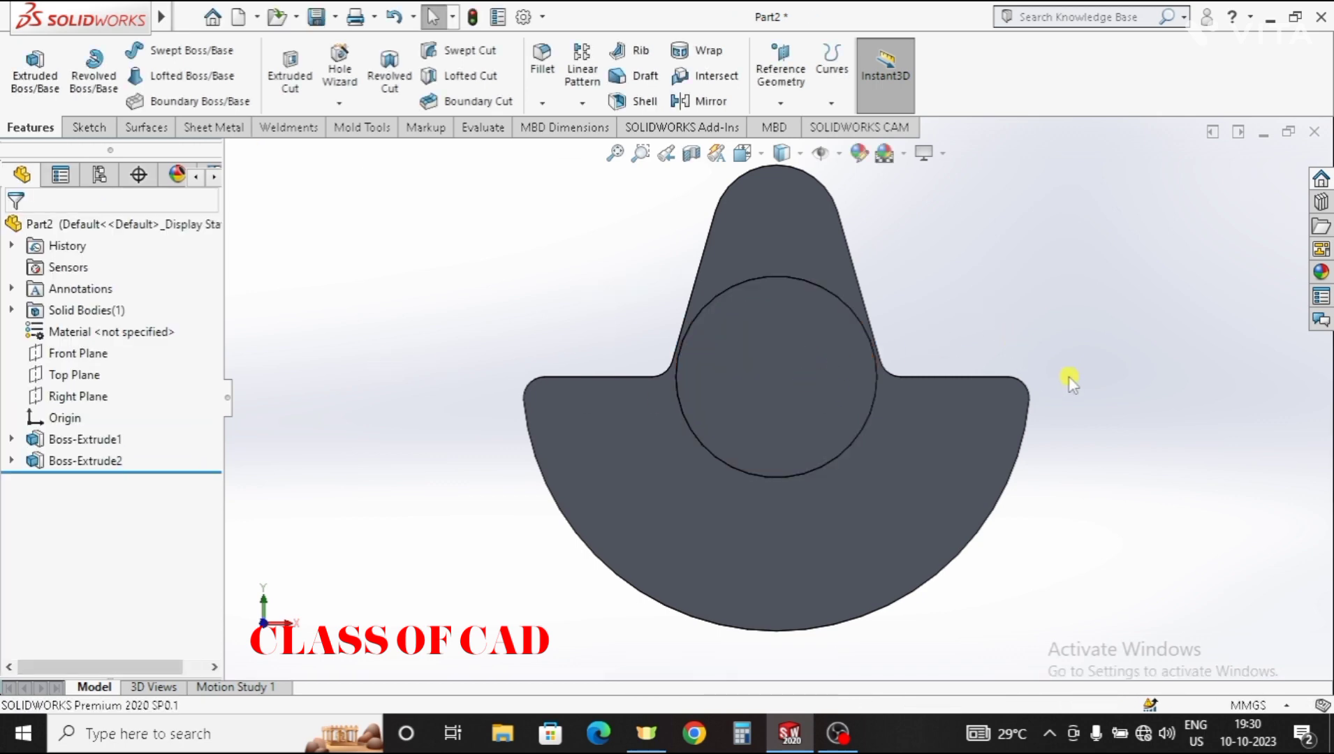
- Sketch a 75 mm diameter circle on the face of the 95 mm boss
middle_click(1078, 407)
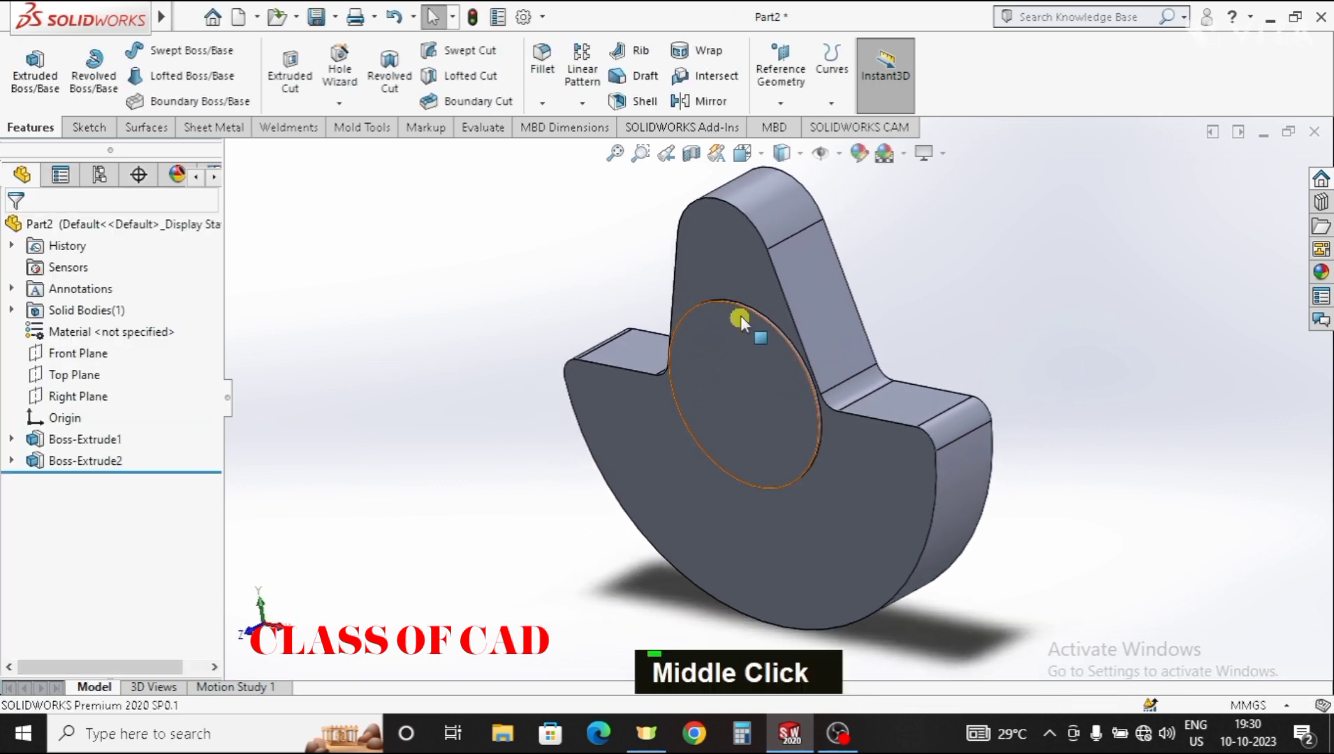
scroll(up, 3)
scroll(down, 3)
double_click(744, 450)
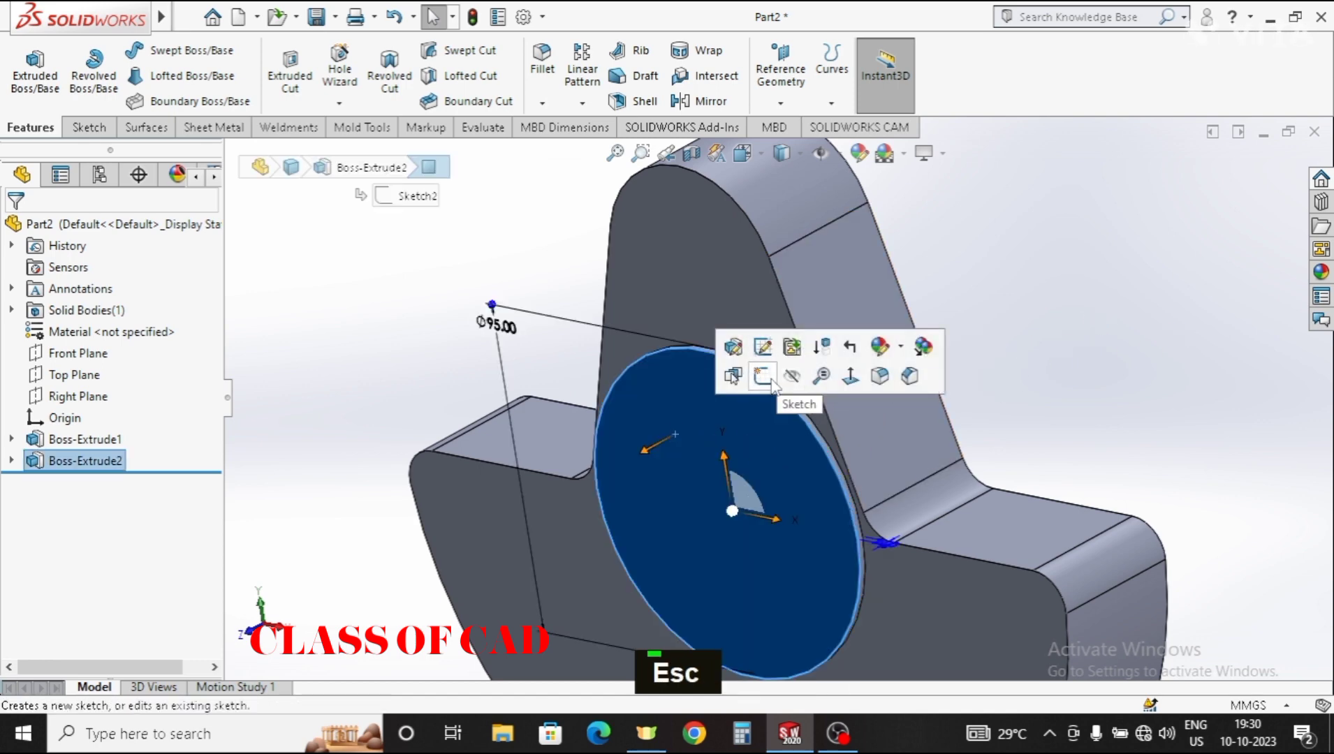
key(ctrl+8)
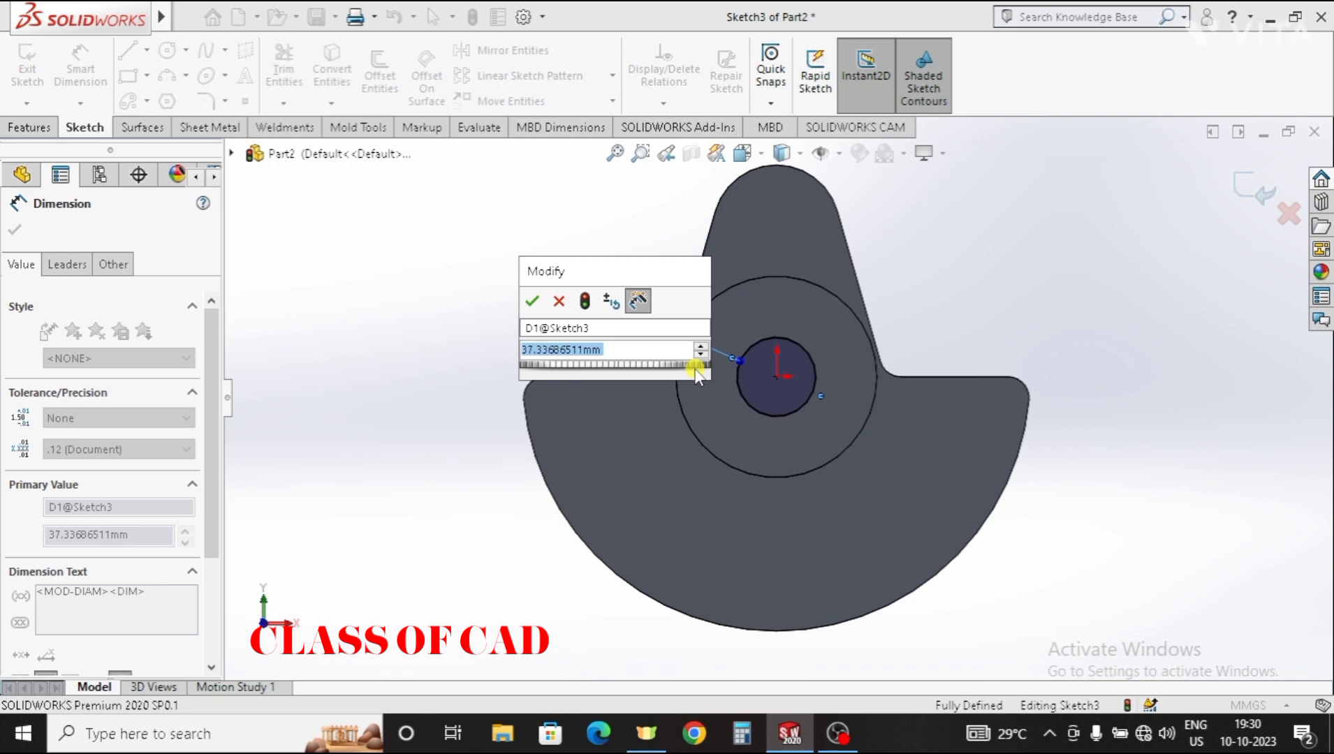
text(75)
key(Return)
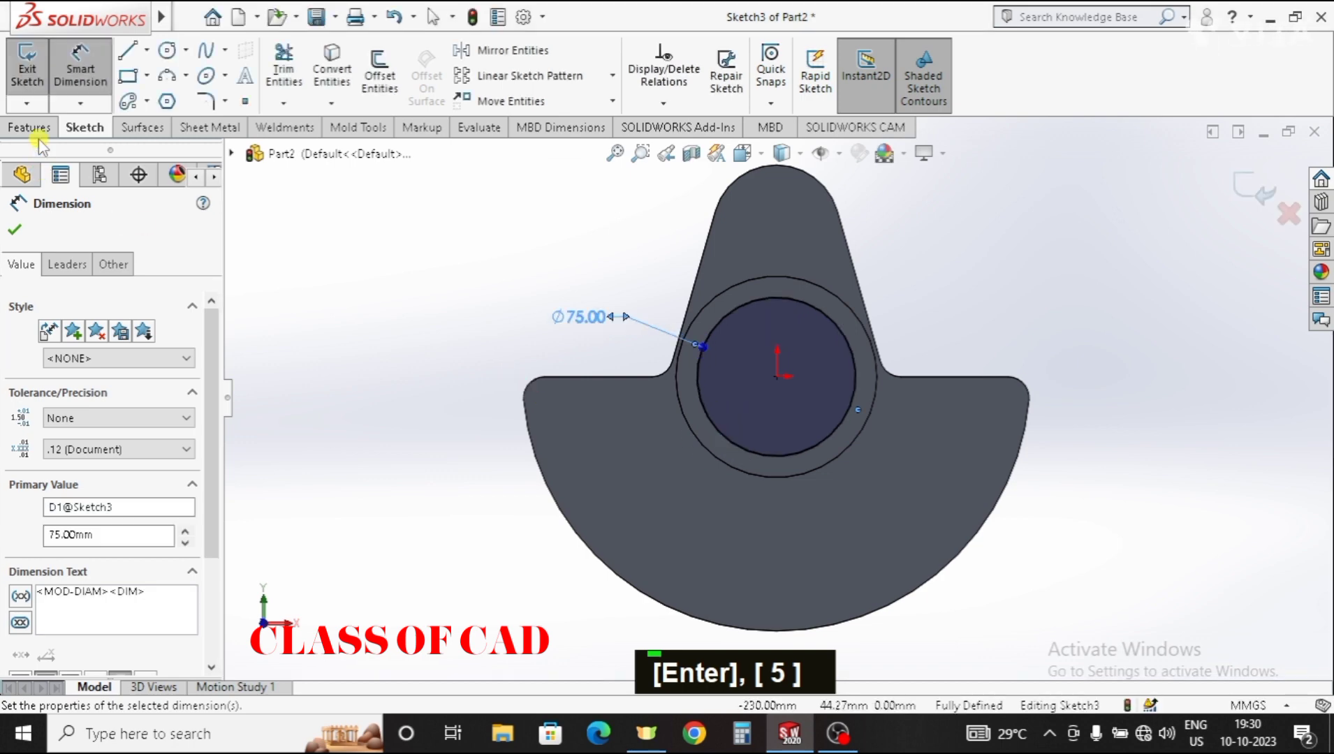
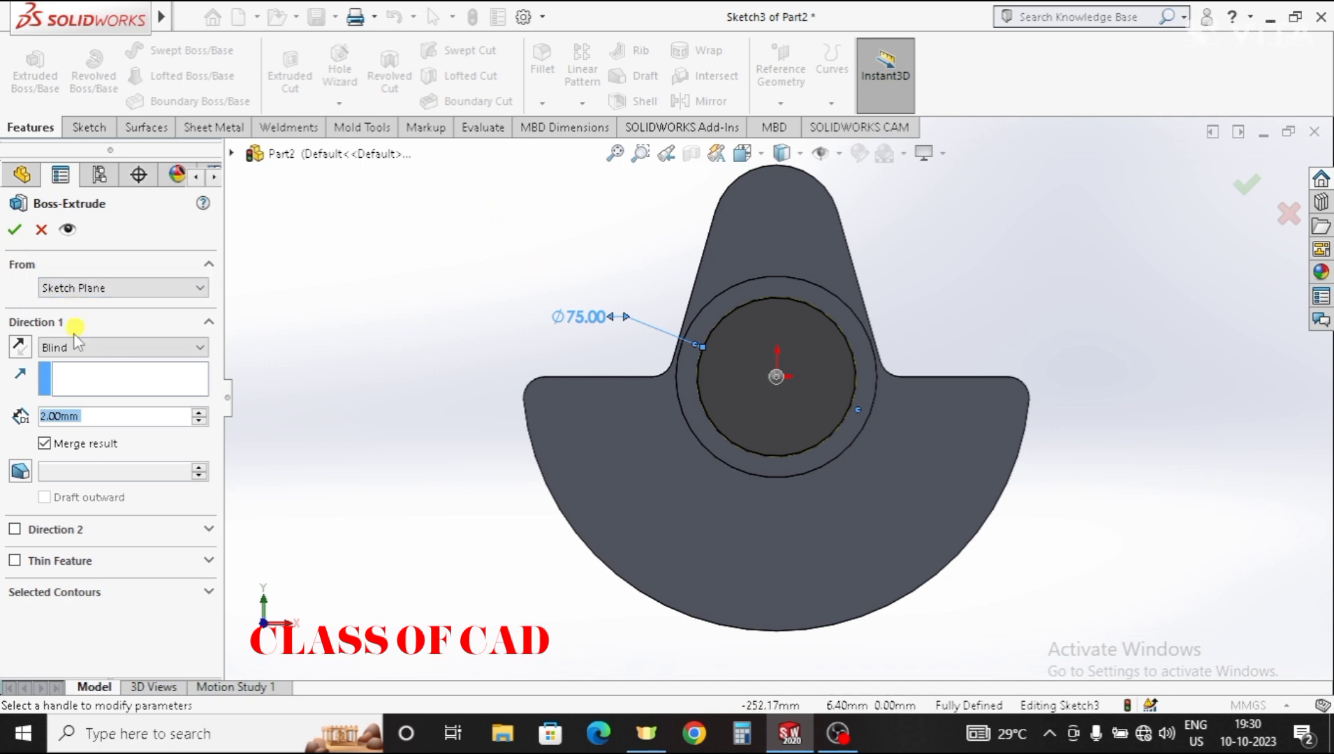
- Extrude the 75 mm circle 65 mm outward as Boss-Extrude3
text(65)
key(Return)
key(Return)
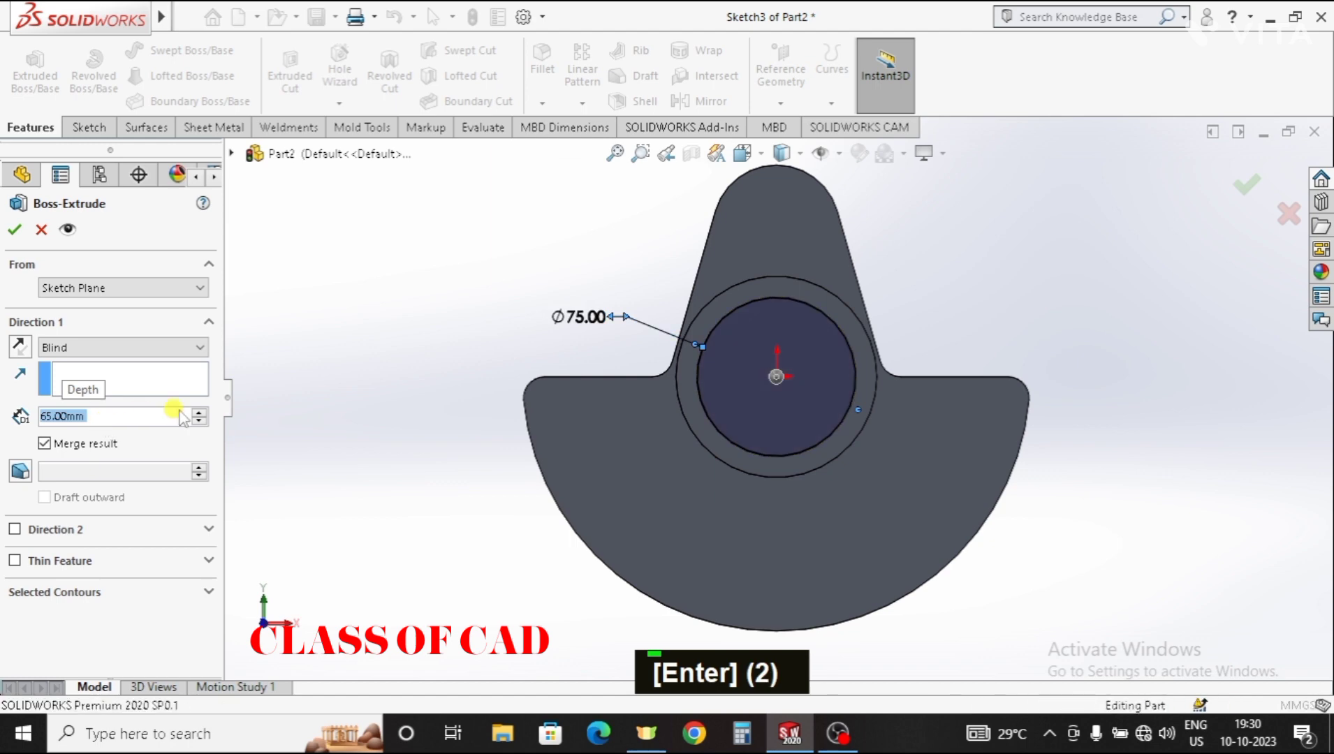
middle_click(1013, 413)
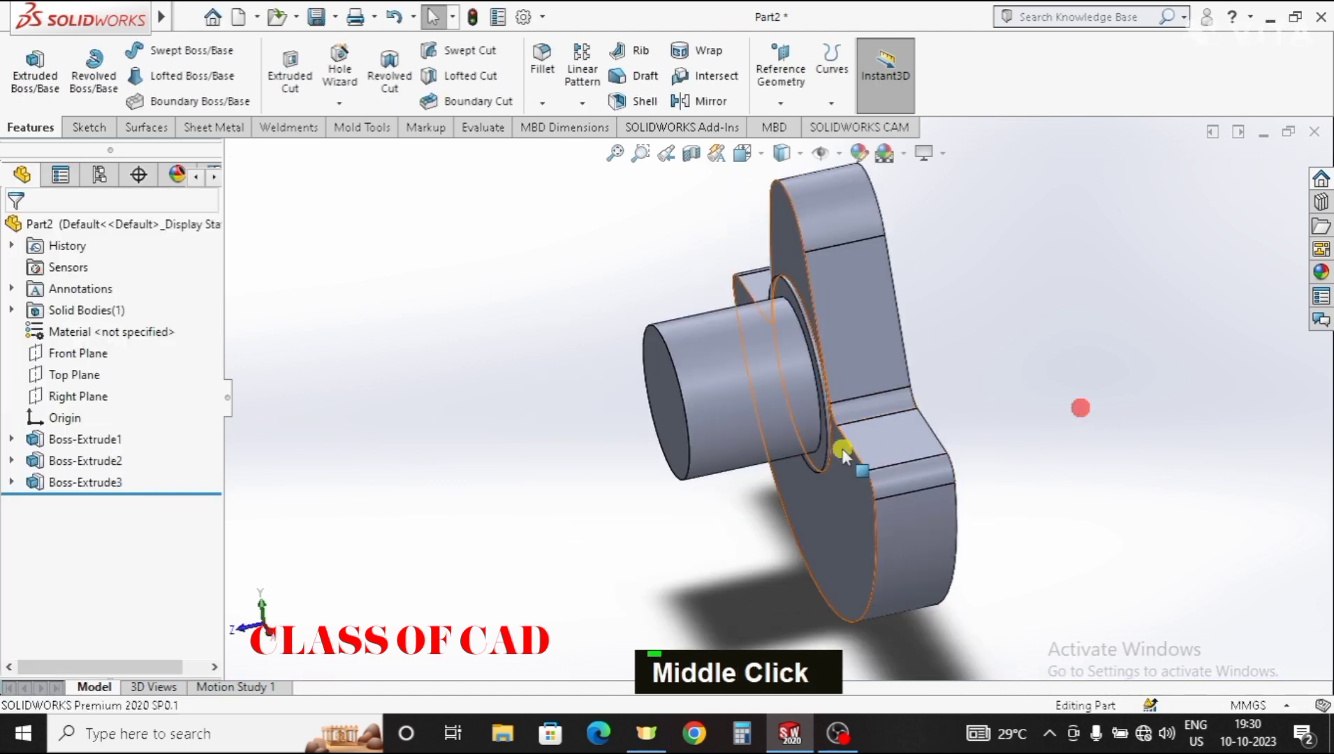
- Dimension the circle on the cylinder's end face to a 60 mm diameter
middle_click(792, 346)
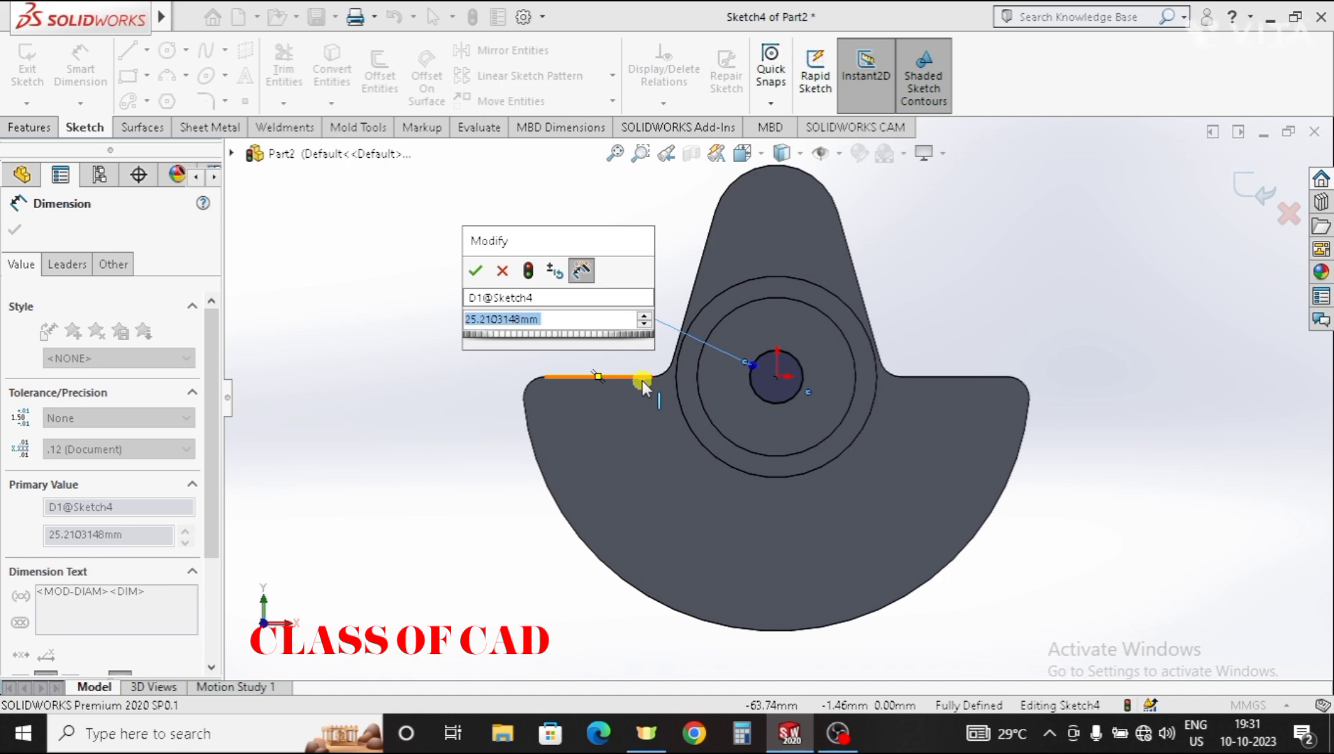
text(60)
key(Return)
key(Escape)
- Extrude the 60 mm circle 6 mm as a step boss (Boss-Extrude4)
double_click(36, 85)
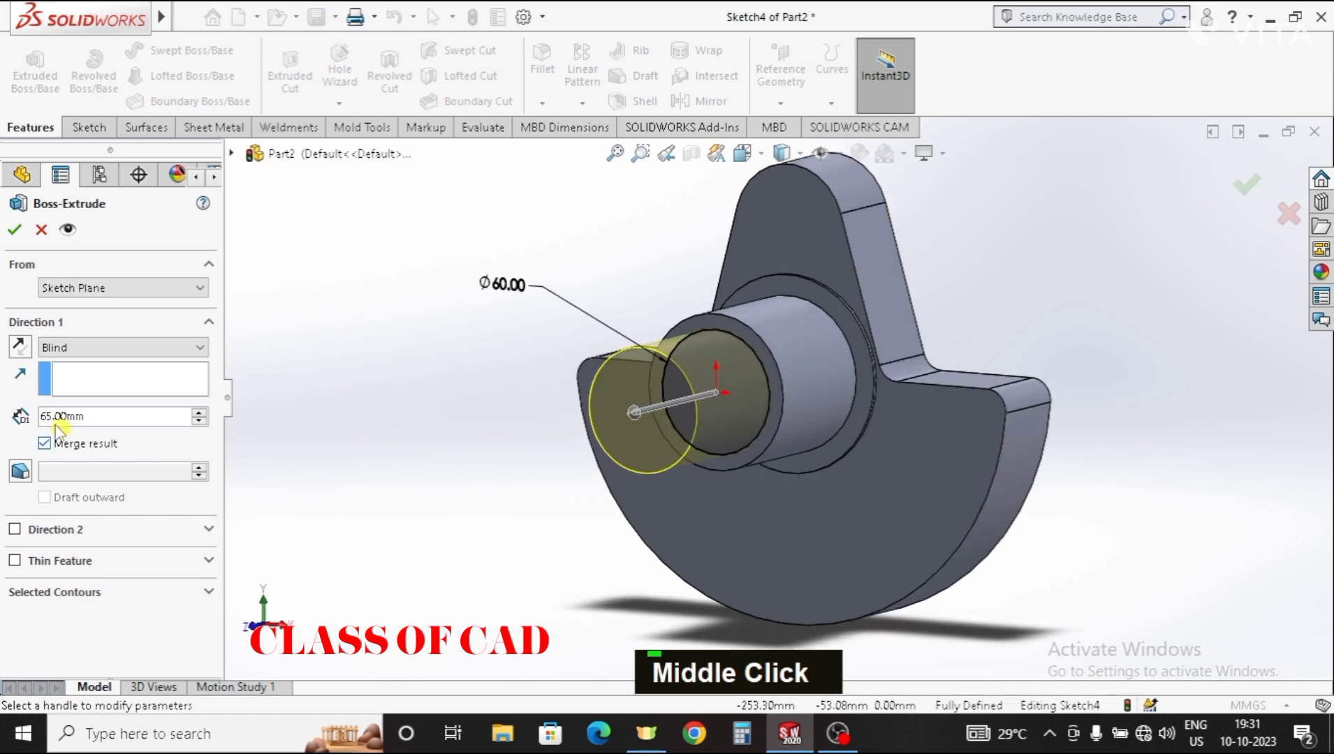
text(6)
key(Return)
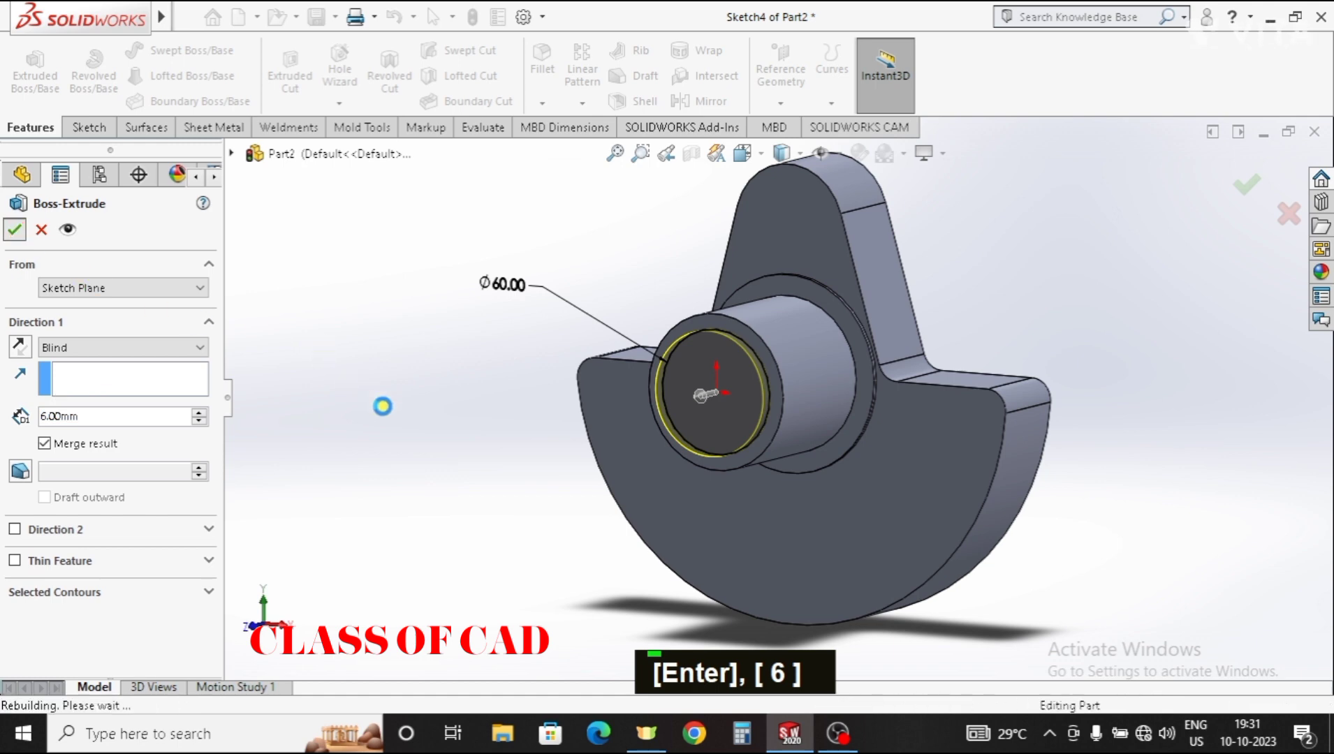
key(Escape)
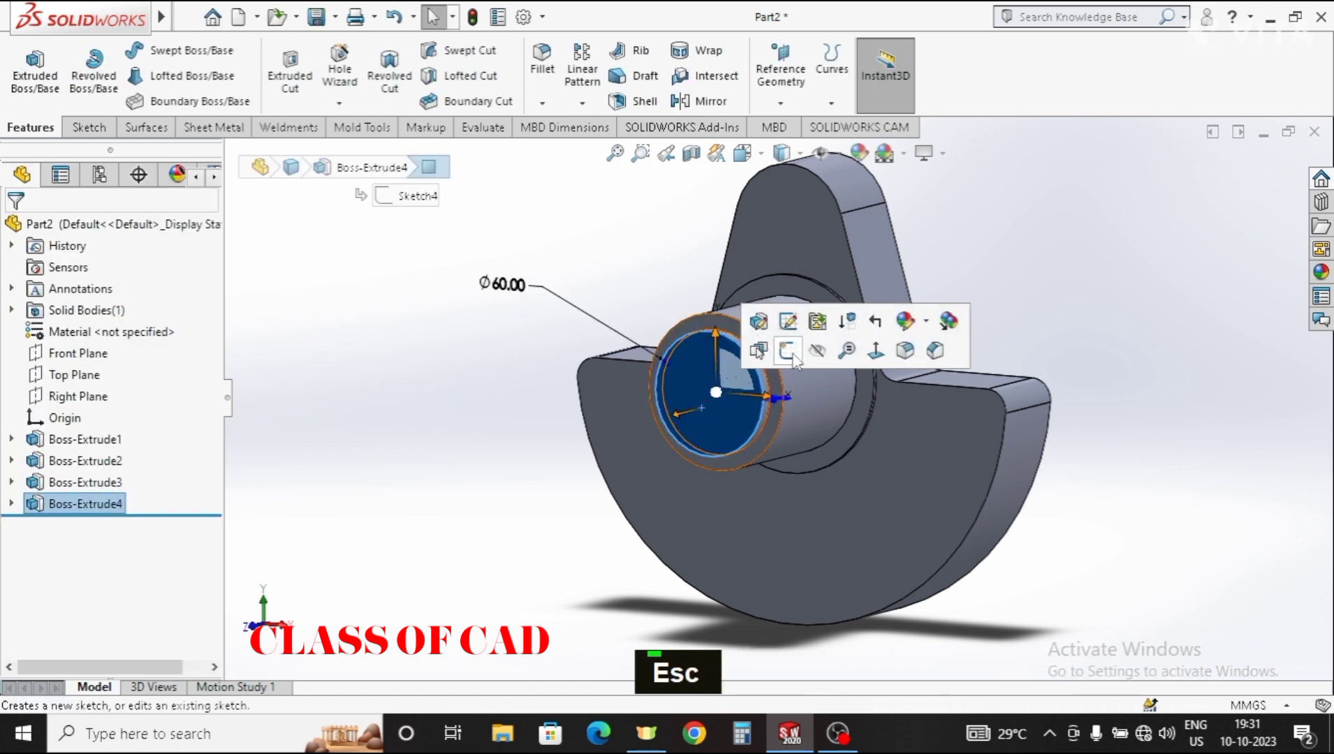
- Start a sketch normal to the step's end face and draw a circle on it
key(ctrl+8)
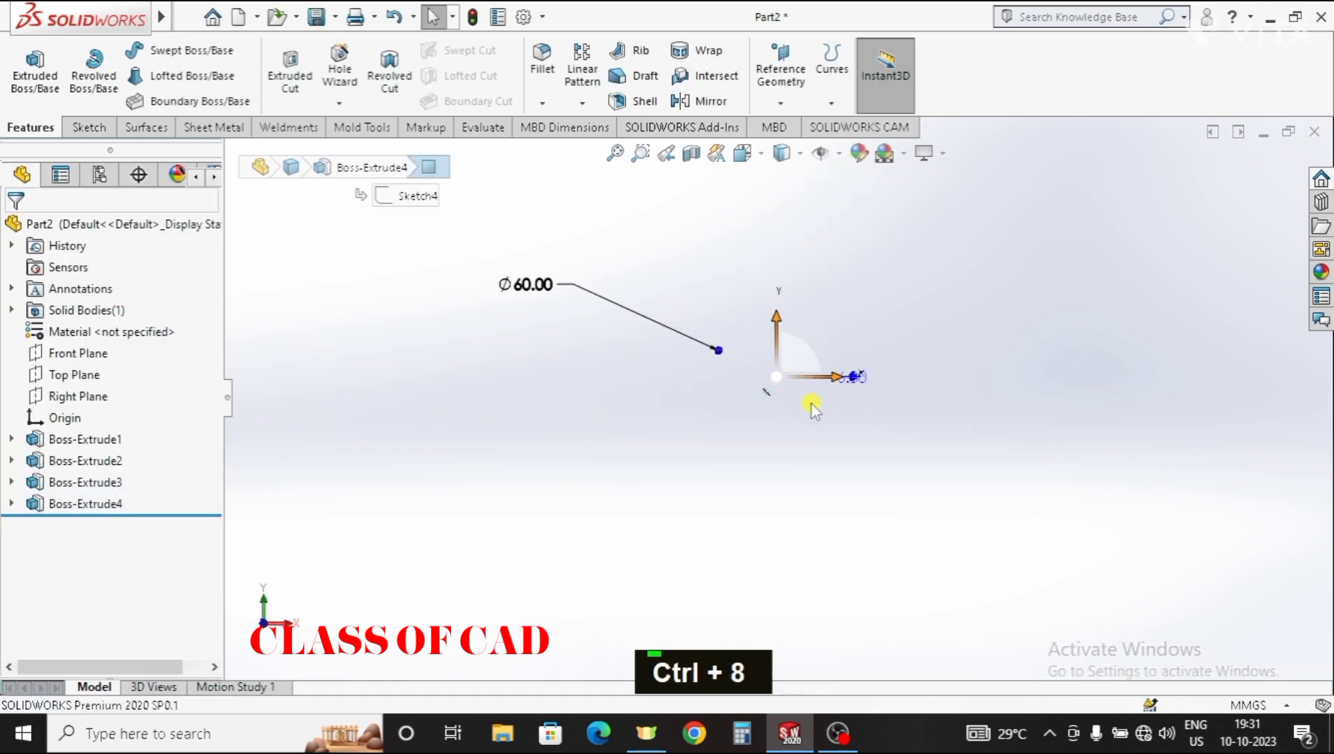
key(ctrl+z)
key(Escape)
middle_click(937, 433)
key(Escape)
key(Escape)
key(ctrl+8)
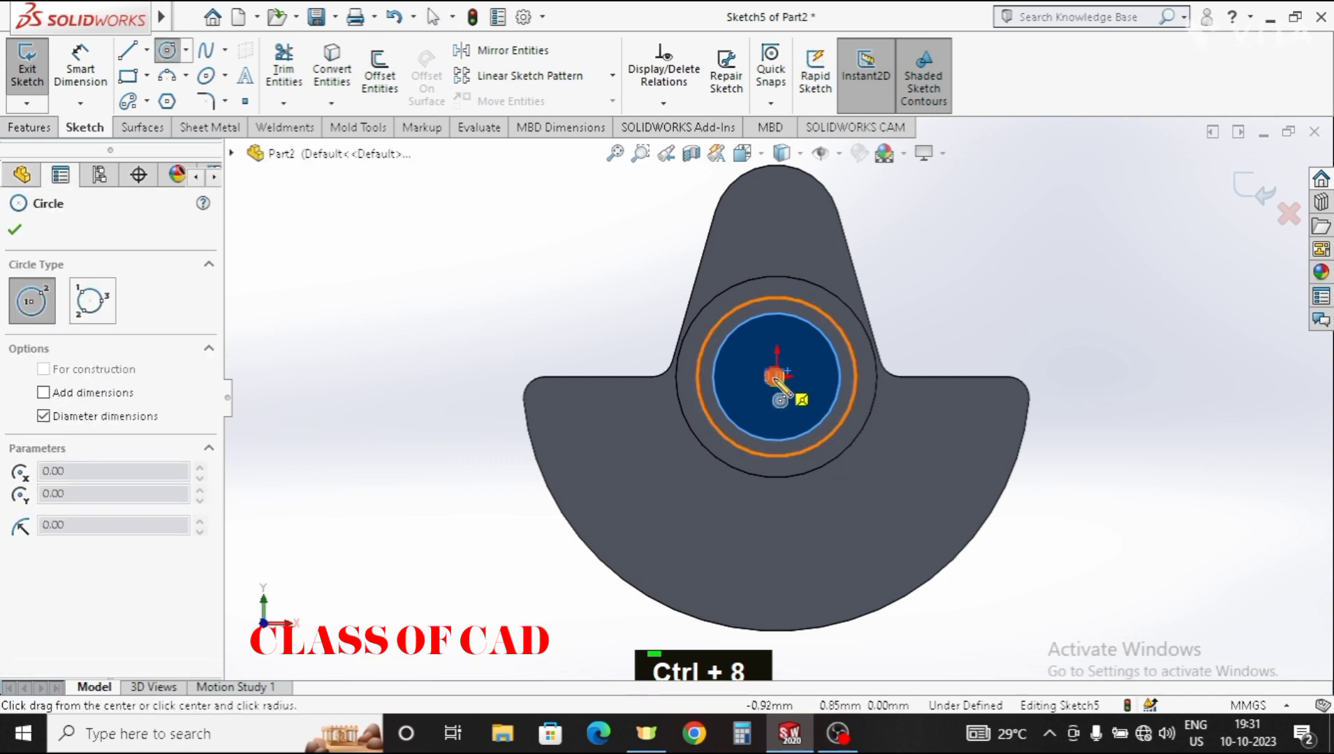
- Dimension the new circle to a 42 mm diameter
key(Escape)
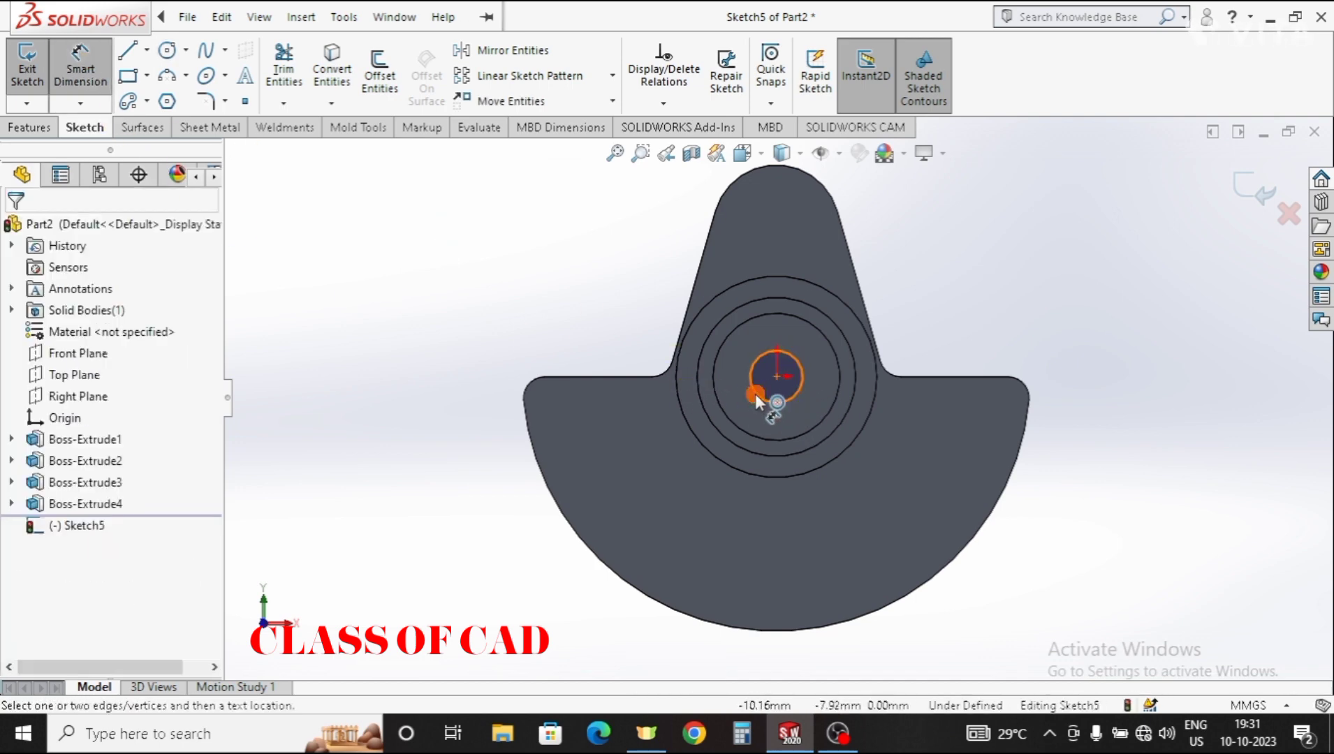
double_click(600, 327)
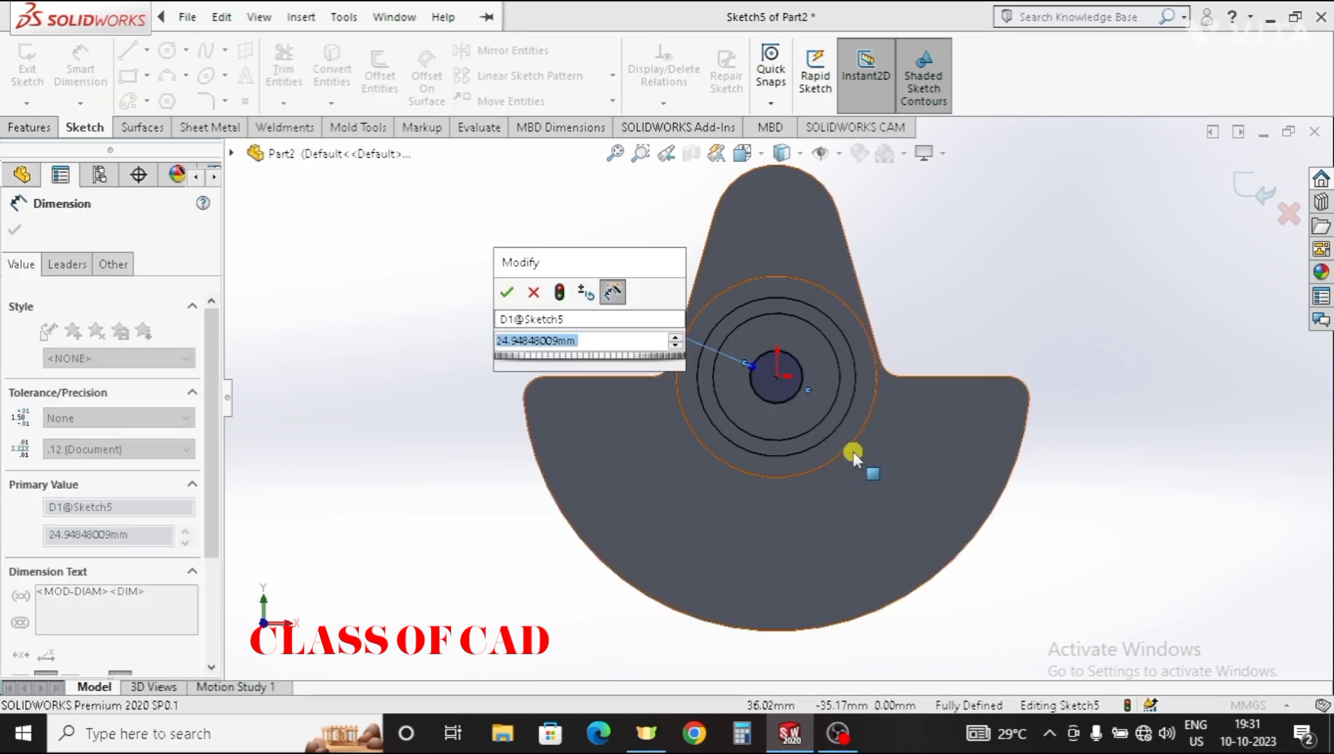
text(4)
key(Return)
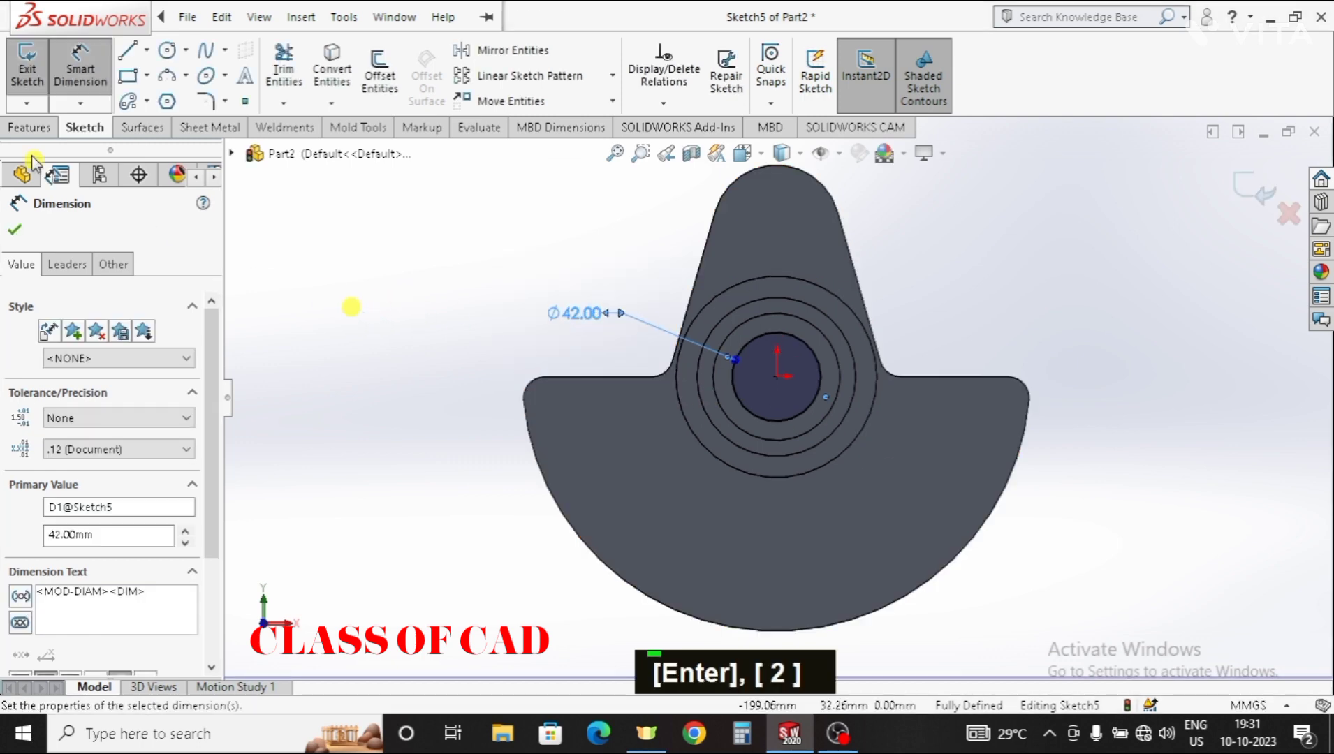
- Extrude the 42 mm circle 58 mm as the shaft (Boss-Extrude5)
double_click(31, 93)
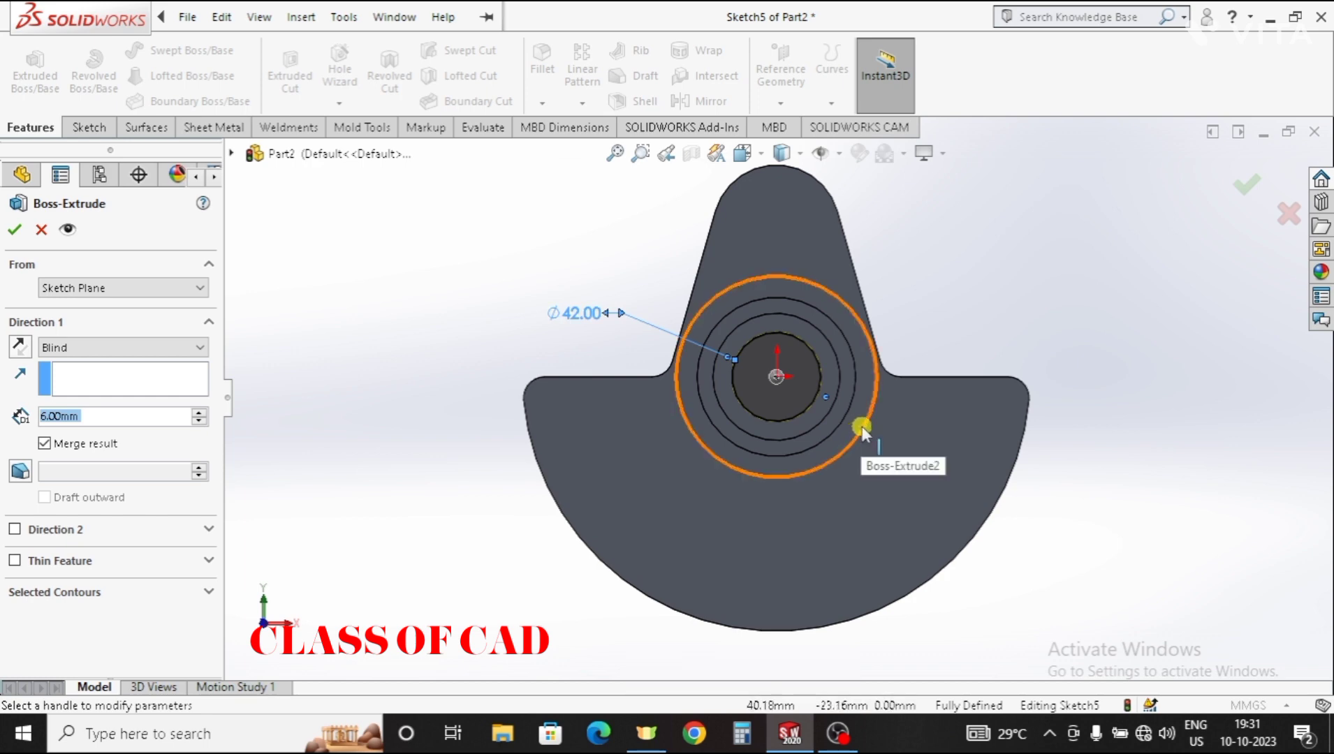
text(5)
key(Return)
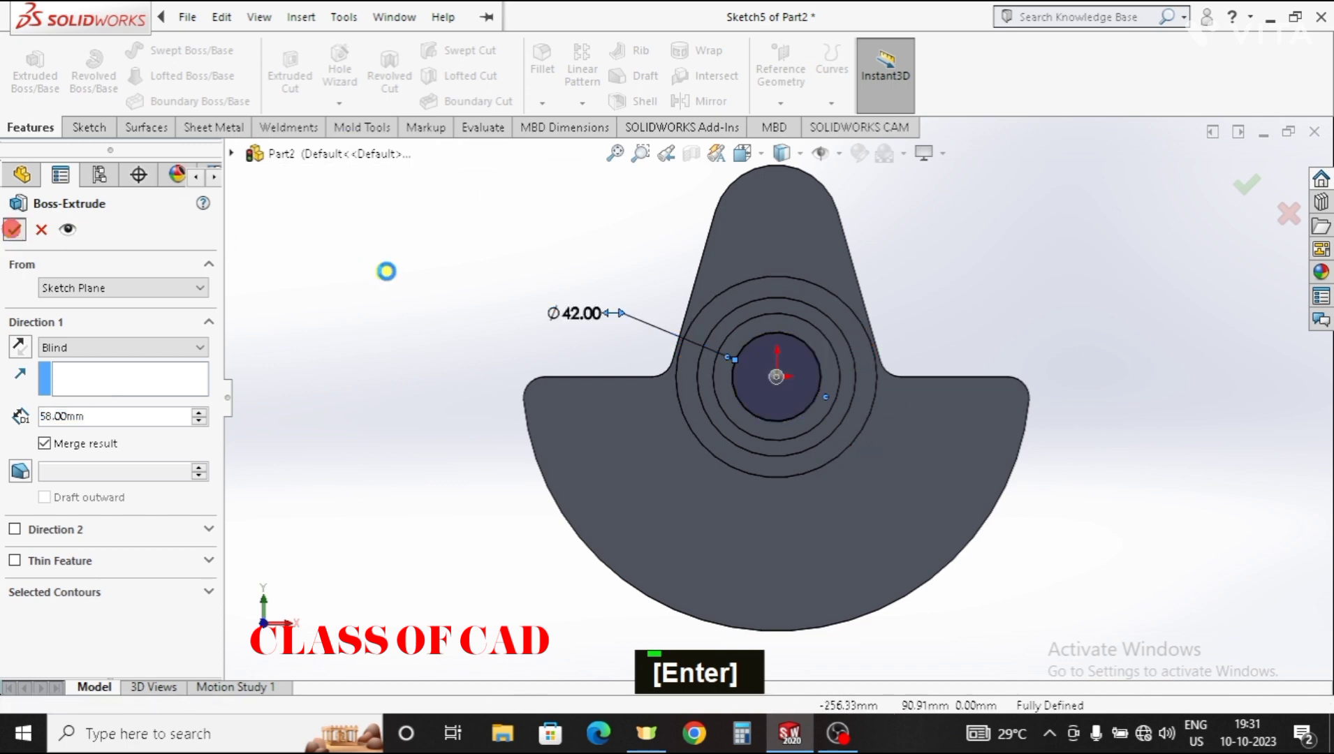
key(Escape)
- Orbit to the new shaft and view its end face straight on for Sketch6
middle_click(749, 406)
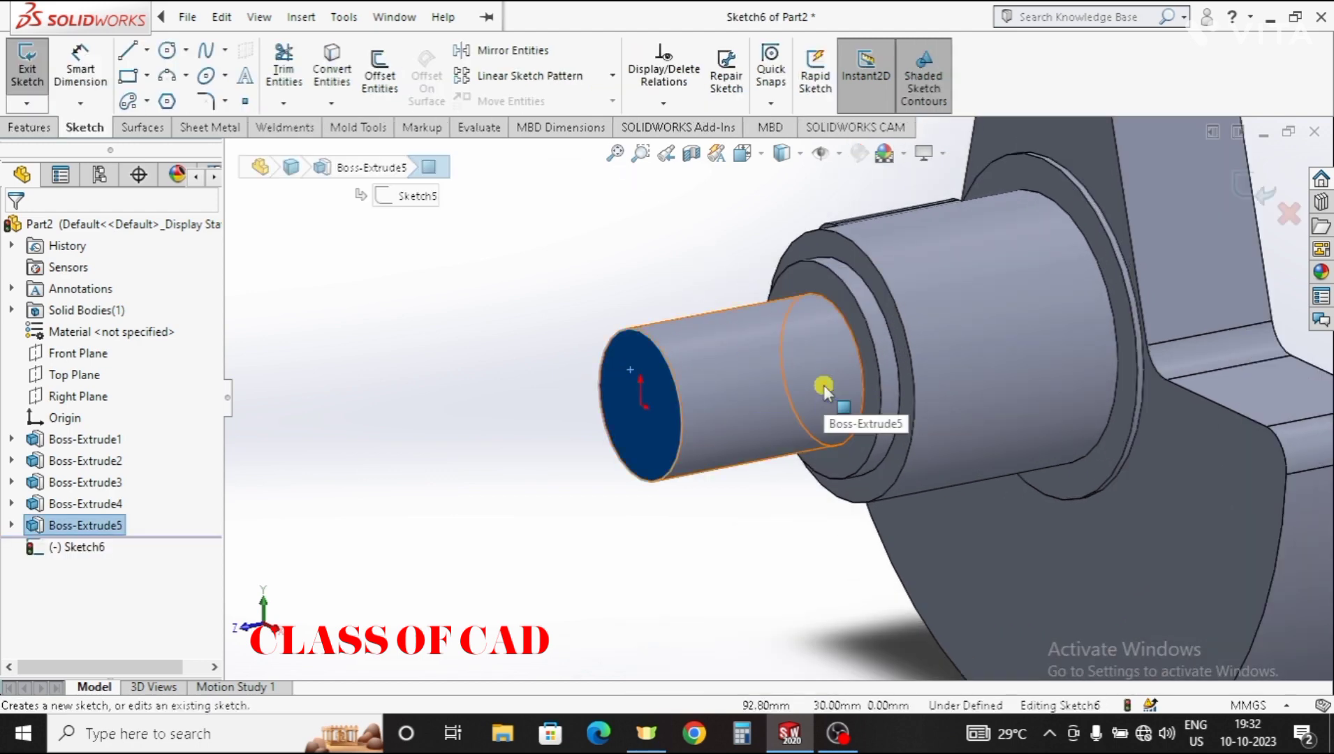
key(ctrl+8)
scroll(down, 3)
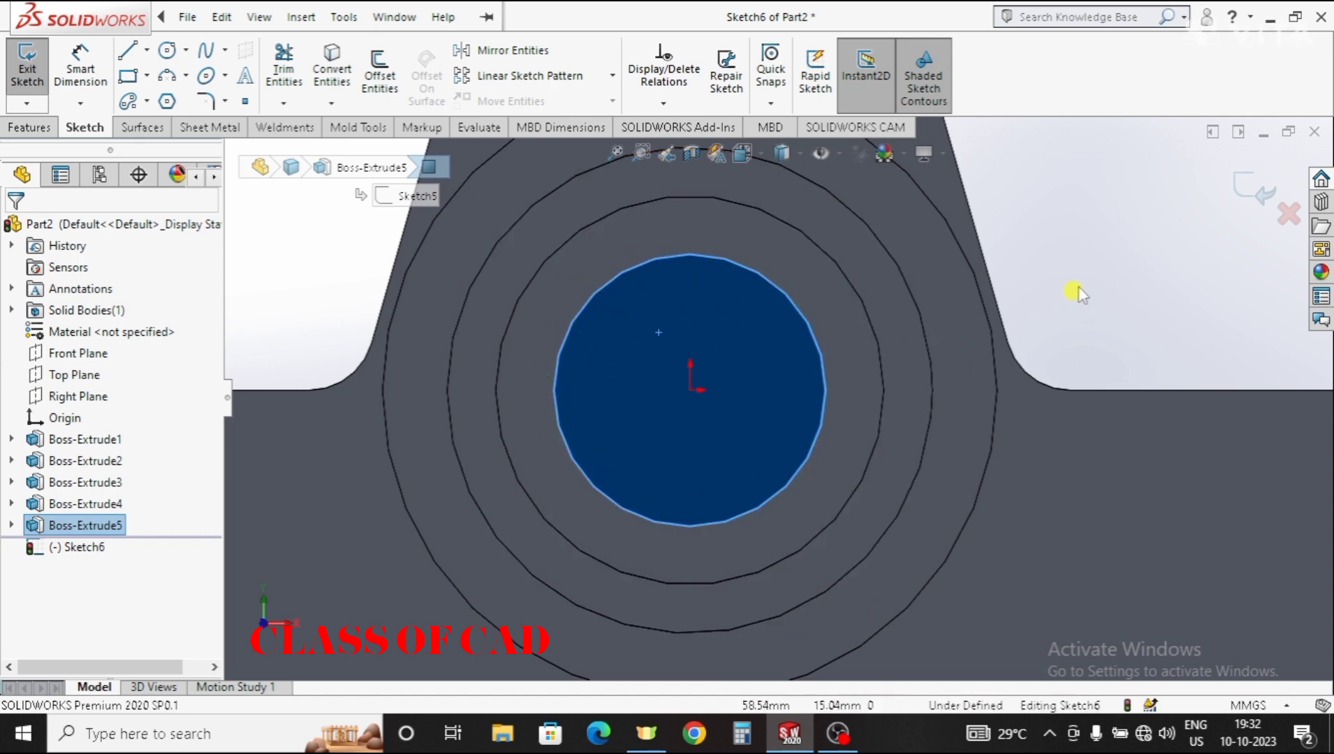
- Project the shaft edge into the sketch and add a 4 mm circle on its top
key(Escape)
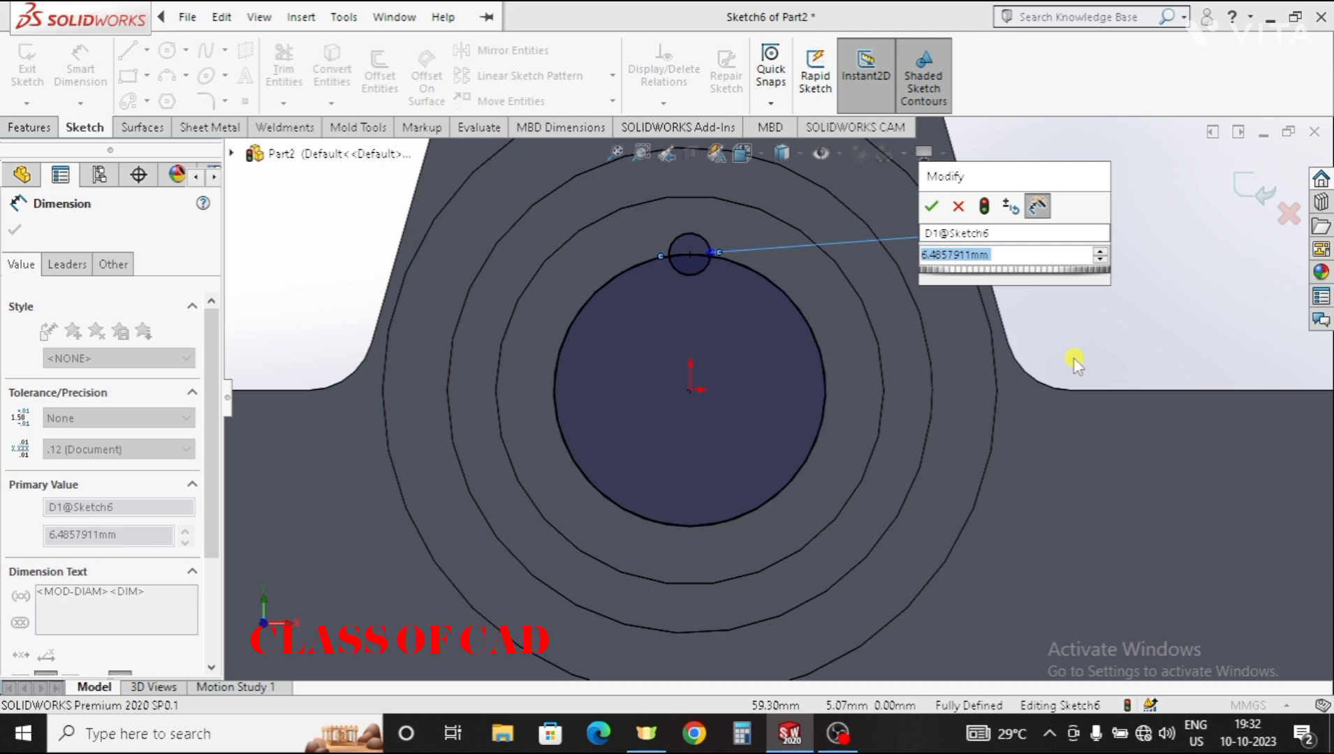
key(4)
key(Return)
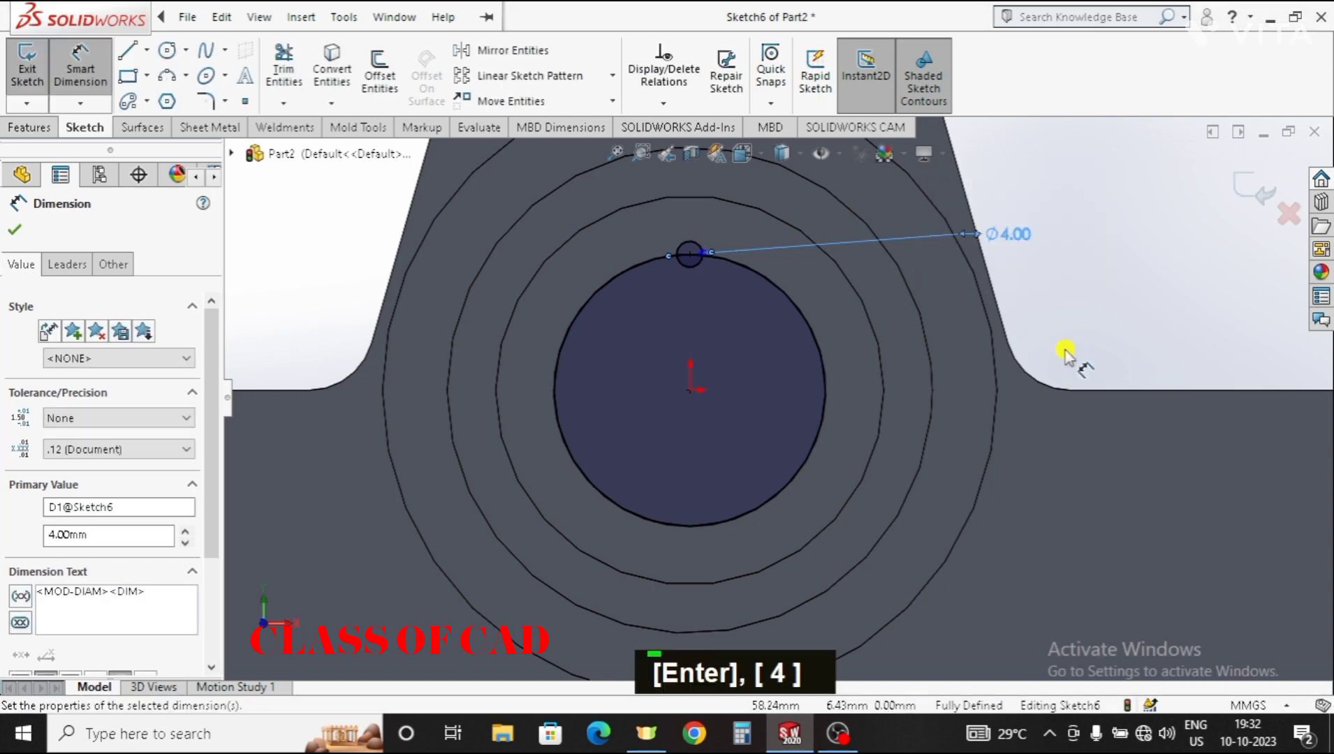
scroll(down, 3)
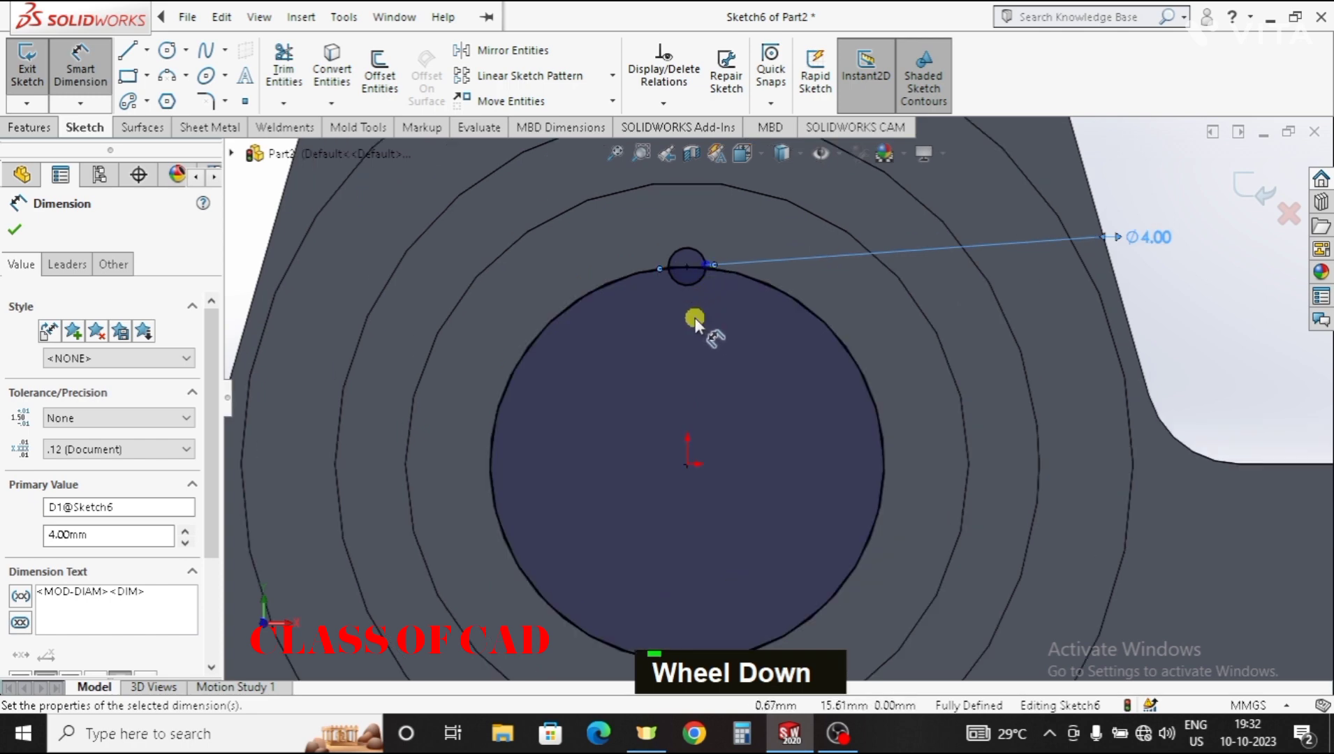
key(Escape)
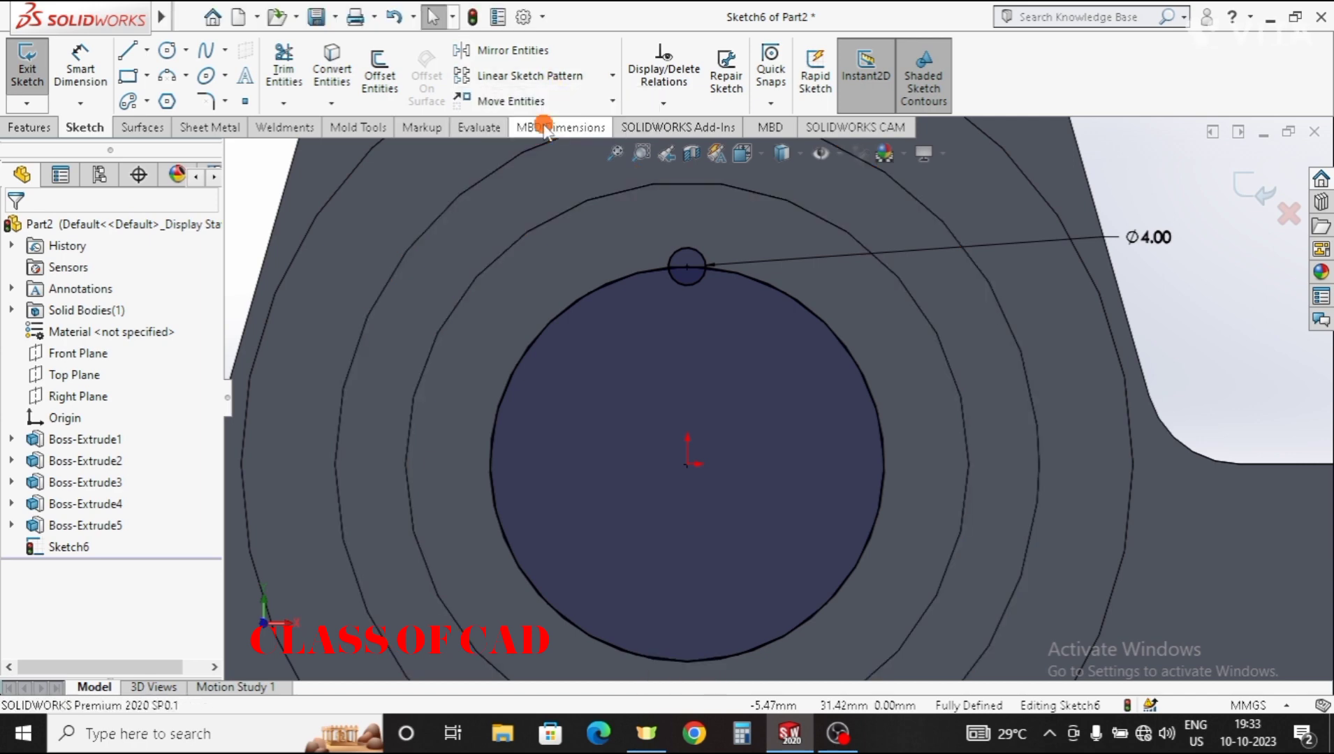
- Pattern the 4 mm circle 20 times around the shaft edge over 360°
scroll(up, 3)
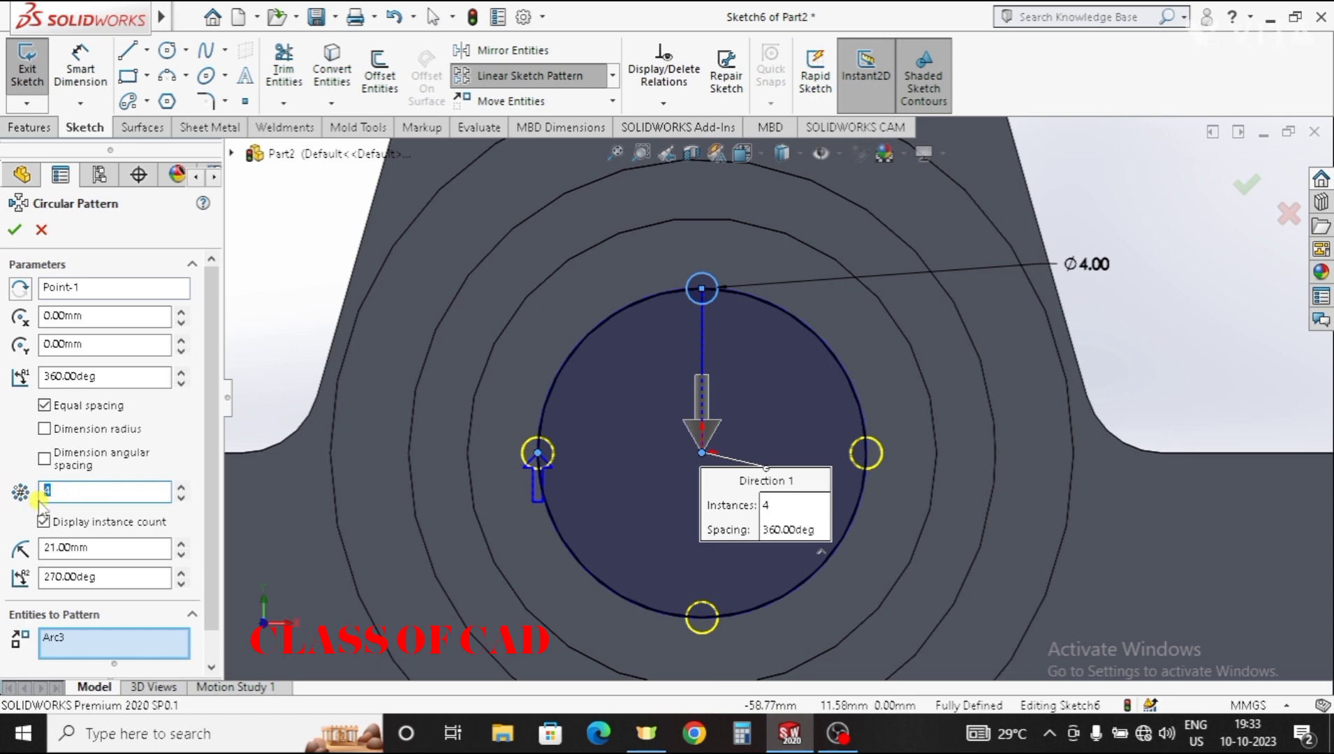
text(2)
key(Return)
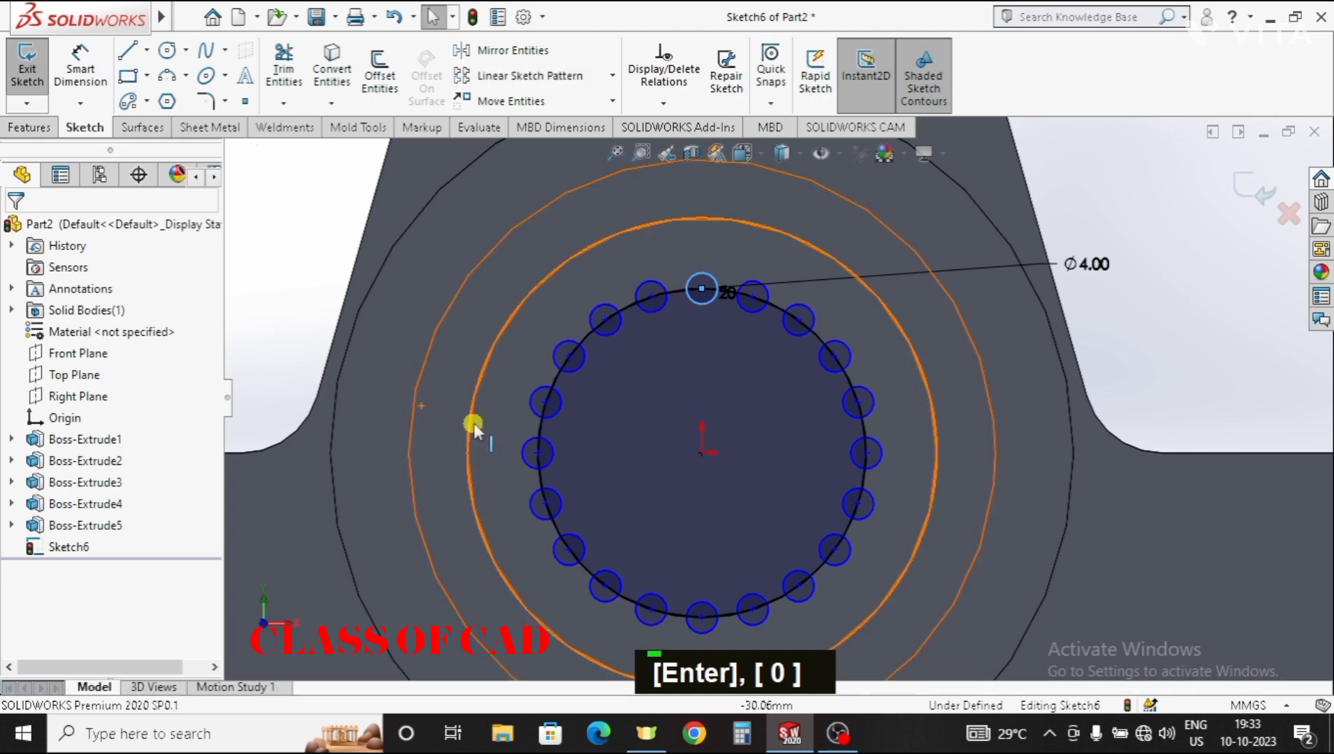
key(Escape)
- Trim the patterned circles and edge arcs into a notched spline outline
key(Escape)
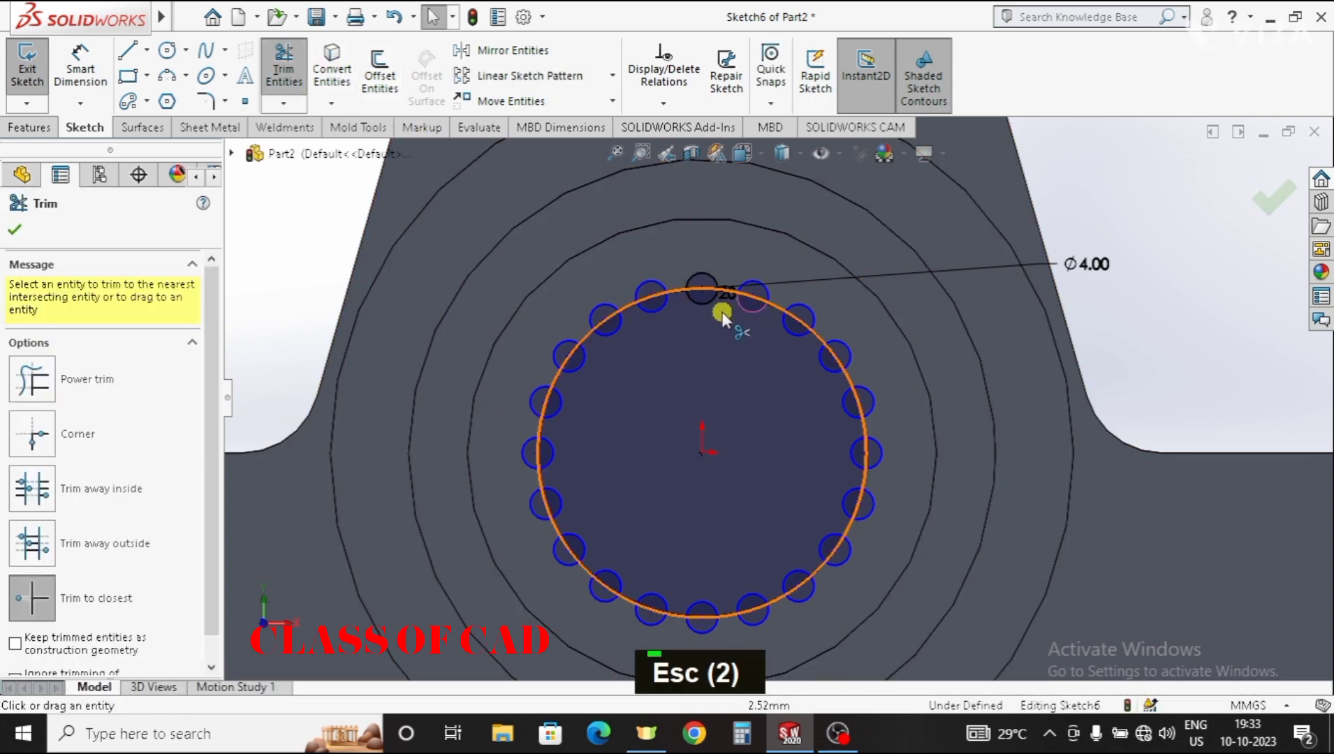
scroll(down, 3)
middle_click(715, 412)
middle_click(730, 414)
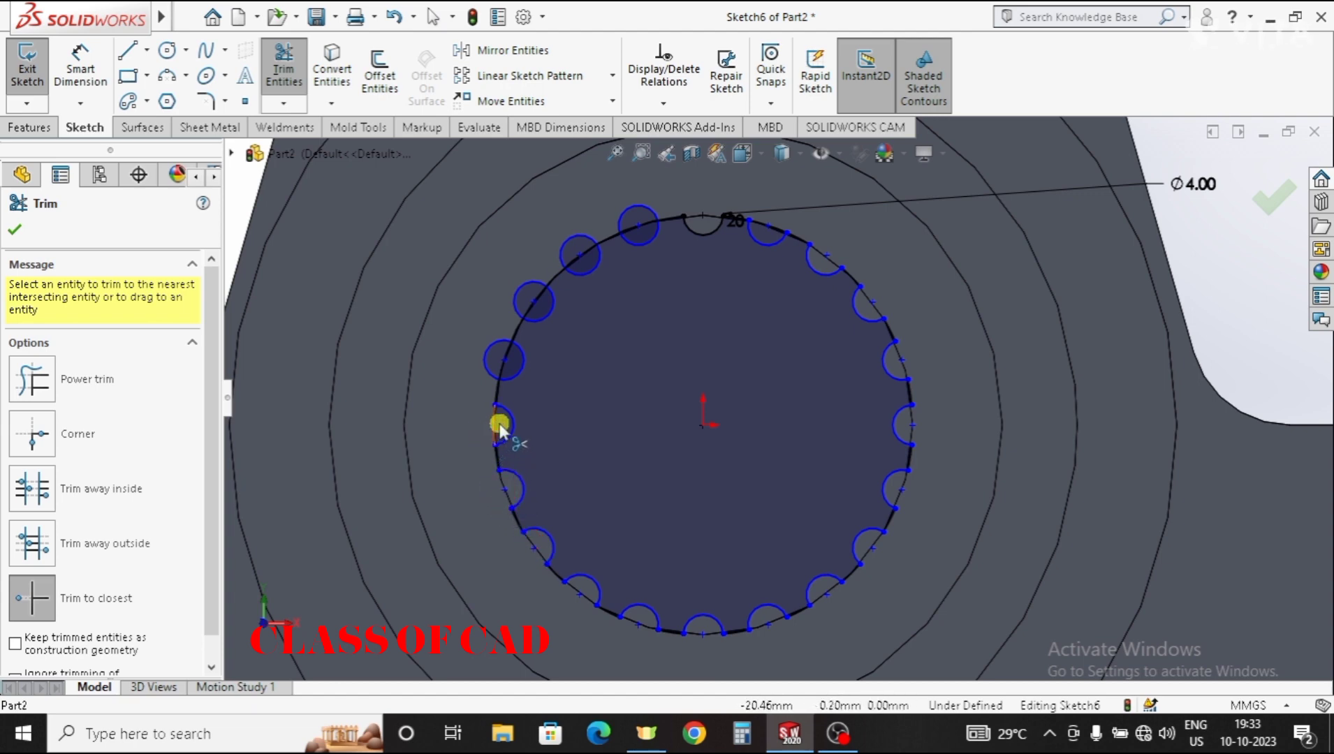
double_click(516, 373)
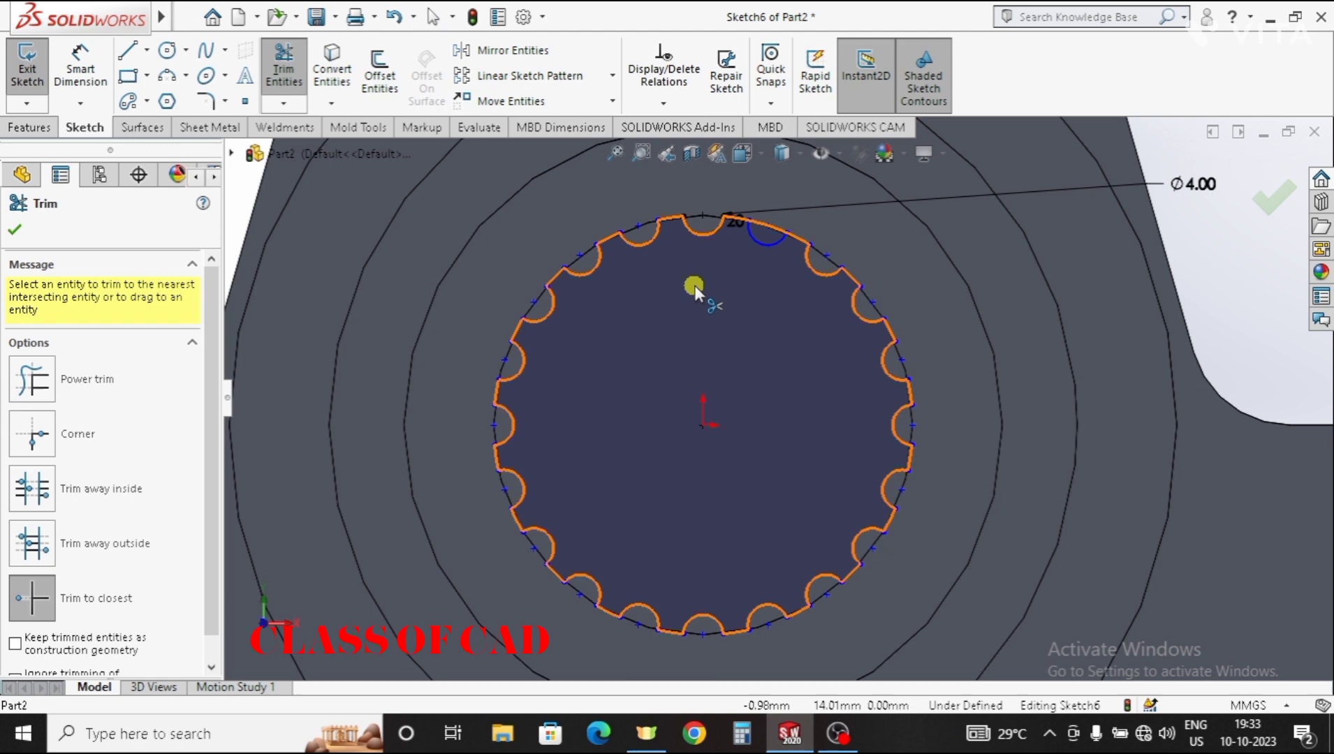
scroll(up, 3)
middle_click(598, 397)
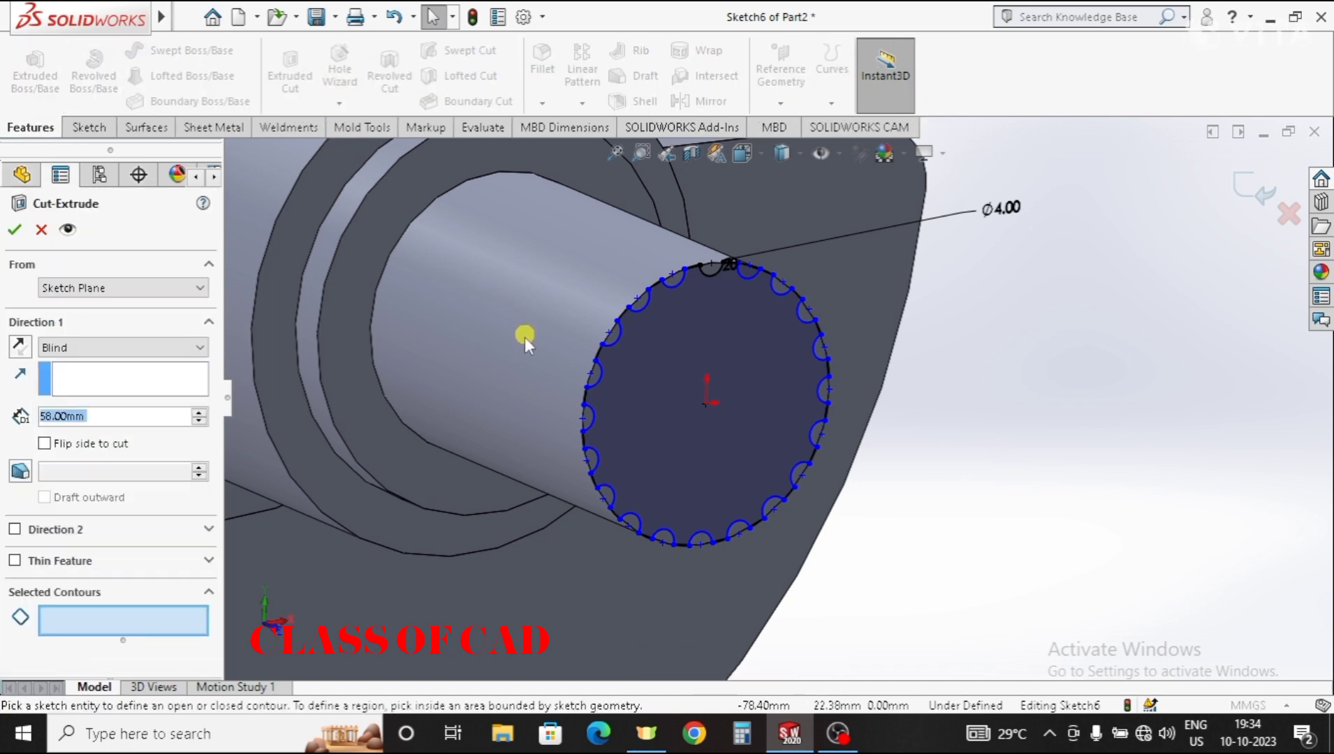
- Cut the notched outline 40 mm into the shaft as Cut-Extrude3 spline grooves
text(40)
key(Return)
middle_click(592, 441)
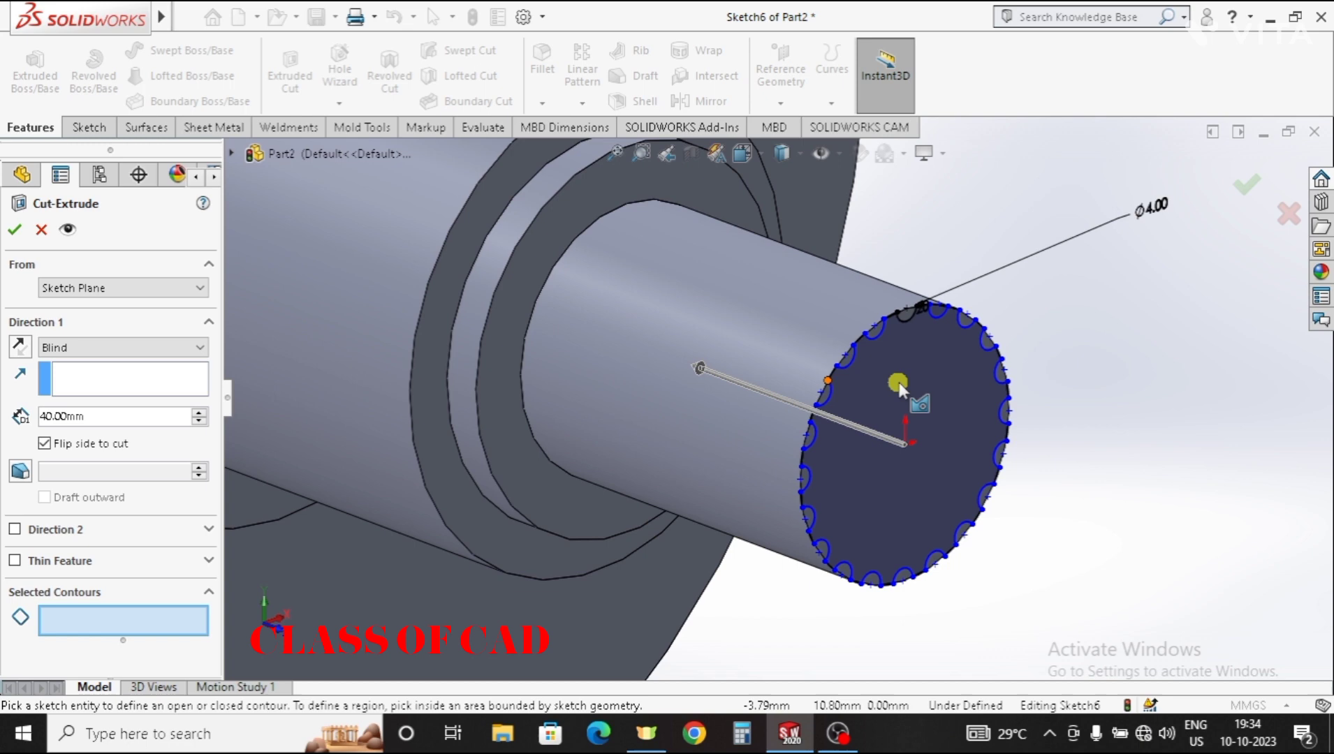
scroll(down, 3)
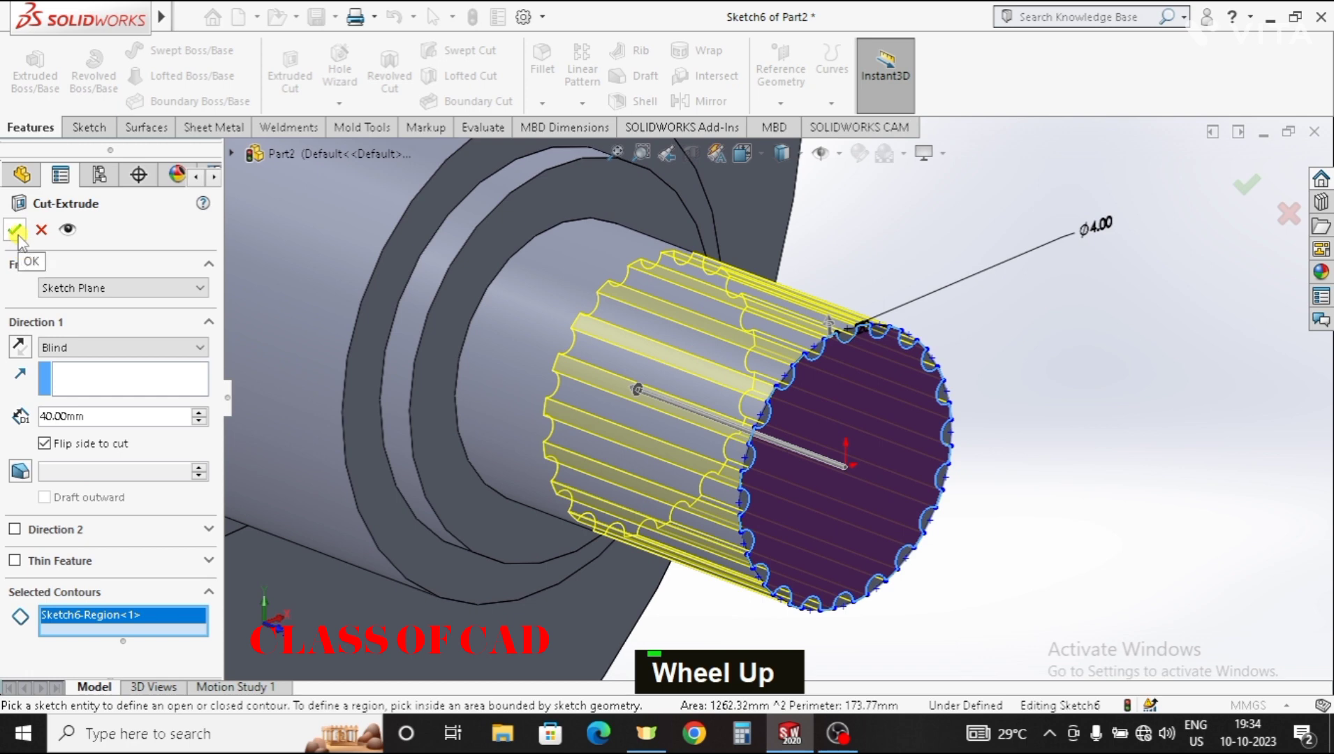
scroll(up, 3)
key(Escape)
scroll(down, 3)
middle_click(789, 394)
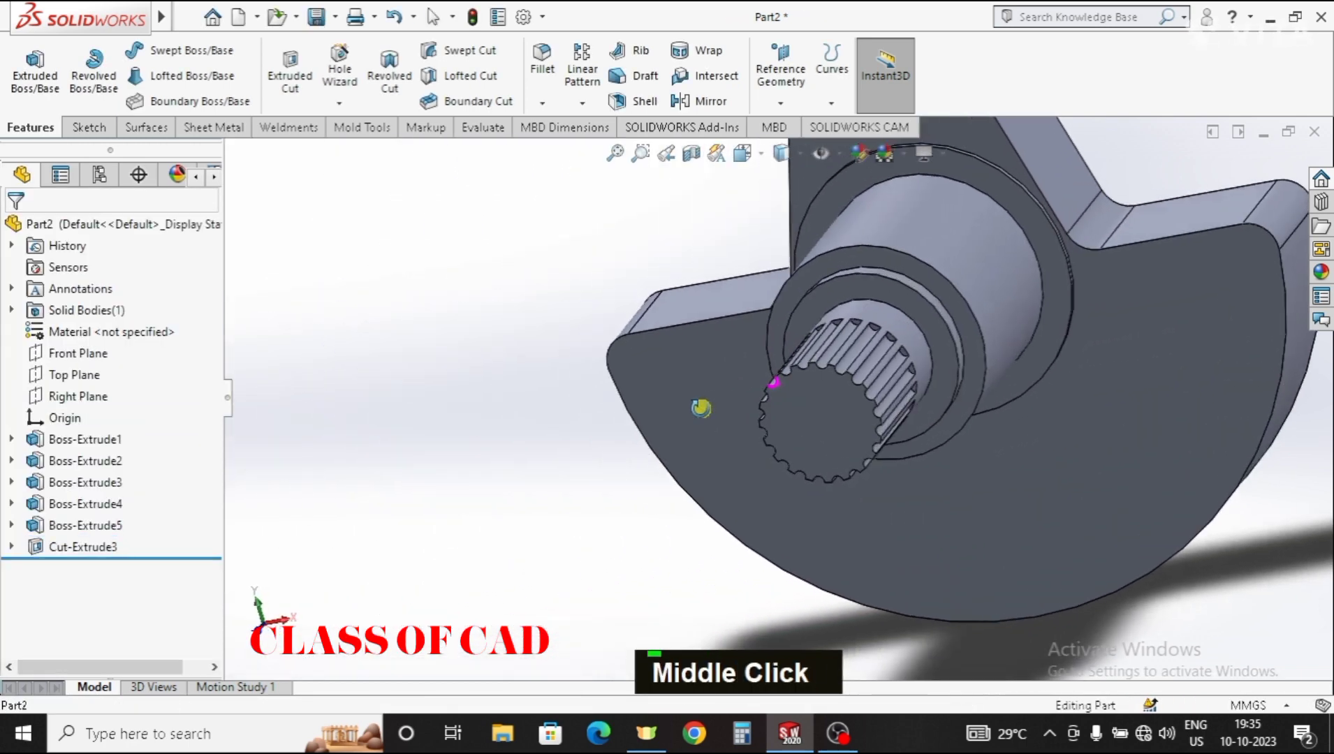
middle_click(855, 441)
middle_click(836, 496)
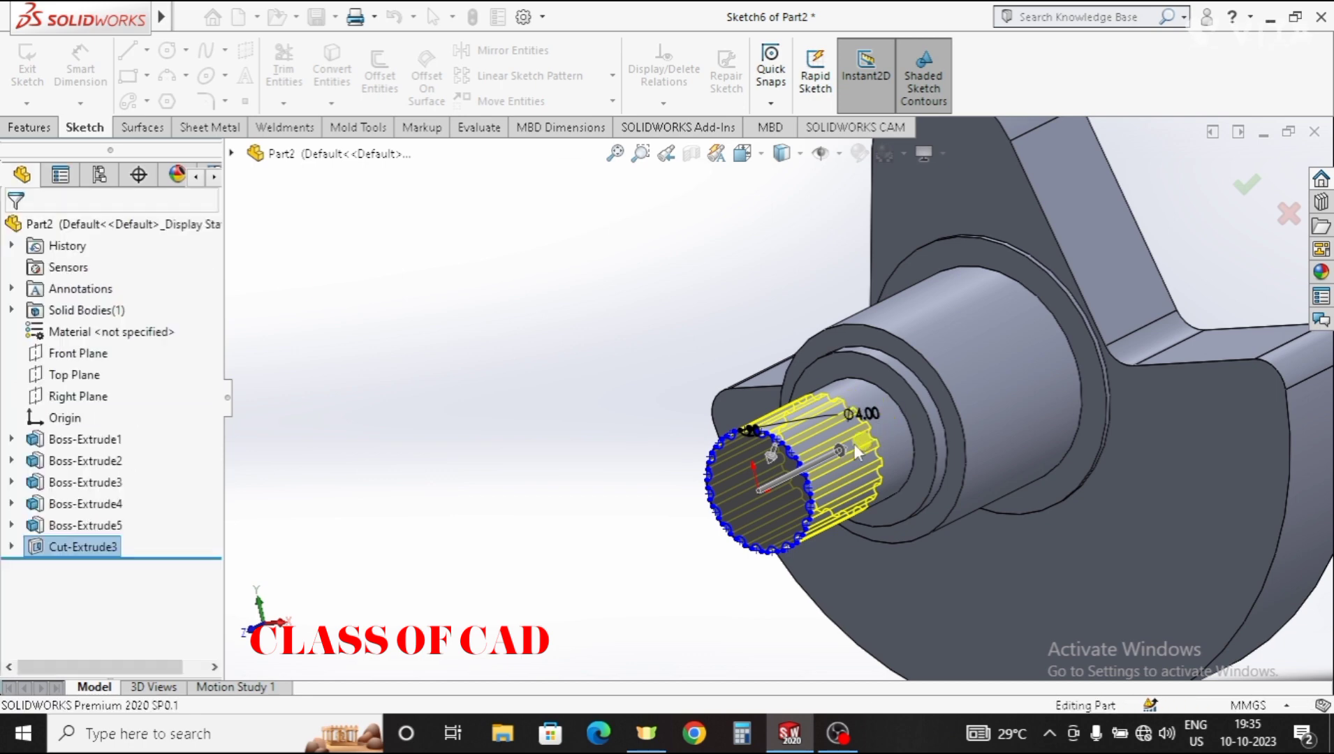
middle_click(815, 493)
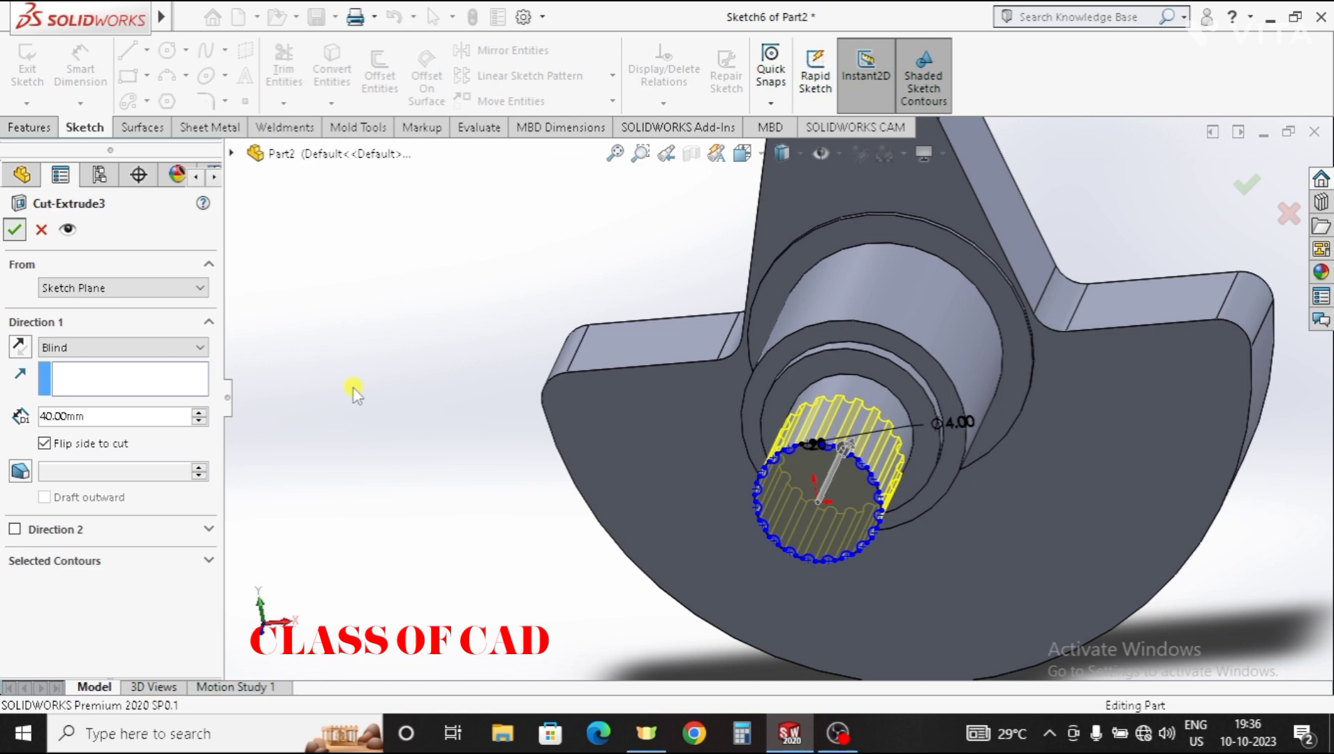
middle_click(609, 431)
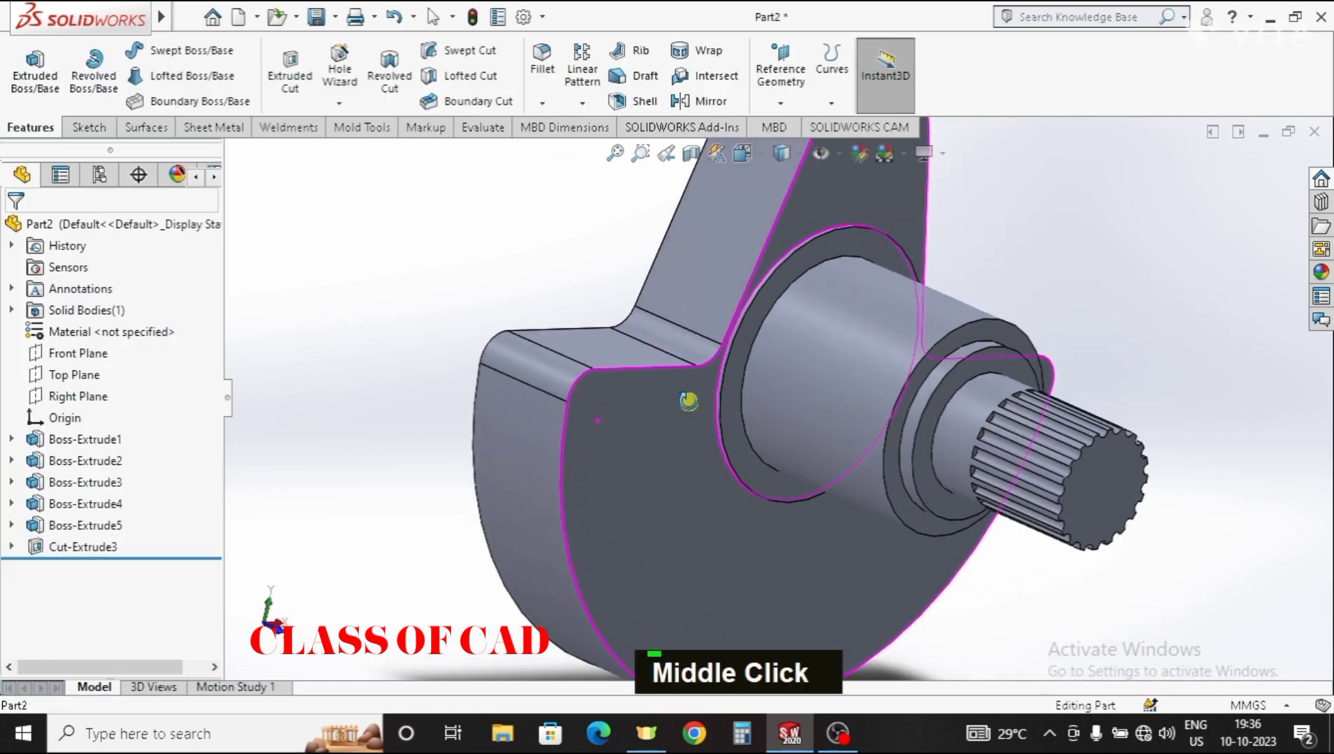
scroll(down, 3)
scroll(up, 3)
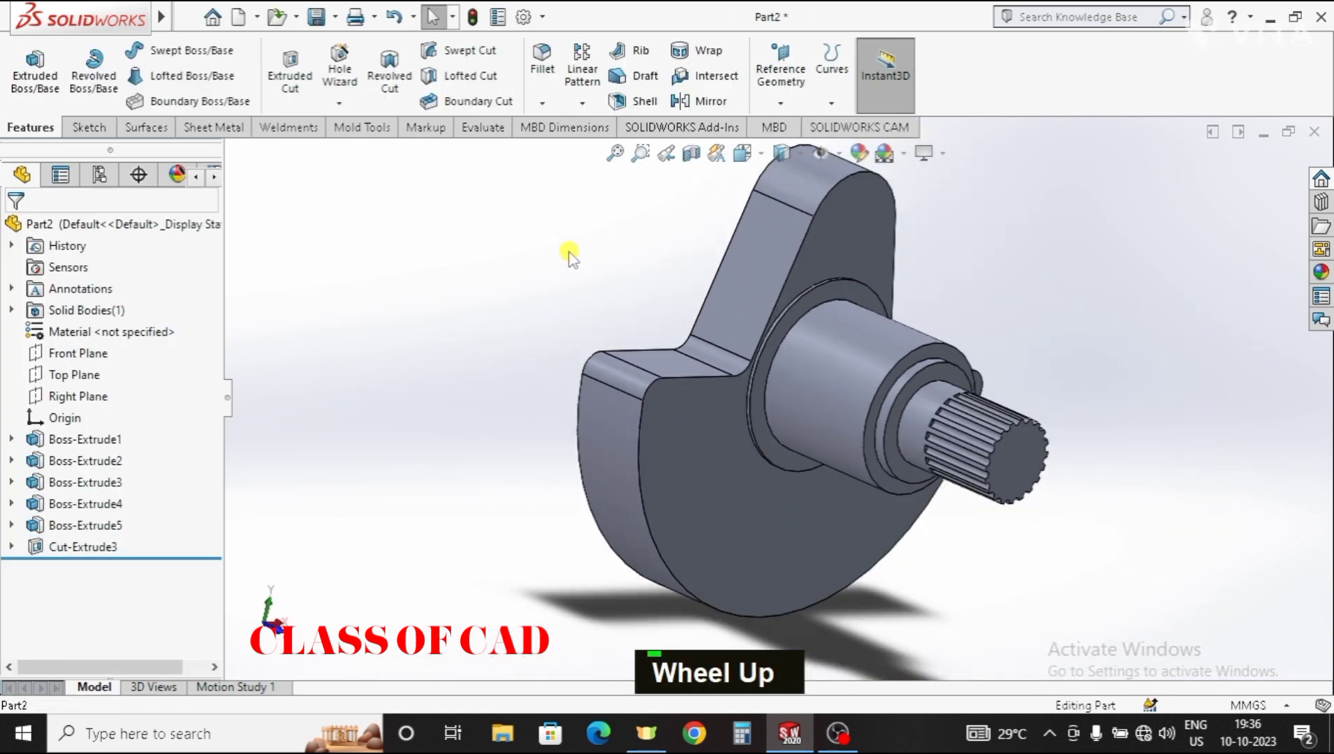
- Rotate the finished arm between front and free 3D views to inspect it
middle_click(587, 275)
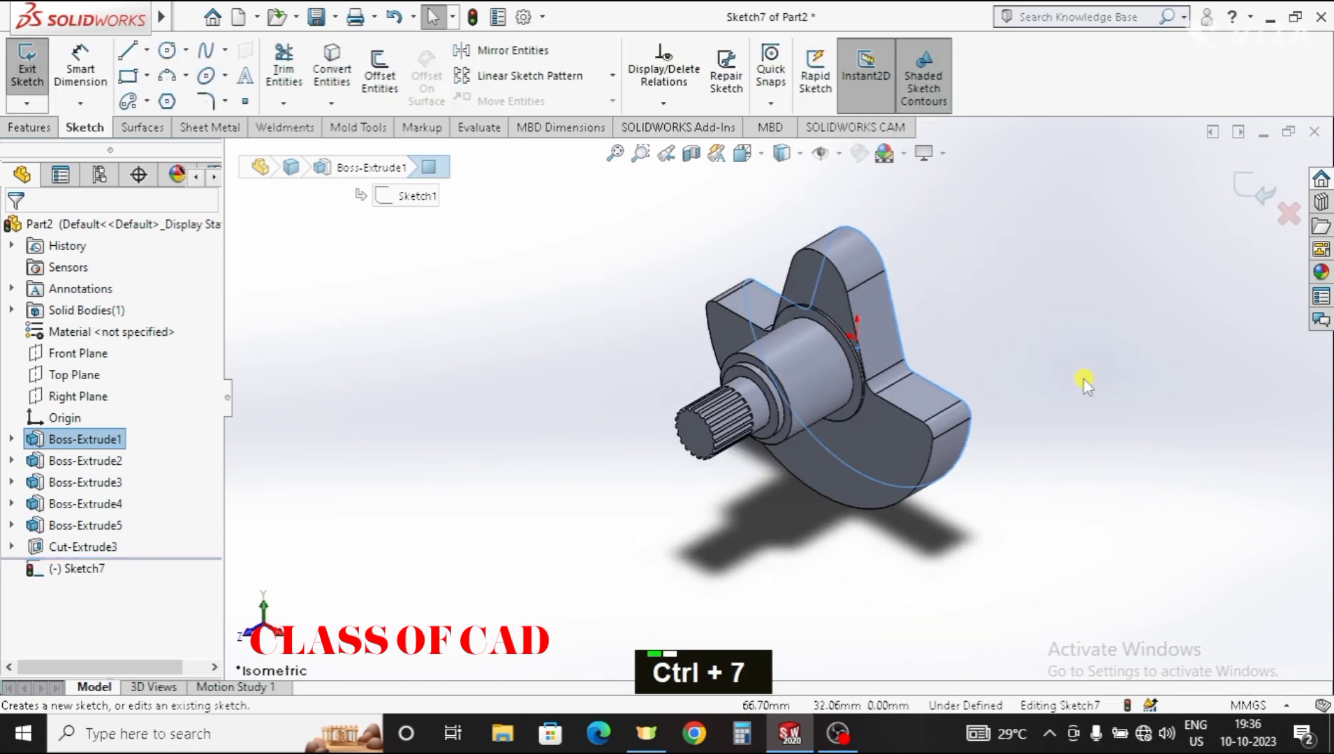
key(ctrl+8)
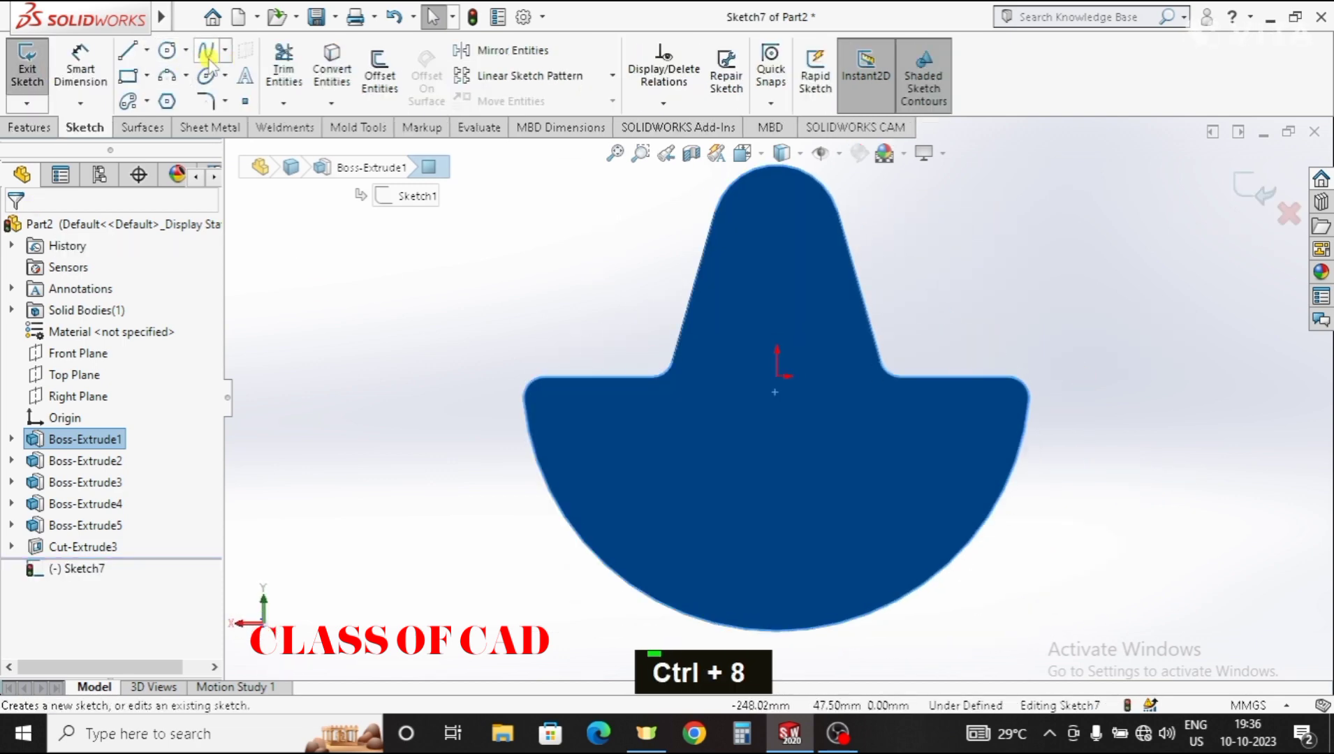
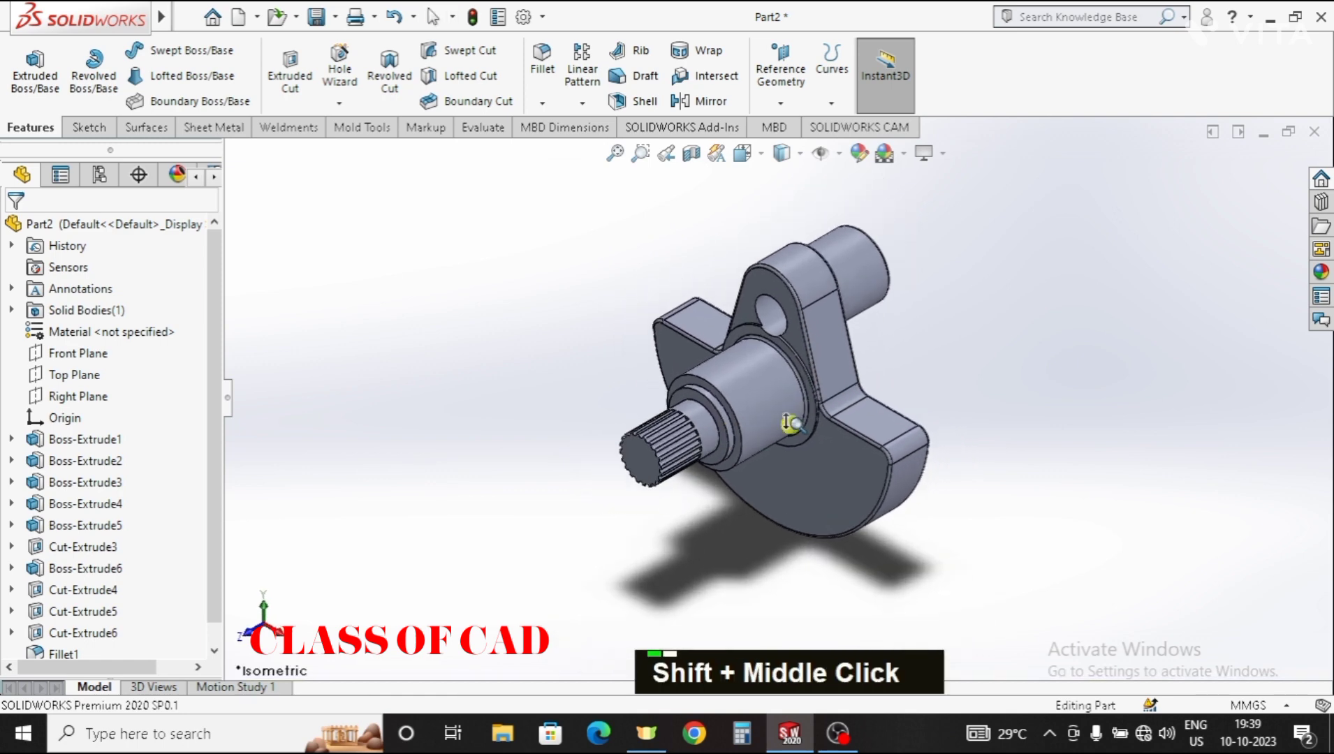
middle_click(795, 453)
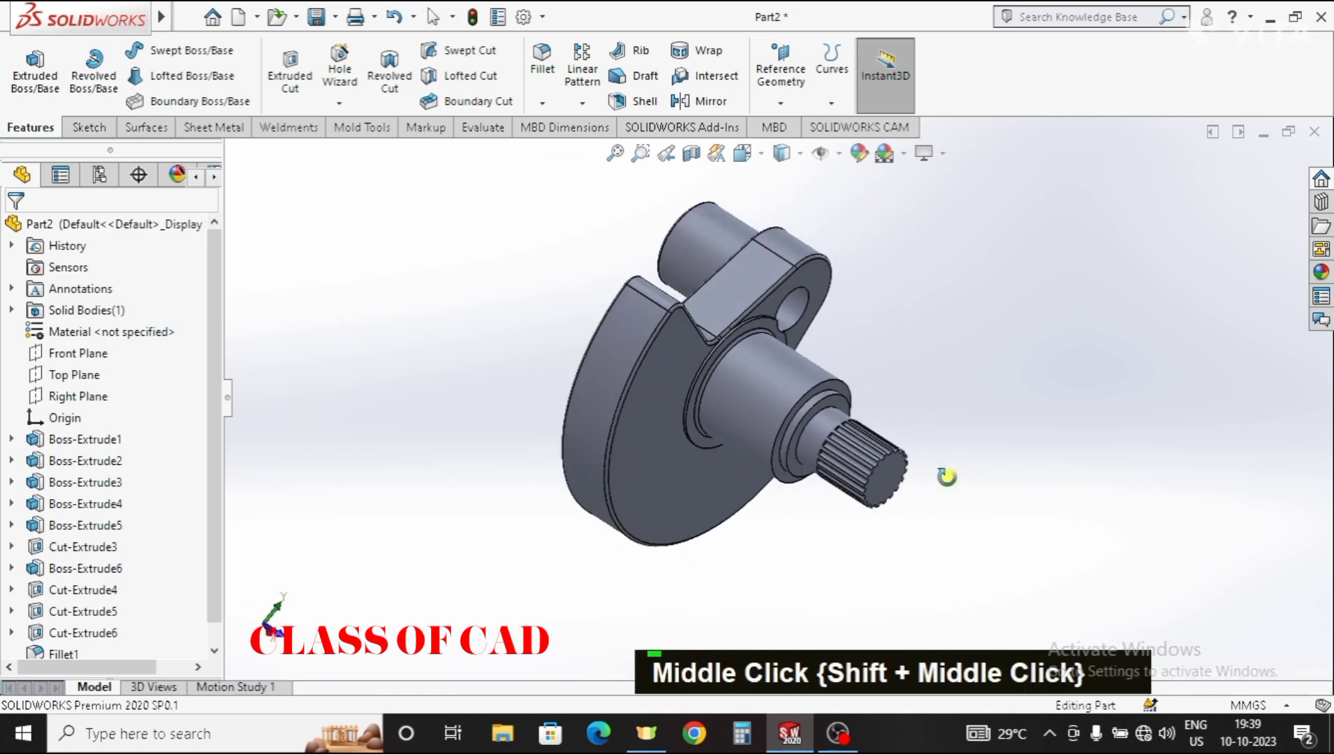